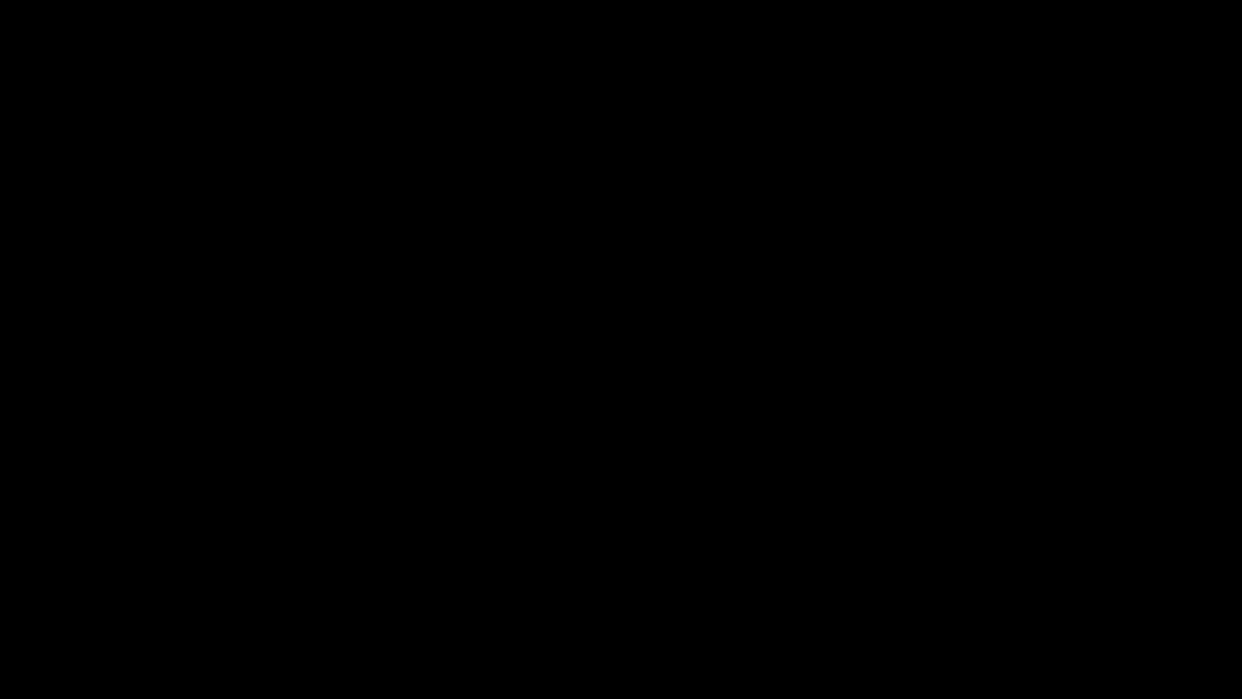
Play the finished painting project so the sepia mountain scene loops in the network background.
type("p")
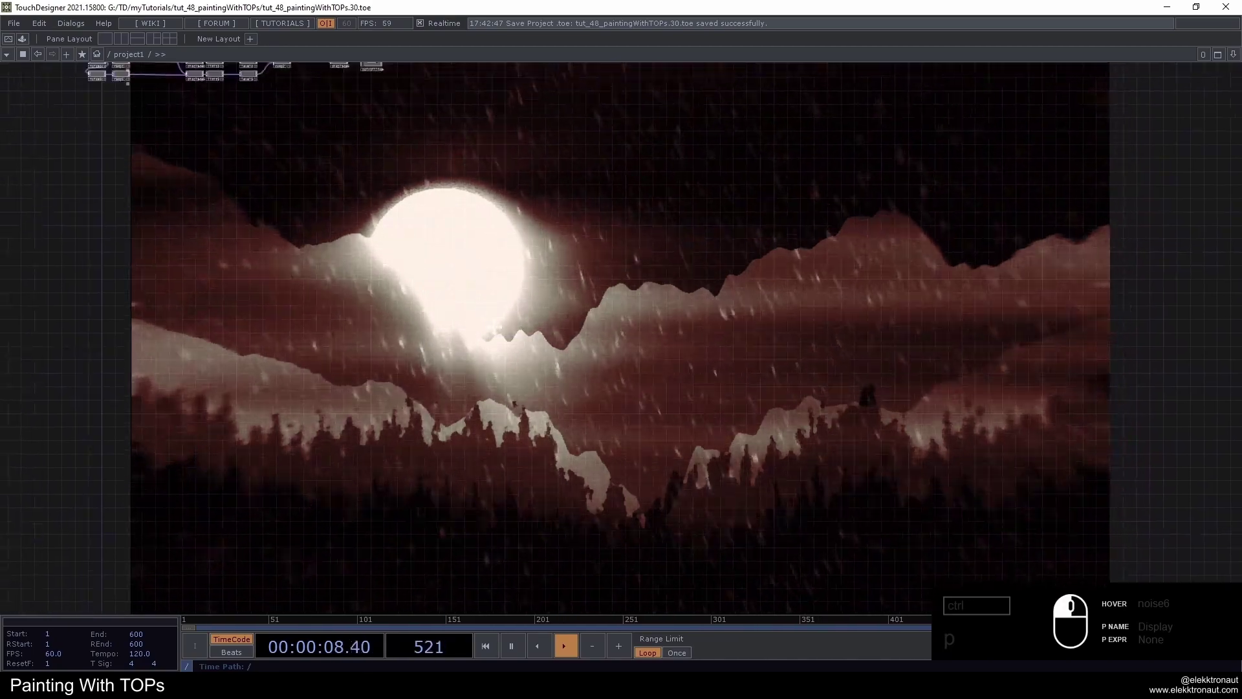
Review the finished network, zooming in on the barrel blur and paint operators.
left_click_drag(525, 482, 213, 324)
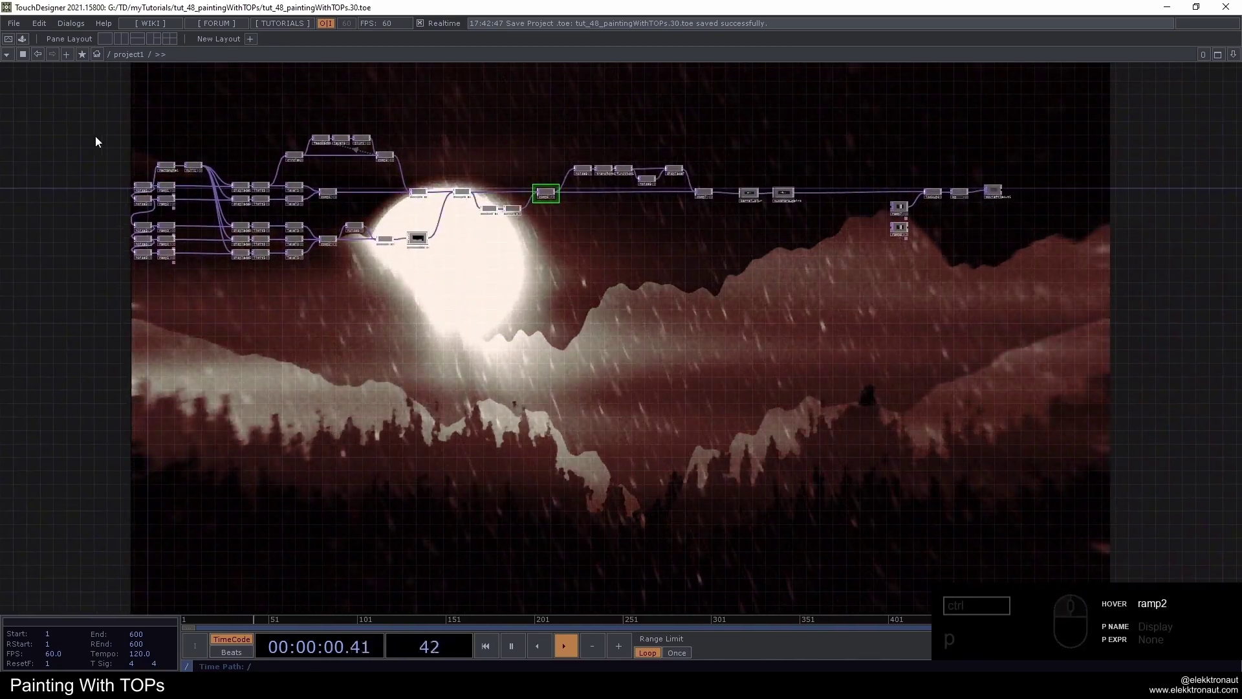
left_click(84, 108)
left_click_drag(1099, 318, 698, 284)
left_click_drag(698, 285, 784, 244)
middle_click(784, 244)
left_click(771, 184)
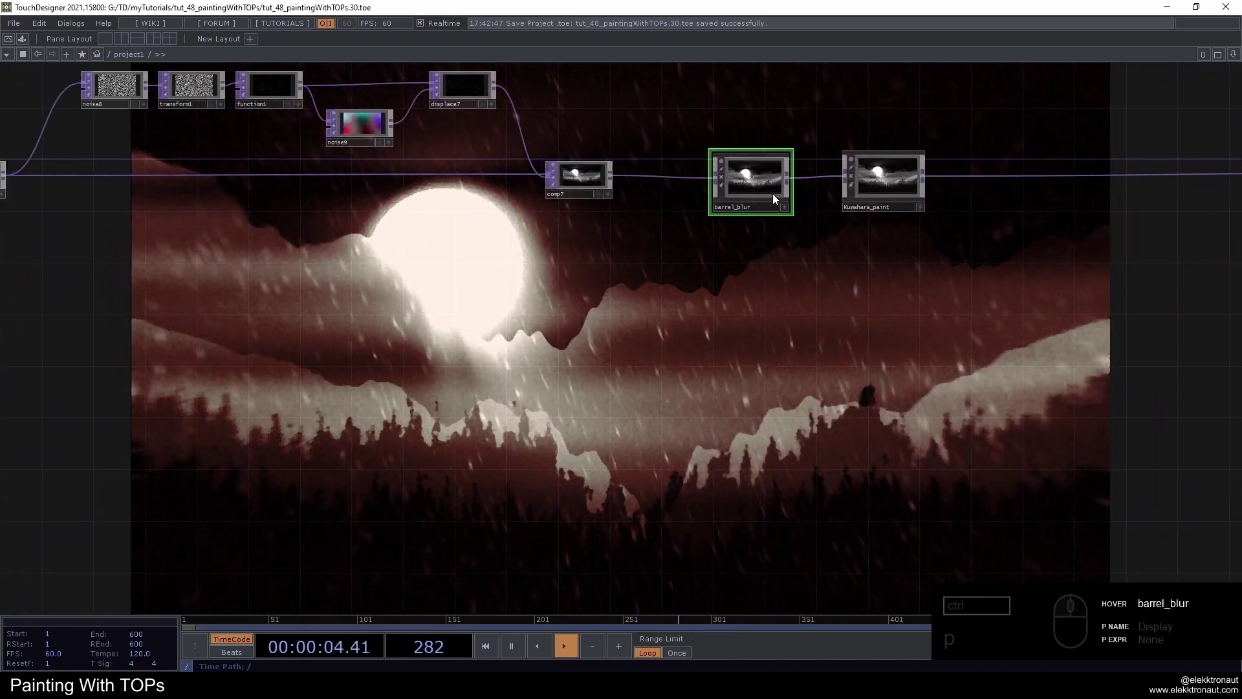
scroll("up", 3)
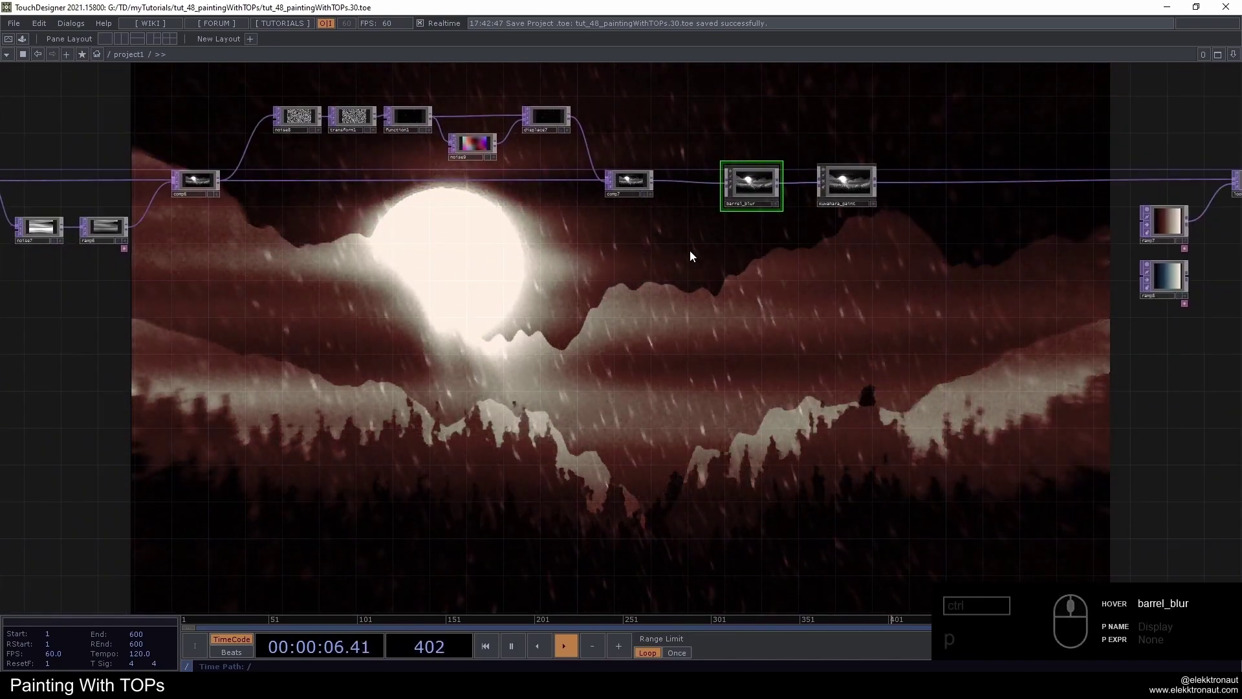
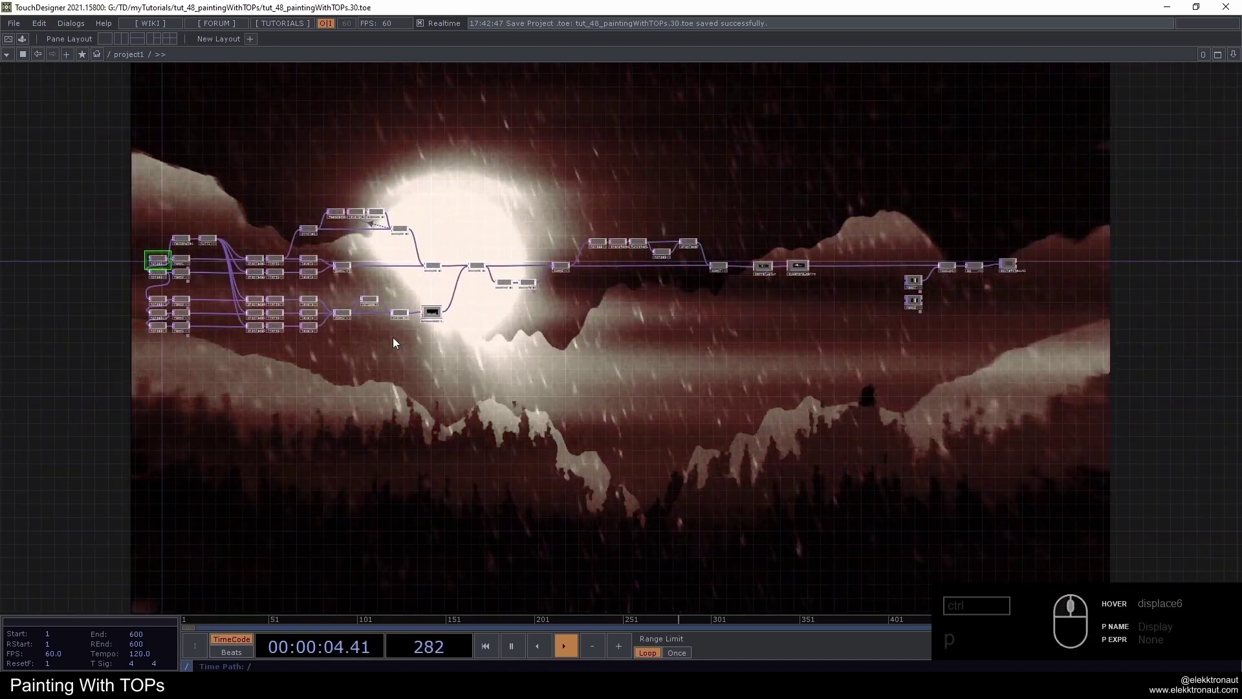
left_click_drag(923, 440, 903, 427)
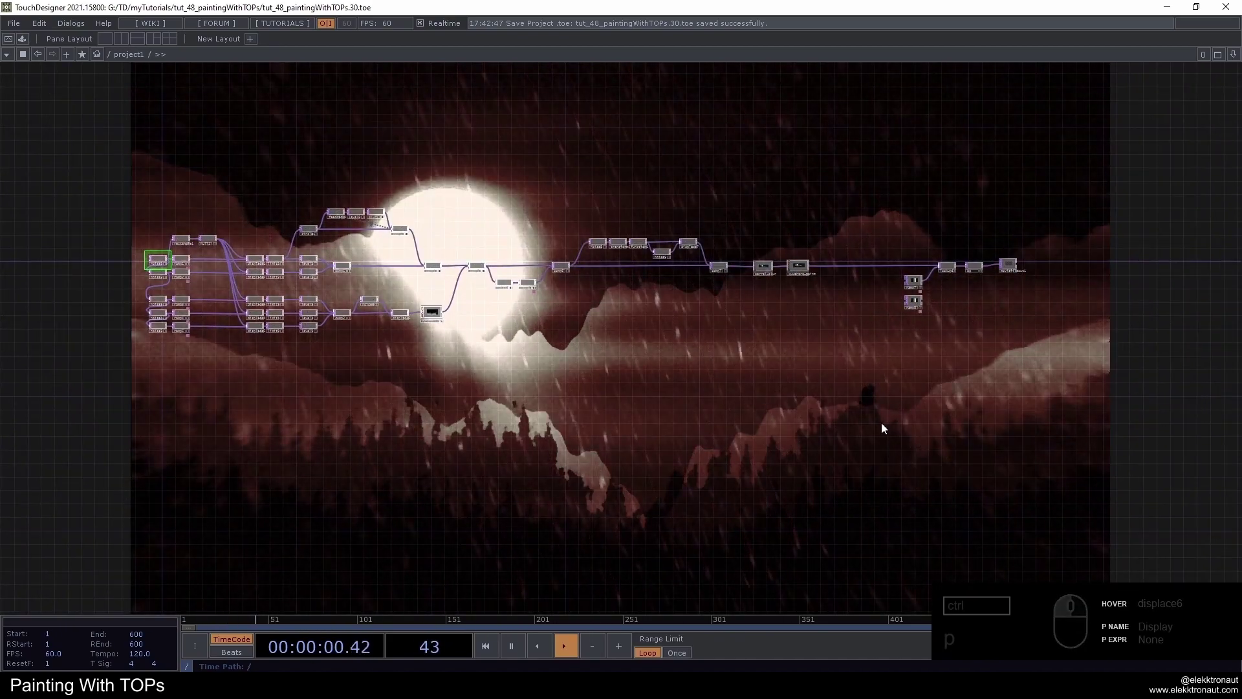
Select all 55 operators and delete them, leaving an empty network.
left_click_drag(119, 172, 1125, 425)
key("Delete")
middle_click(135, 259)
Add a Noise TOP and set its pixel format to 32-bit float RGBA.
key("p")
left_click_drag(174, 303, 367, 308)
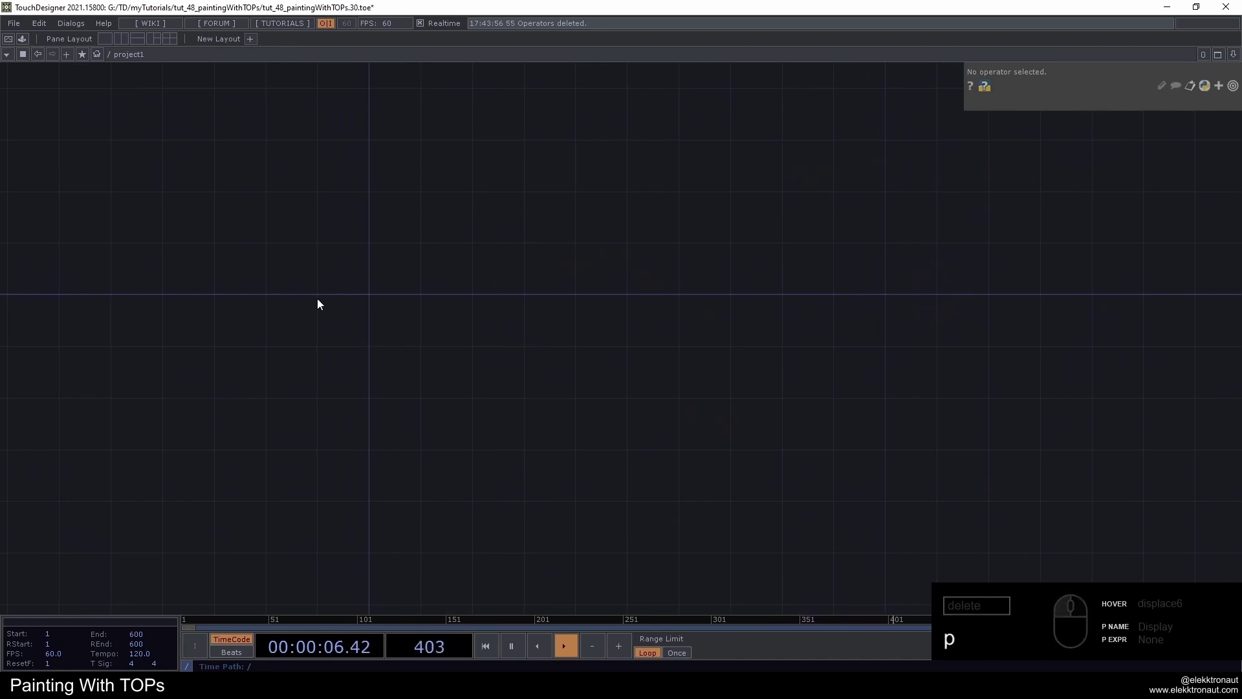
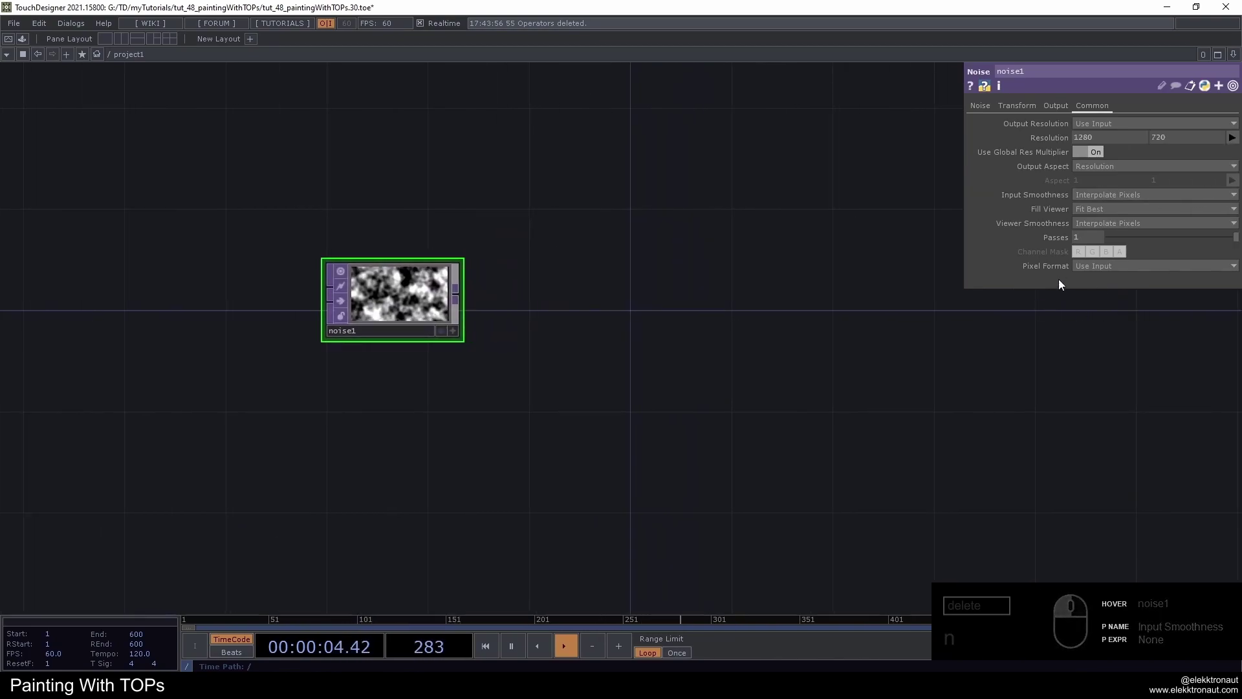
left_click(1102, 270)
right_click(1102, 270)
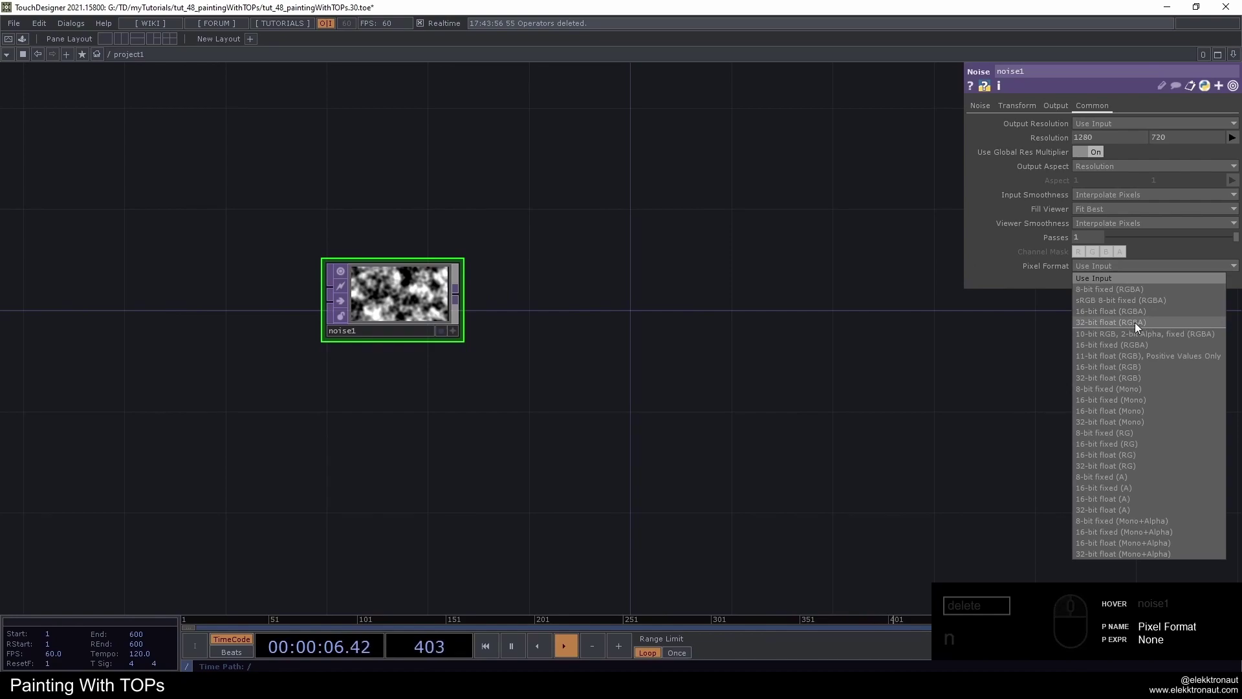
left_click(1142, 327)
Flatten the noise with Scale Y 0 into vertical stripes, period 1.3, three harmonics, low amplitude.
left_click(549, 293)
left_click(992, 114)
left_click(1014, 113)
left_click(1142, 185)
type("n")
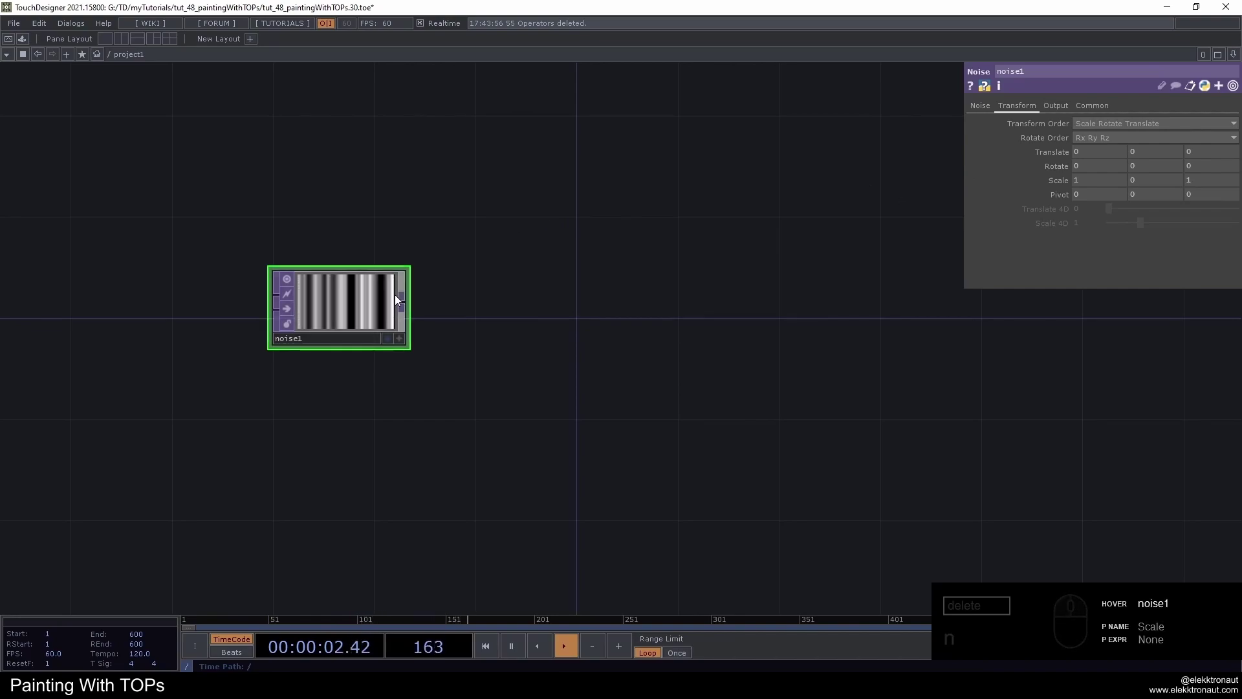
left_click(991, 113)
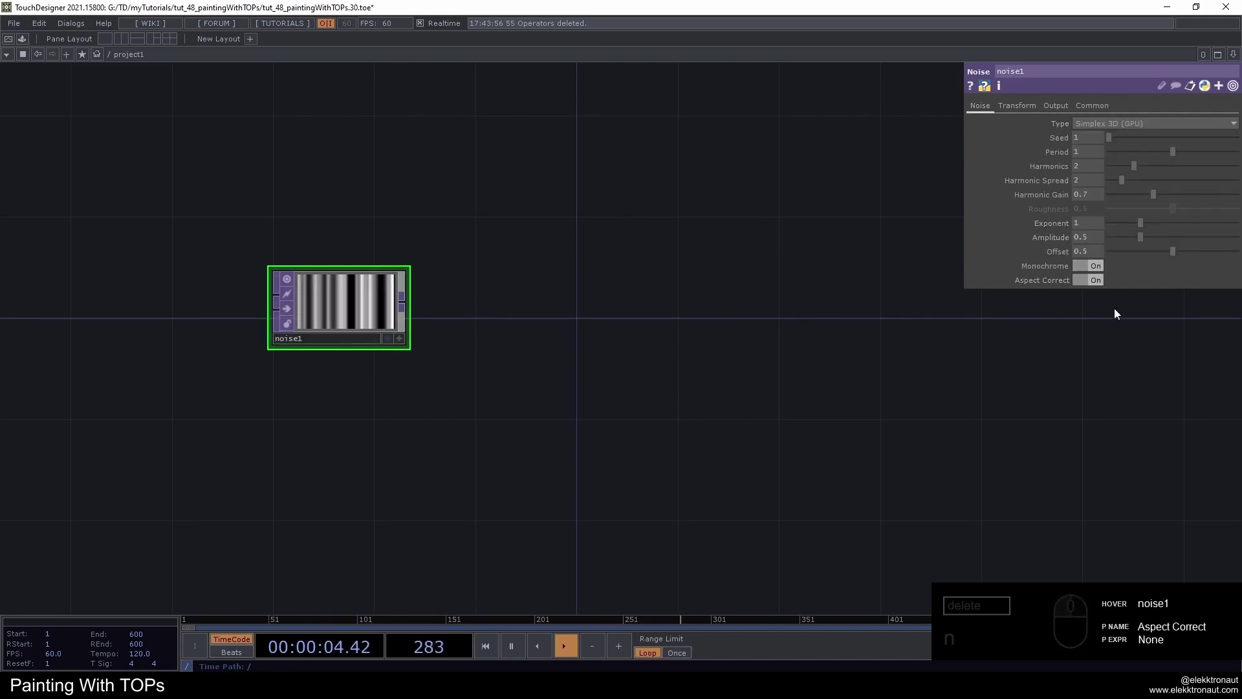
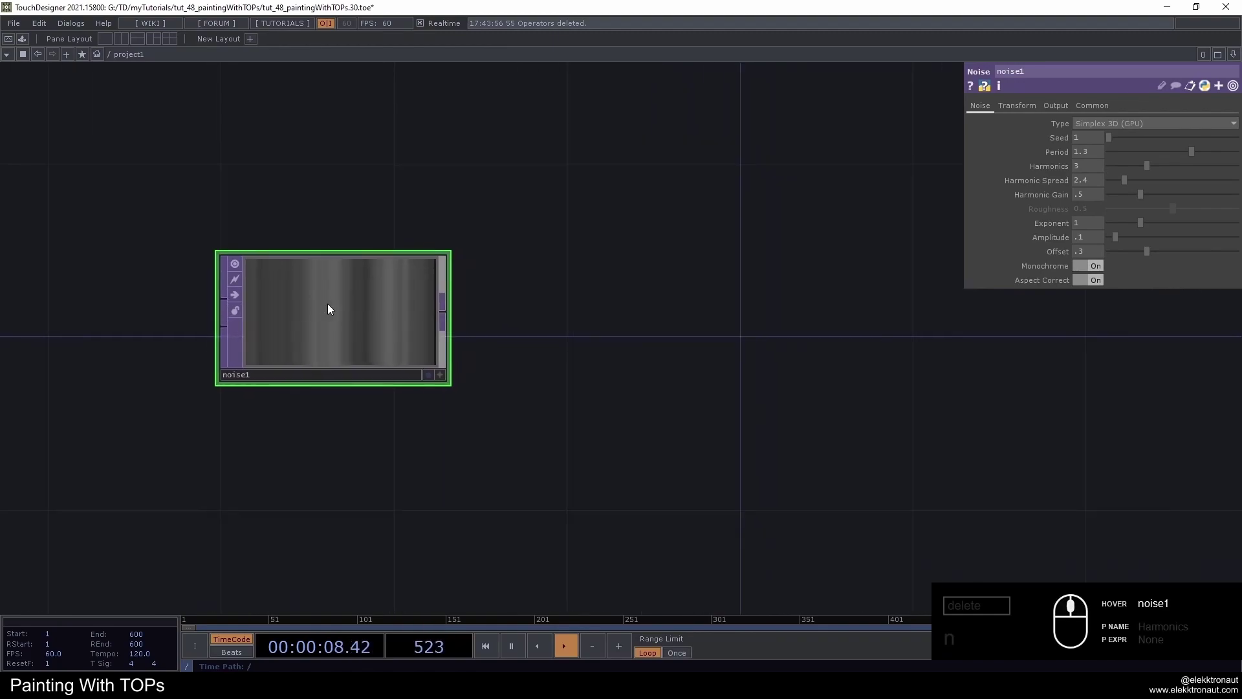
left_click(543, 269)
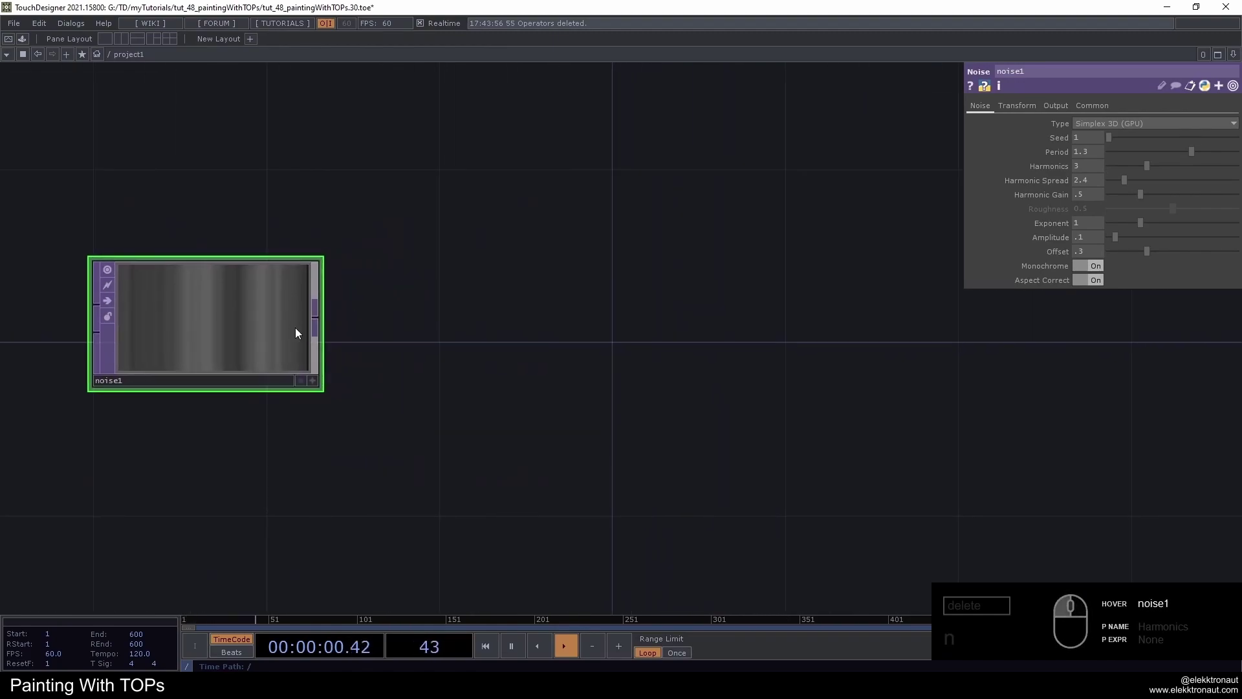
Add a Rectangle TOP sized 1 × .02, justified to the bottom edge as a thin white bar.
right_click(316, 326)
type("rec")
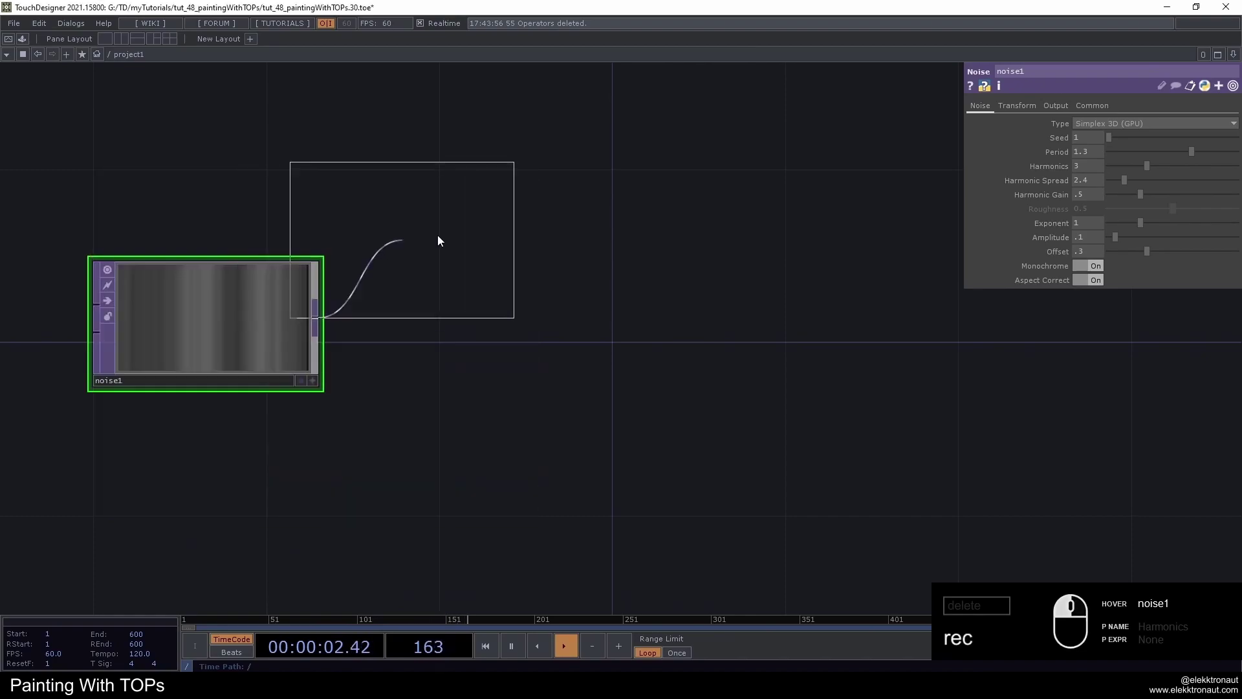
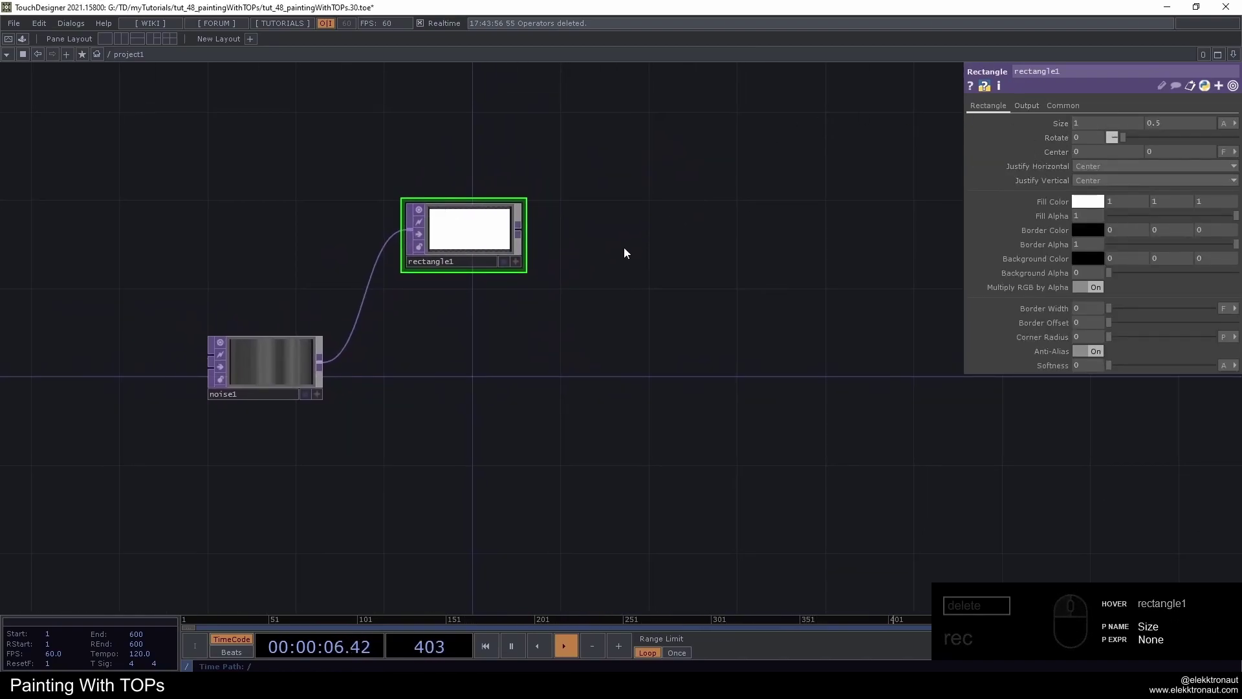
left_click_drag(491, 223, 475, 210)
type("rec")
left_click(788, 207)
left_click(1172, 126)
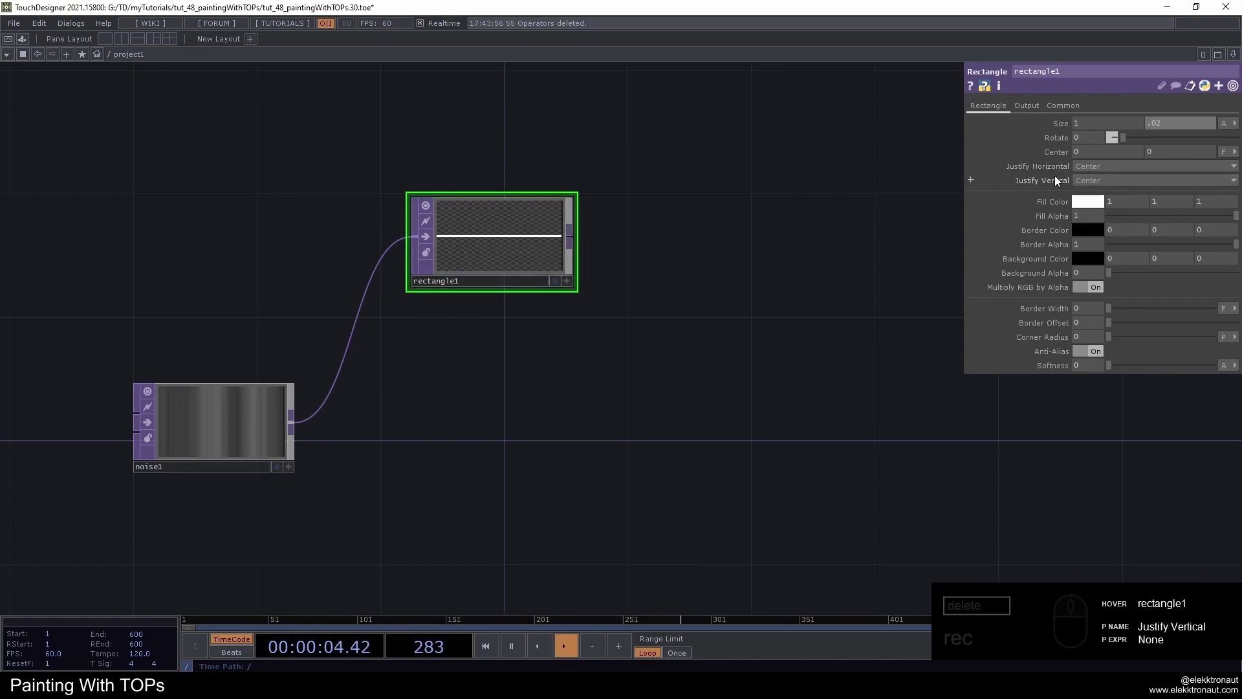
type("rec")
left_click(1092, 184)
type("rec")
left_click_drag(1097, 199, 1040, 196)
left_click(620, 321)
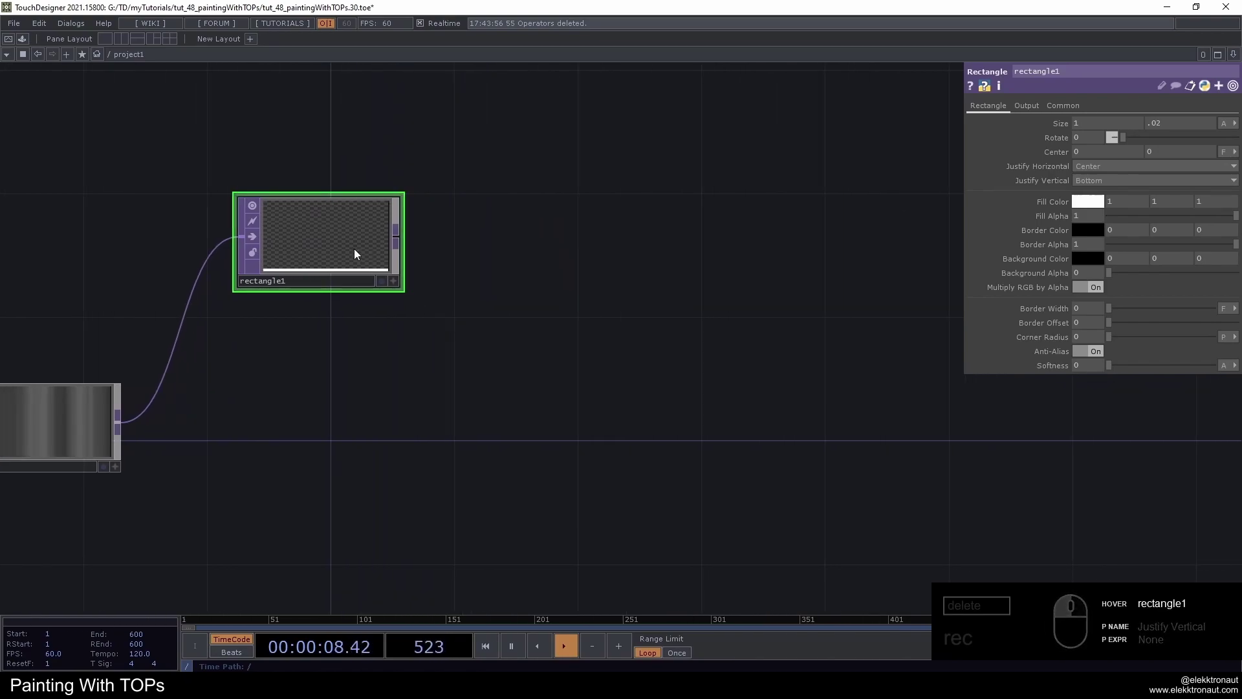
Append a Null TOP after the rectangle.
right_click(402, 245)
type("recu")
left_click(378, 210)
middle_click(216, 335)
Add a Ramp TOP and wire noise1 into it.
type("a")
left_click(267, 240)
left_click(455, 350)
left_click(441, 355)
left_click_drag(355, 339, 375, 308)
middle_click(374, 307)
left_click(558, 312)
Add a Displace TOP with null1 in input 1 and ramp1 in input 2.
right_click(532, 236)
type("i")
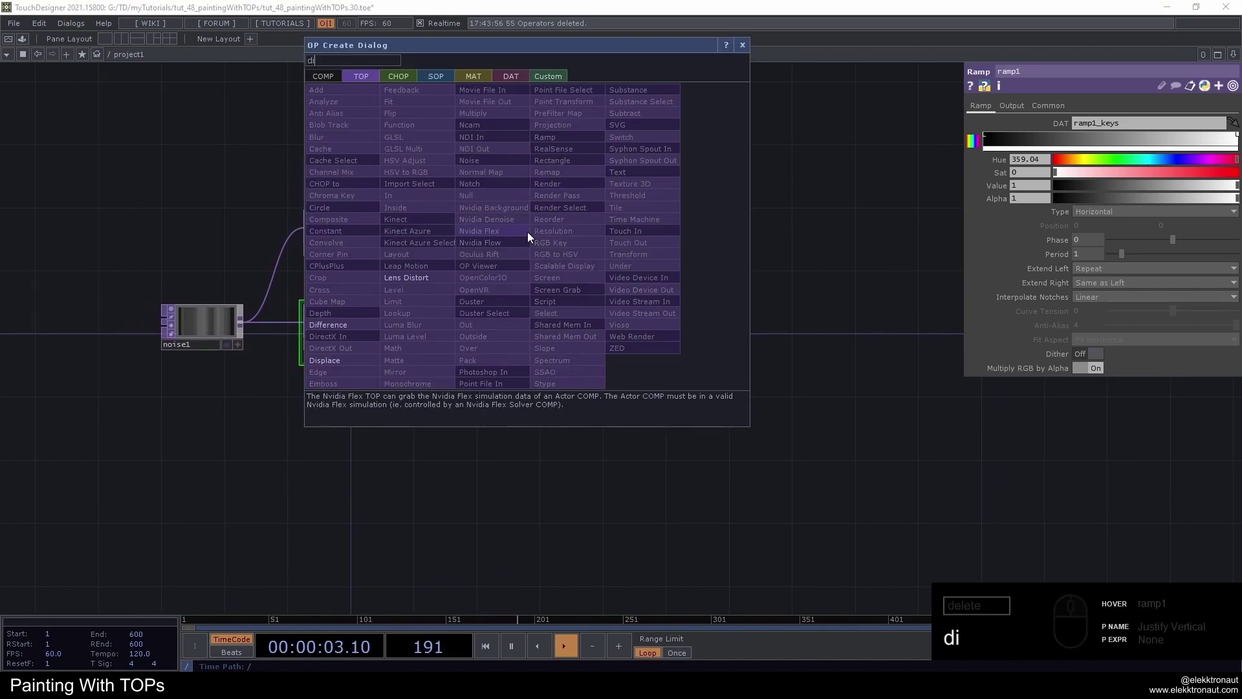
type("s")
left_click(351, 365)
left_click_drag(664, 320, 488, 332)
left_click_drag(390, 329, 415, 304)
left_click_drag(445, 297, 687, 334)
middle_click(696, 319)
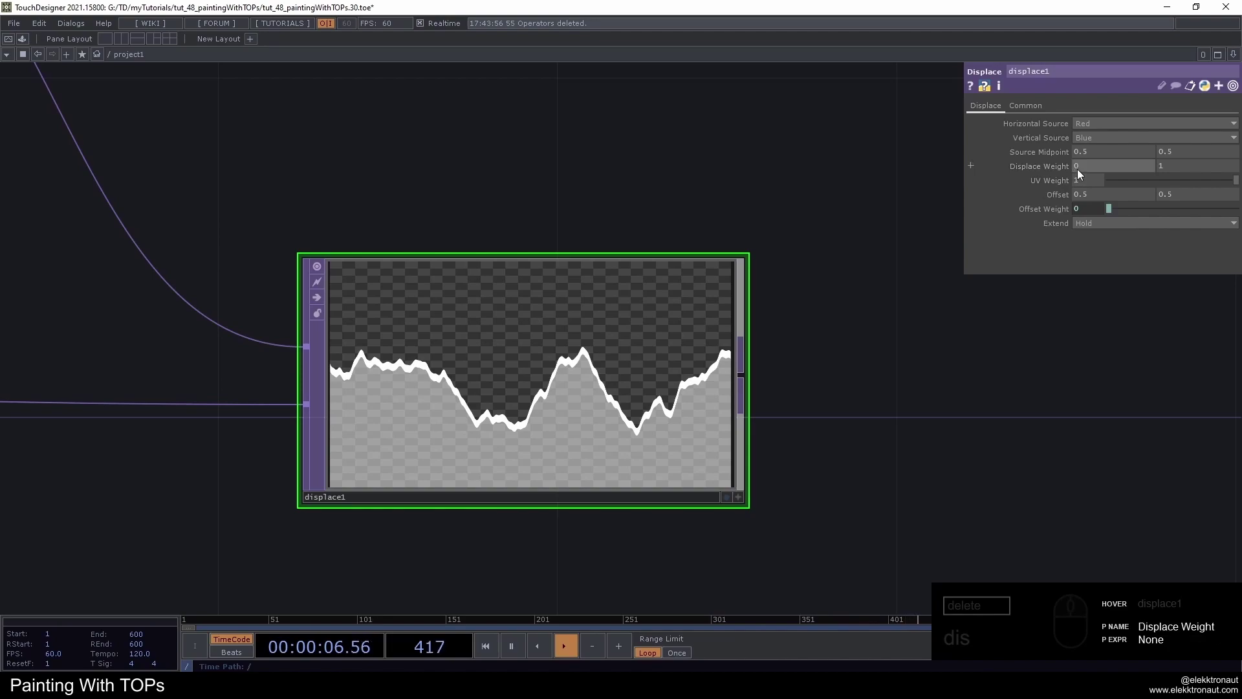
Set Displace Weight to 0 and 1 so the bar warps vertically into a jagged ridge.
left_click_drag(1062, 176, 1003, 184)
left_click_drag(1041, 172, 1095, 175)
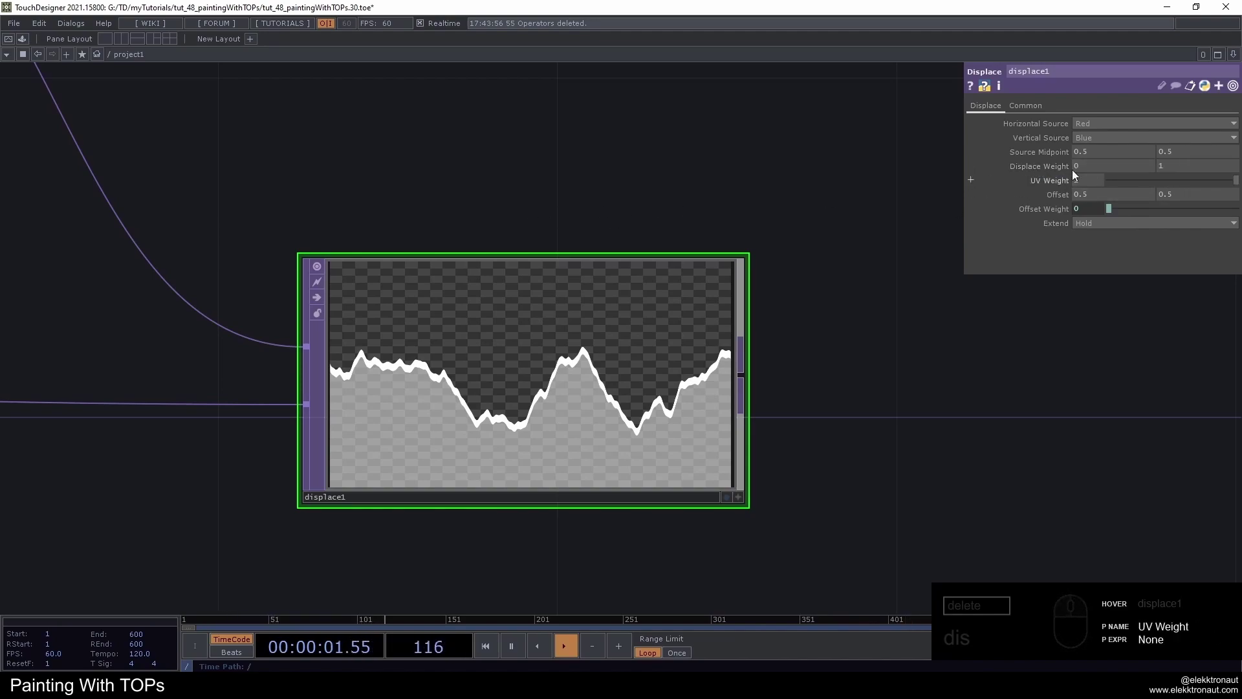
middle_click(646, 193)
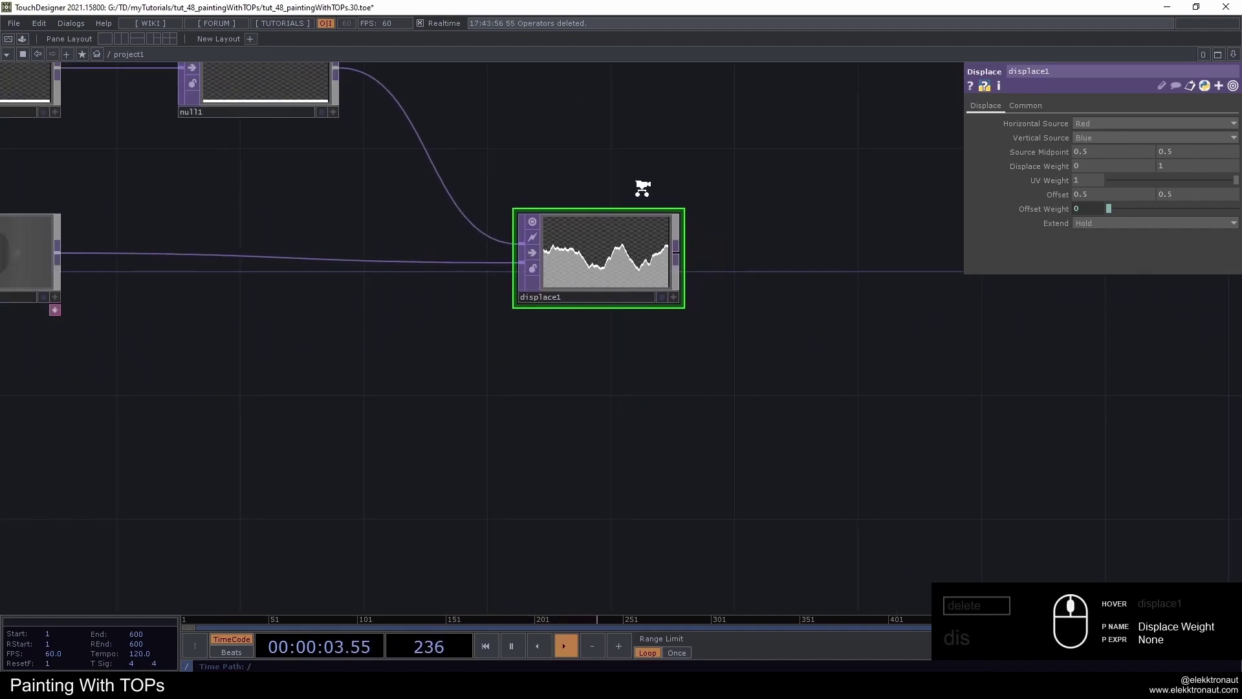
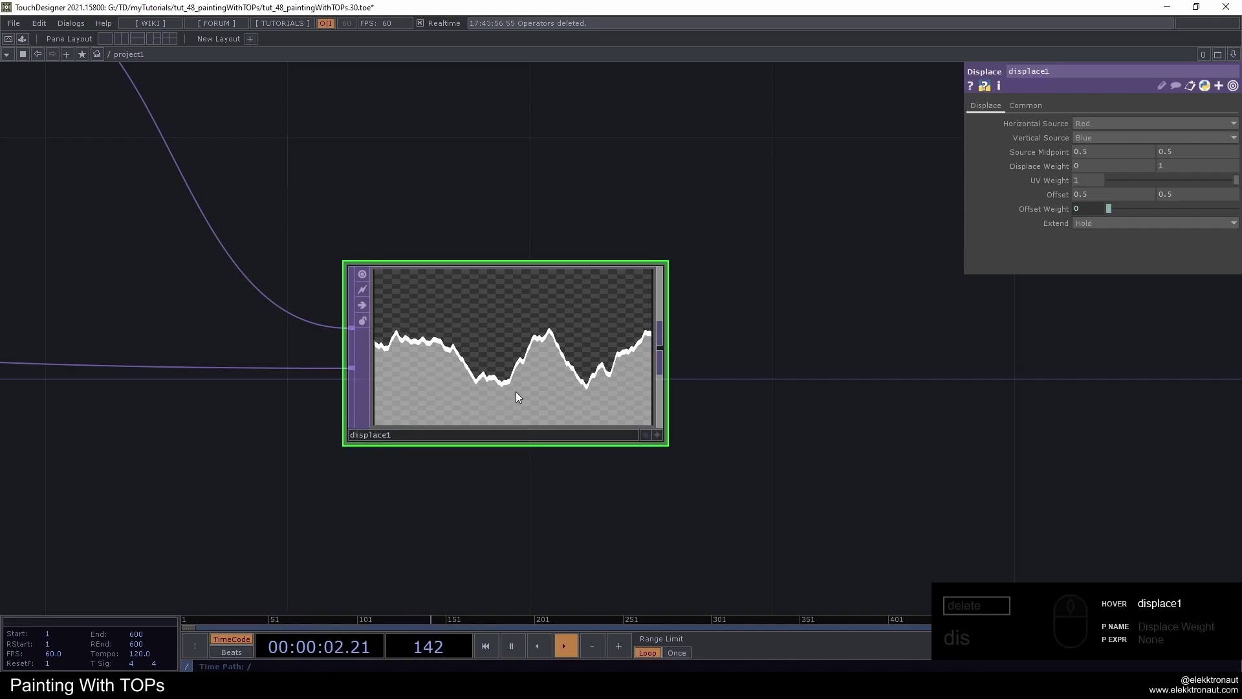
left_click_drag(497, 405, 582, 388)
Append a Limit TOP with Quantize Value set to Ceiling, filling the ridge solid white.
right_click(581, 379)
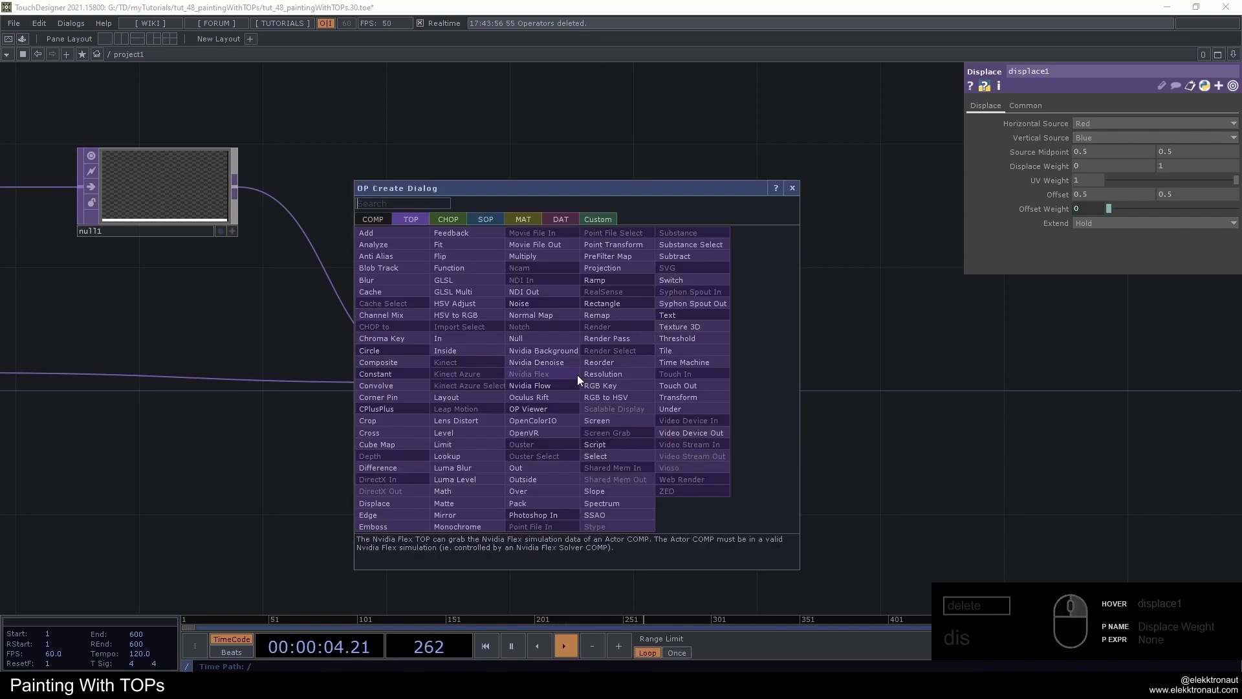
type("i")
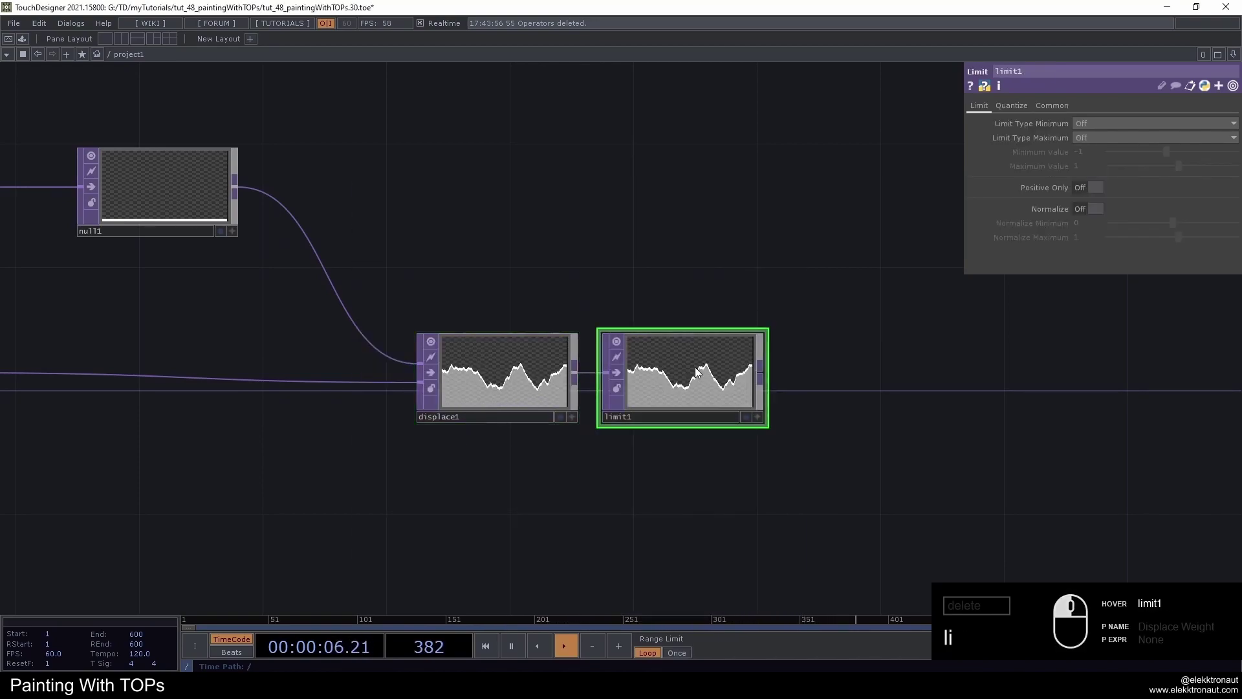
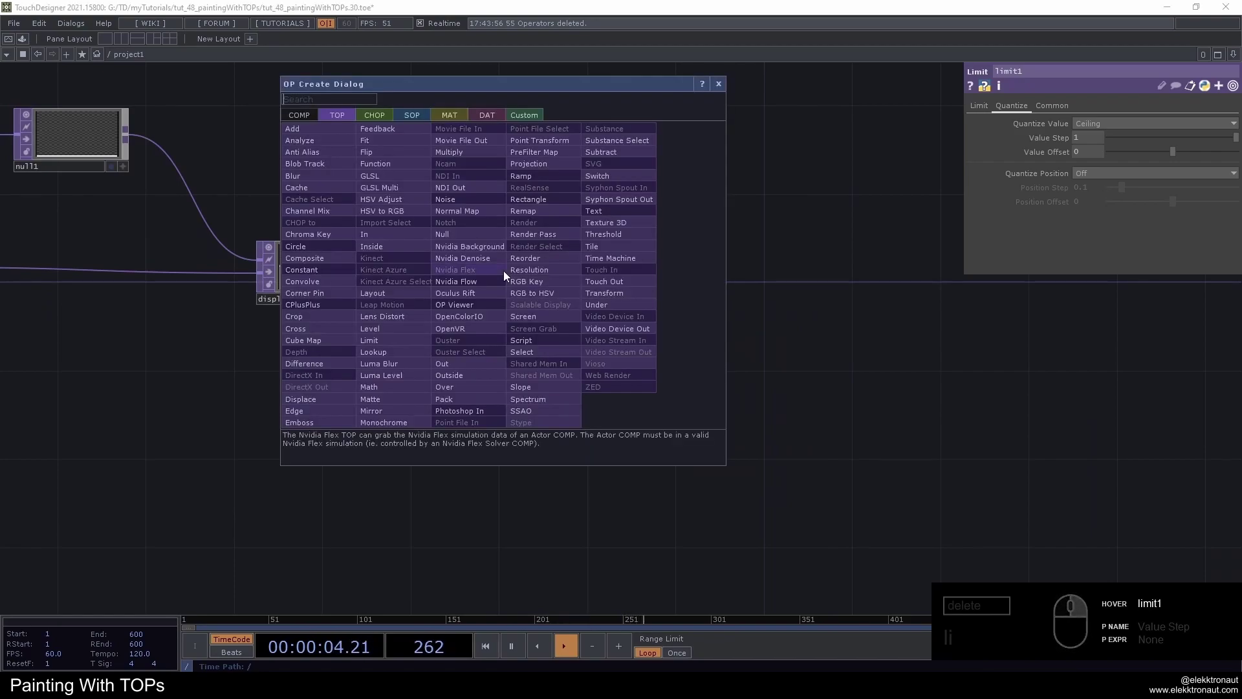
type("le")
middle_click(649, 278)
left_click_drag(1089, 113, 788, 148)
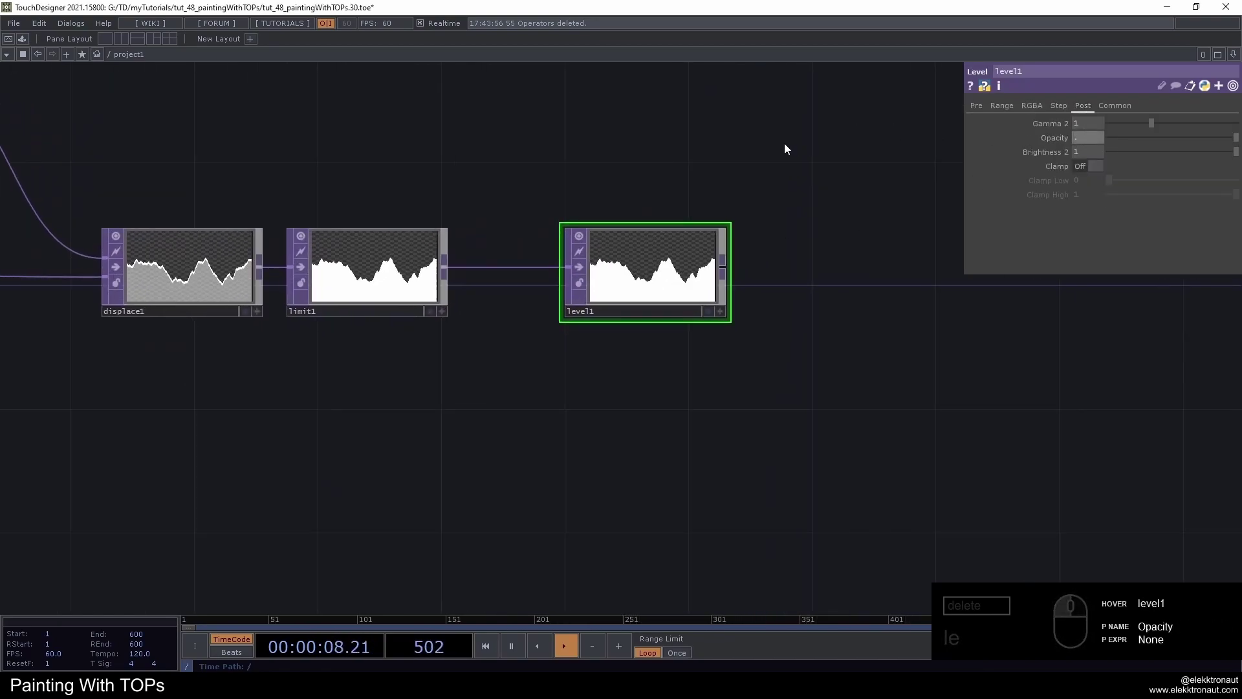
Append a Level TOP with Post Opacity .5 to fade the mountains.
middle_click(664, 262)
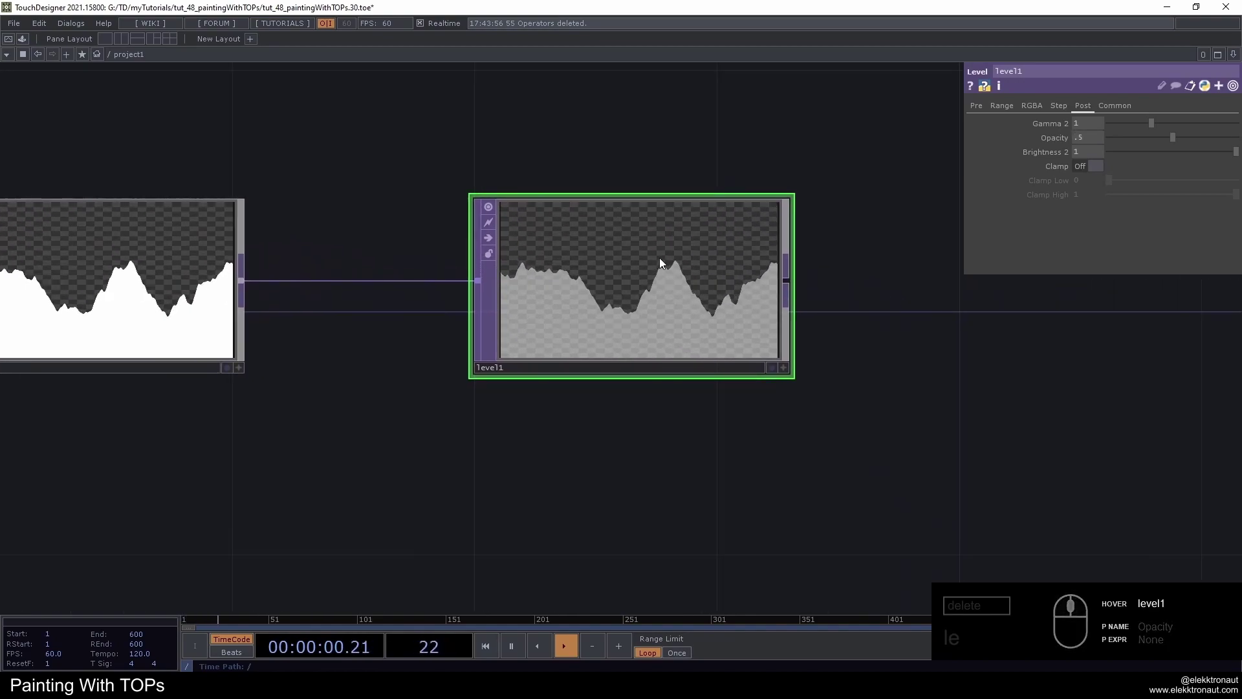
type("le")
left_click(648, 188)
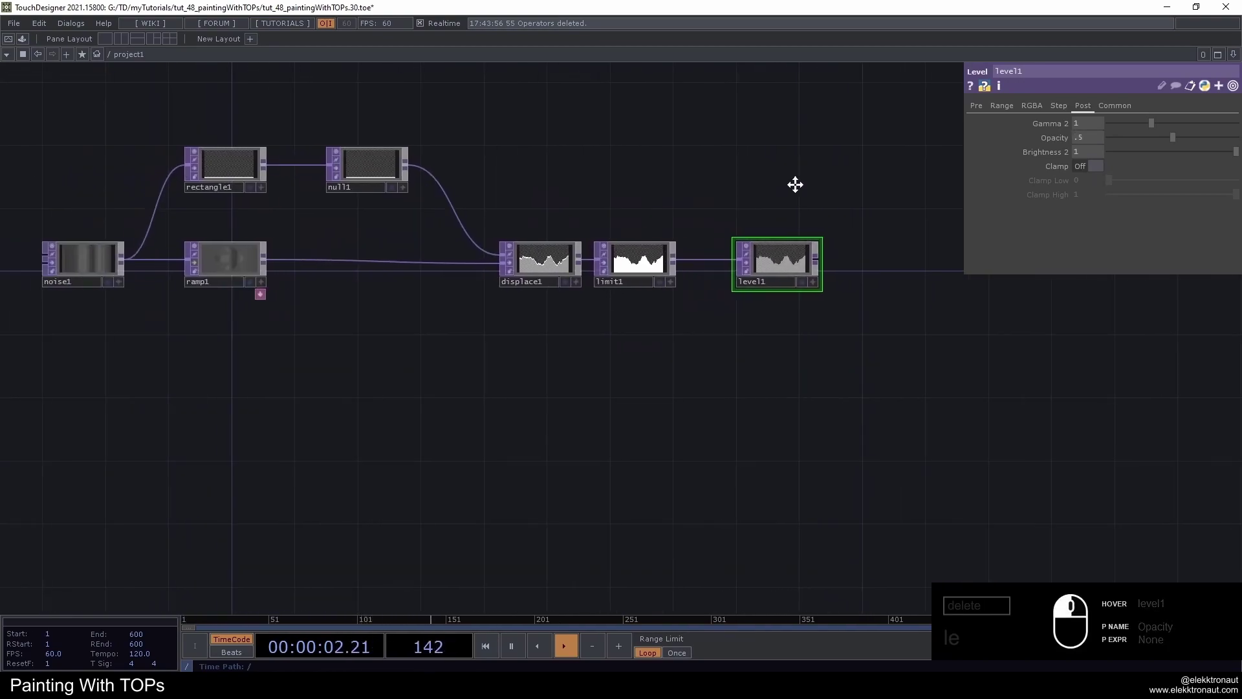
type("le")
left_click(830, 186)
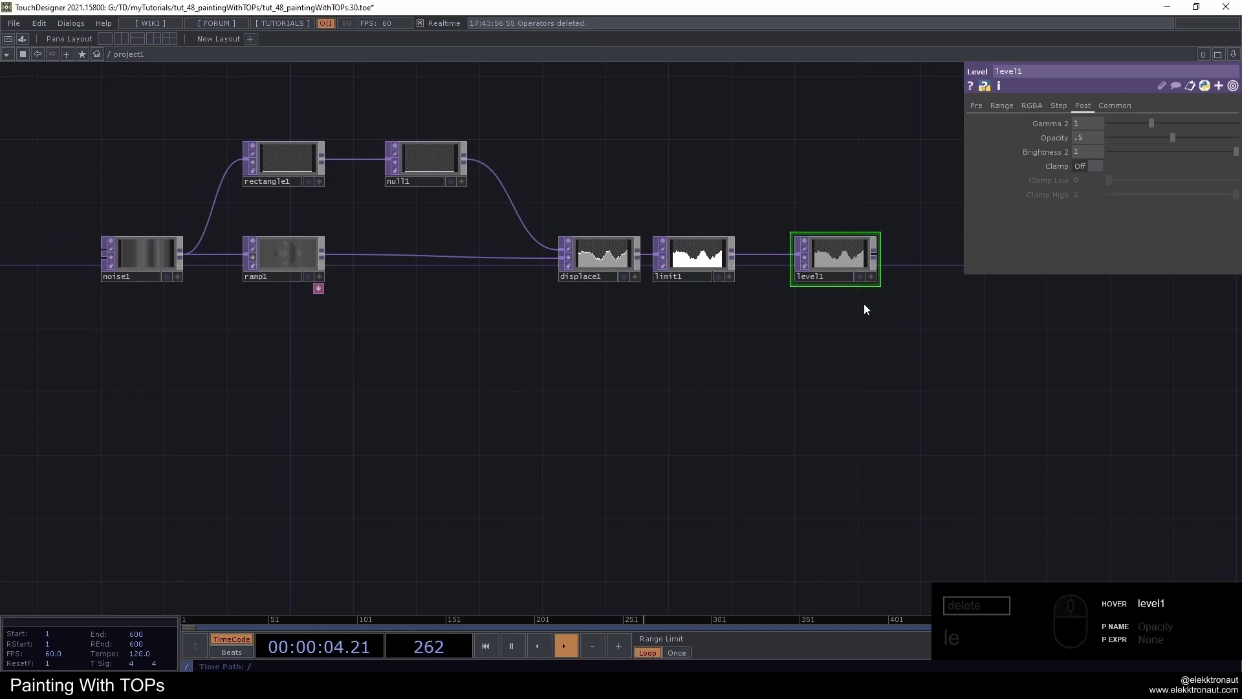
Copy the noise-to-level chain, paste it below and give the second noise a new seed.
left_click_drag(903, 368, 115, 267)
key("ctrl+c")
type("cv")
left_click_drag(288, 398, 153, 292)
middle_click(143, 285)
left_click_drag(201, 253, 108, 323)
left_click_drag(126, 330, 78, 344)
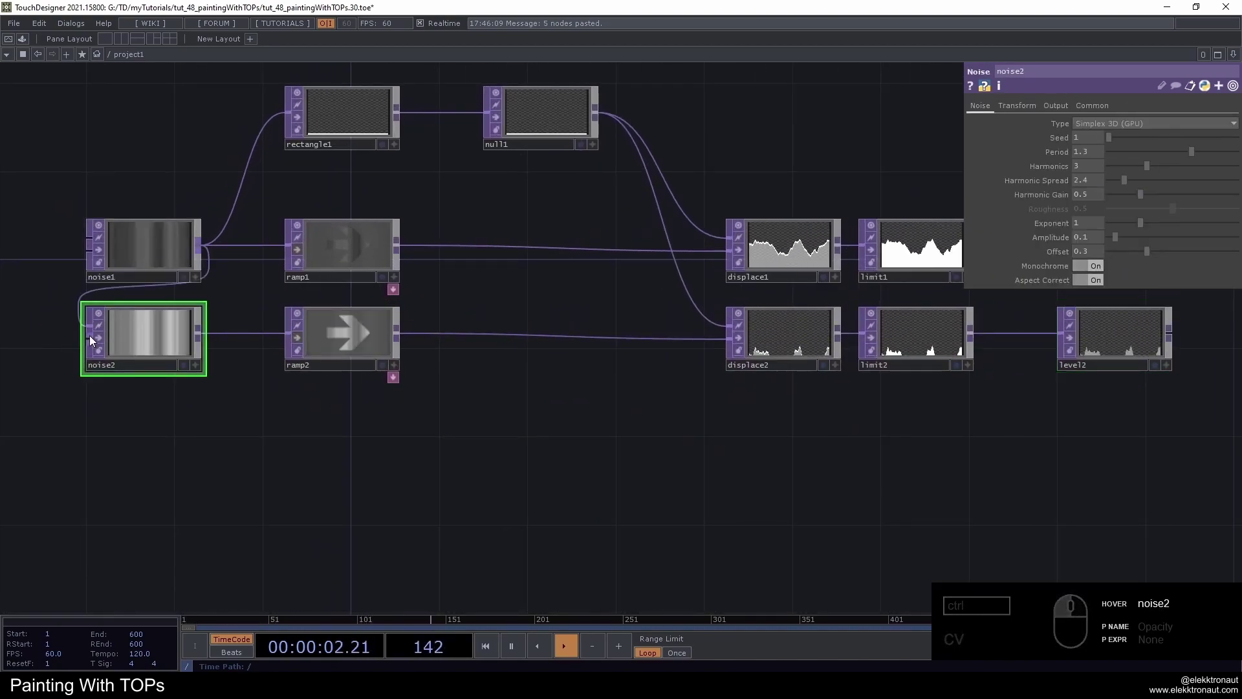
type("cv")
left_click(1055, 104)
left_click(1097, 125)
left_click(1092, 138)
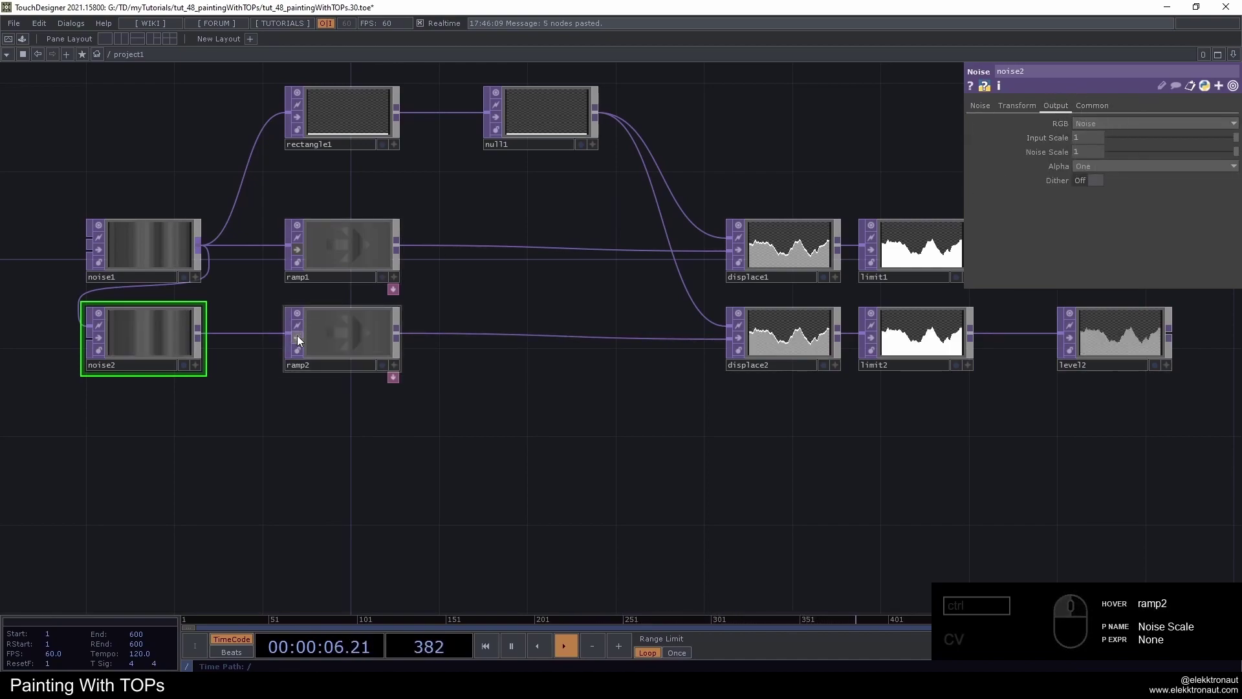
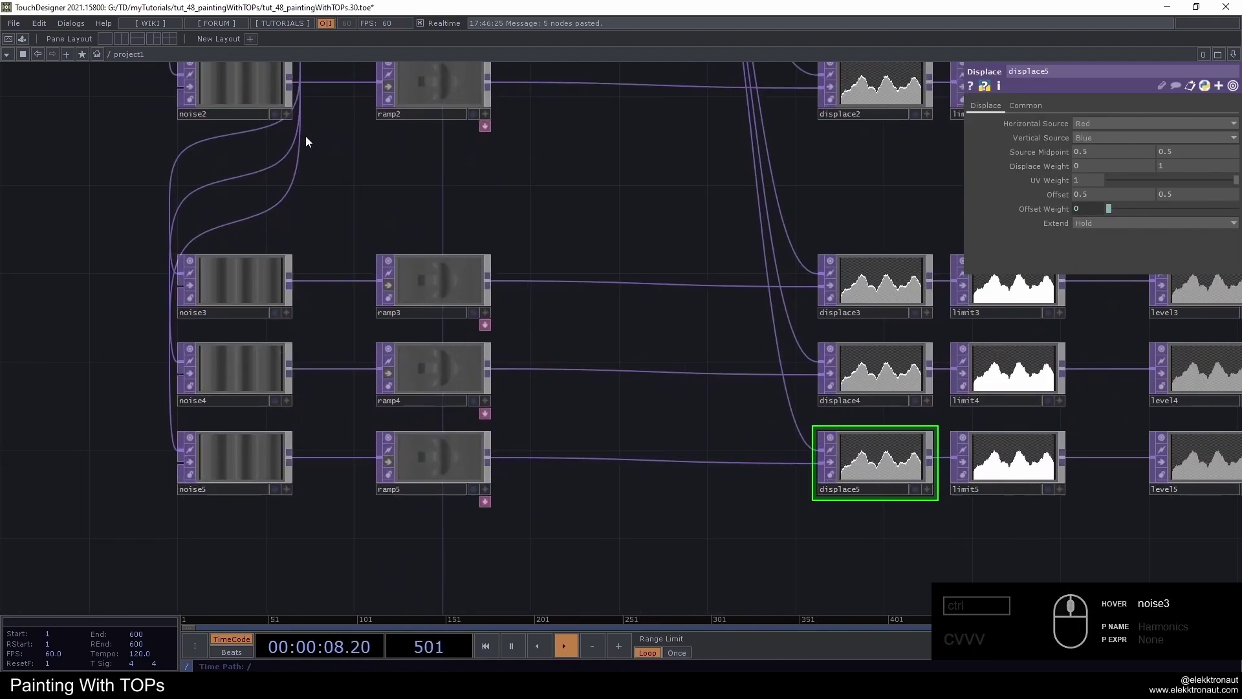
Paste further copies to make five parallel mountain chains and arrange them.
left_click(327, 141)
left_click(202, 323)
left_click(301, 330)
left_click_drag(182, 405, 284, 337)
left_click(309, 418)
left_click_drag(311, 305, 314, 331)
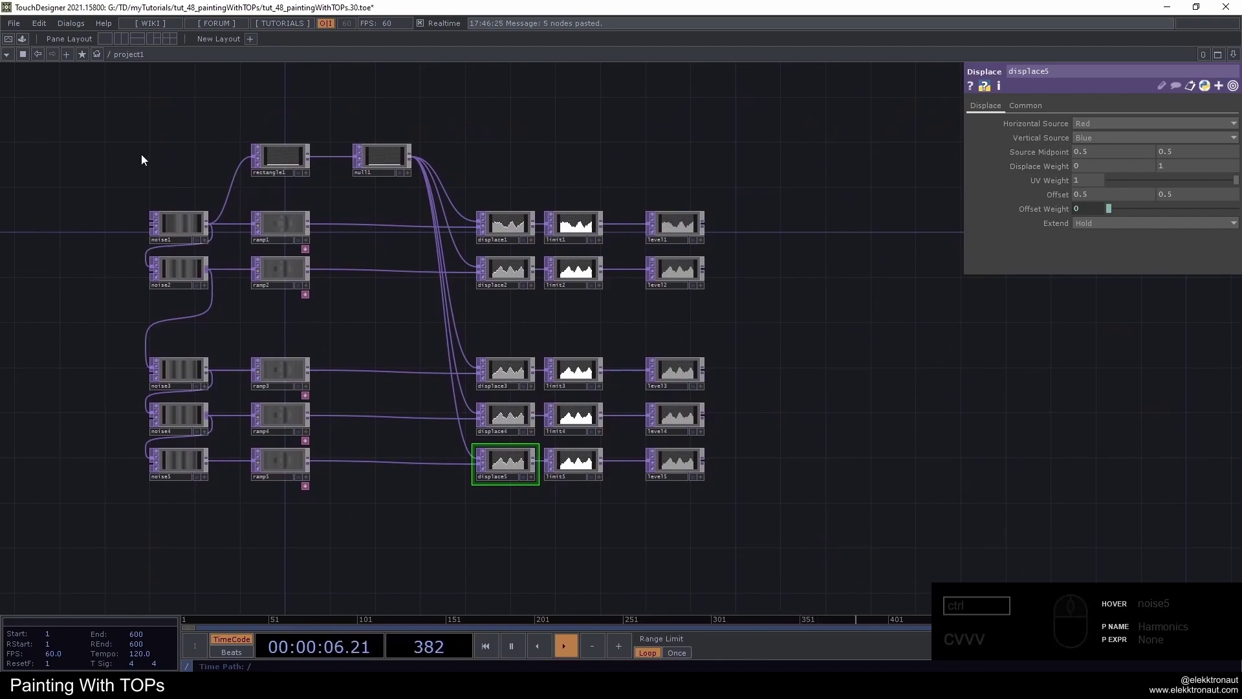
left_click_drag(220, 339, 251, 511)
left_click_drag(251, 529, 198, 220)
right_click(198, 220)
left_click_drag(198, 209, 192, 139)
type("CVVV")
Give the remaining noises distinct seeds such as 2133 and 5736.
left_click(192, 138)
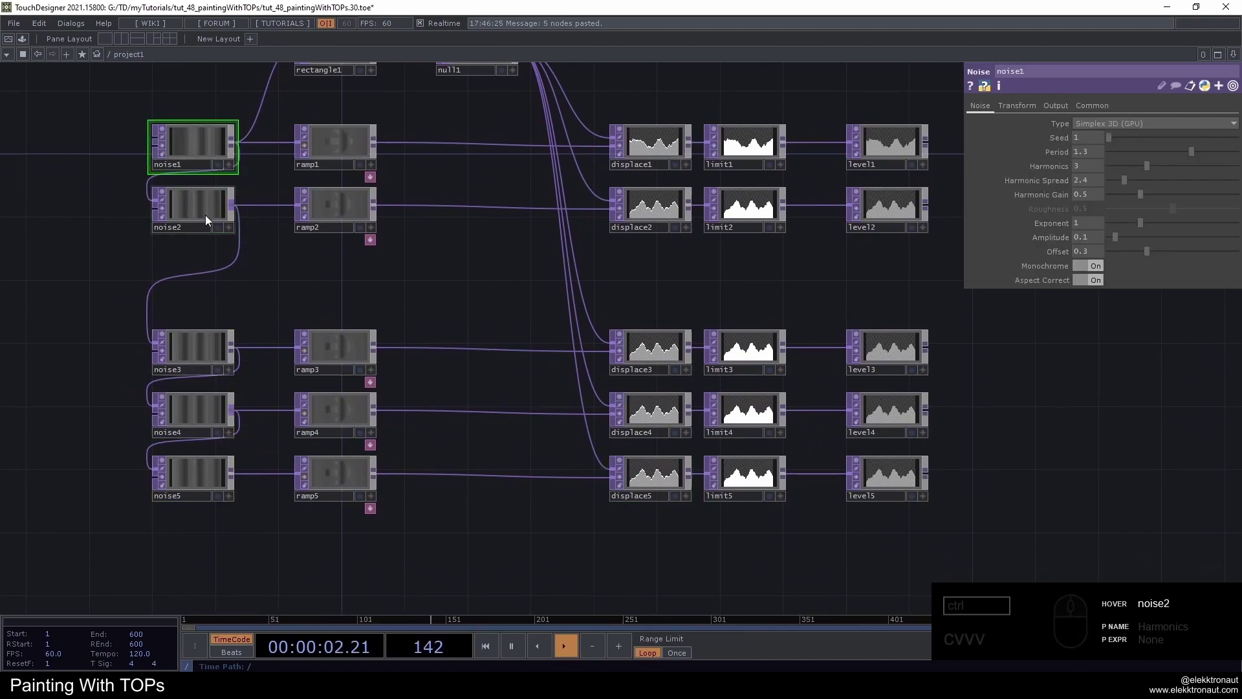
left_click(207, 342)
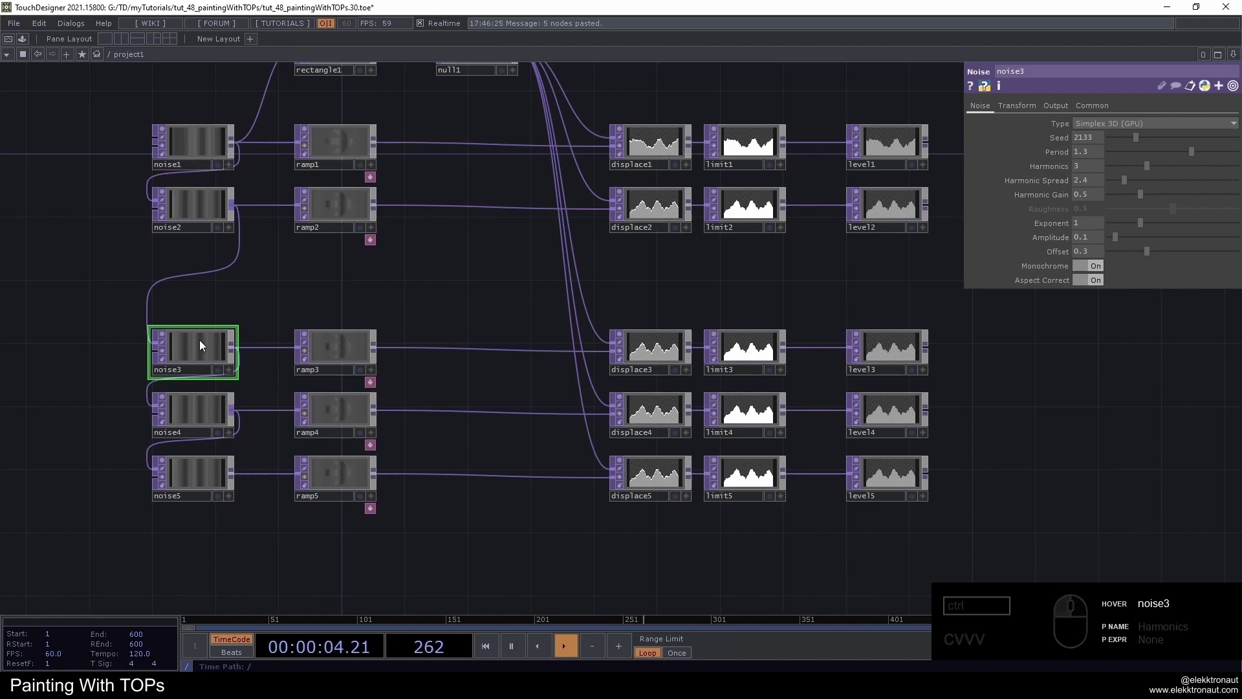
left_click(1143, 140)
left_click(180, 410)
left_click(1100, 138)
left_click(1129, 142)
type("cvvv")
Tidy the layout of the five noise-to-level chains.
left_click_drag(230, 480, 1045, 155)
type("cvvv")
left_click(327, 272)
left_click_drag(511, 170, 434, 209)
left_click(424, 197)
key("BackSpace")
Add a Composite TOP stacking level1 and level2 with Operation Over.
type("o")
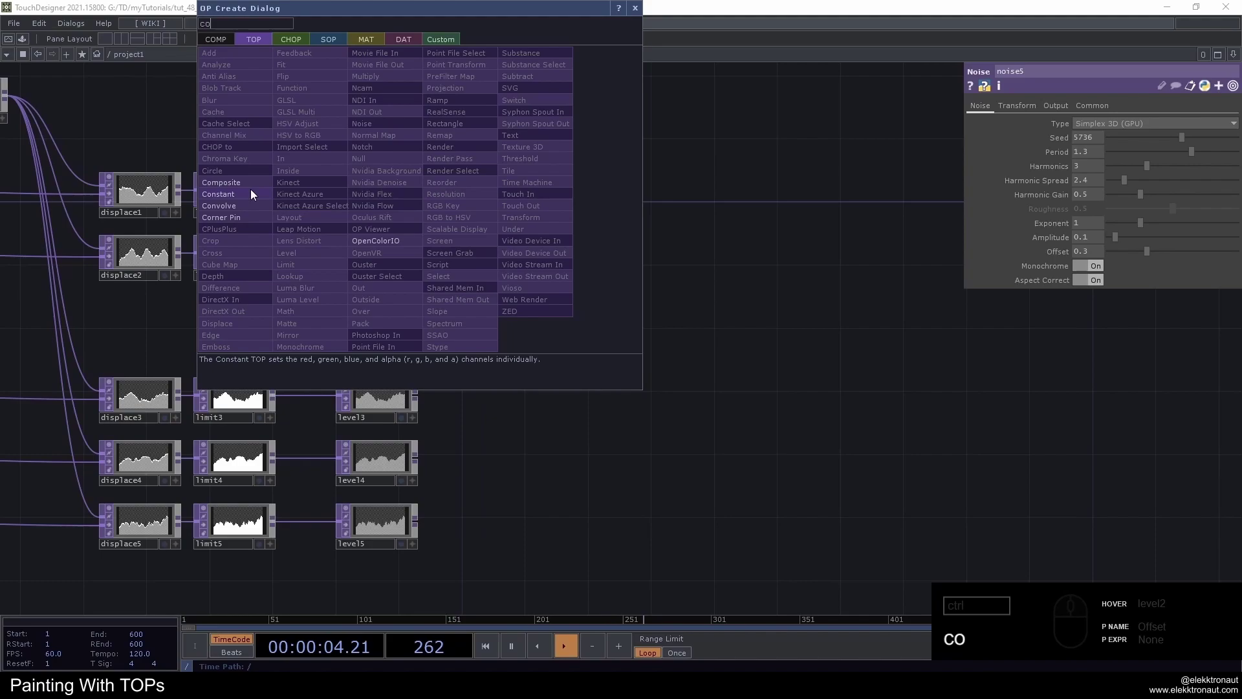
left_click(252, 186)
left_click(555, 231)
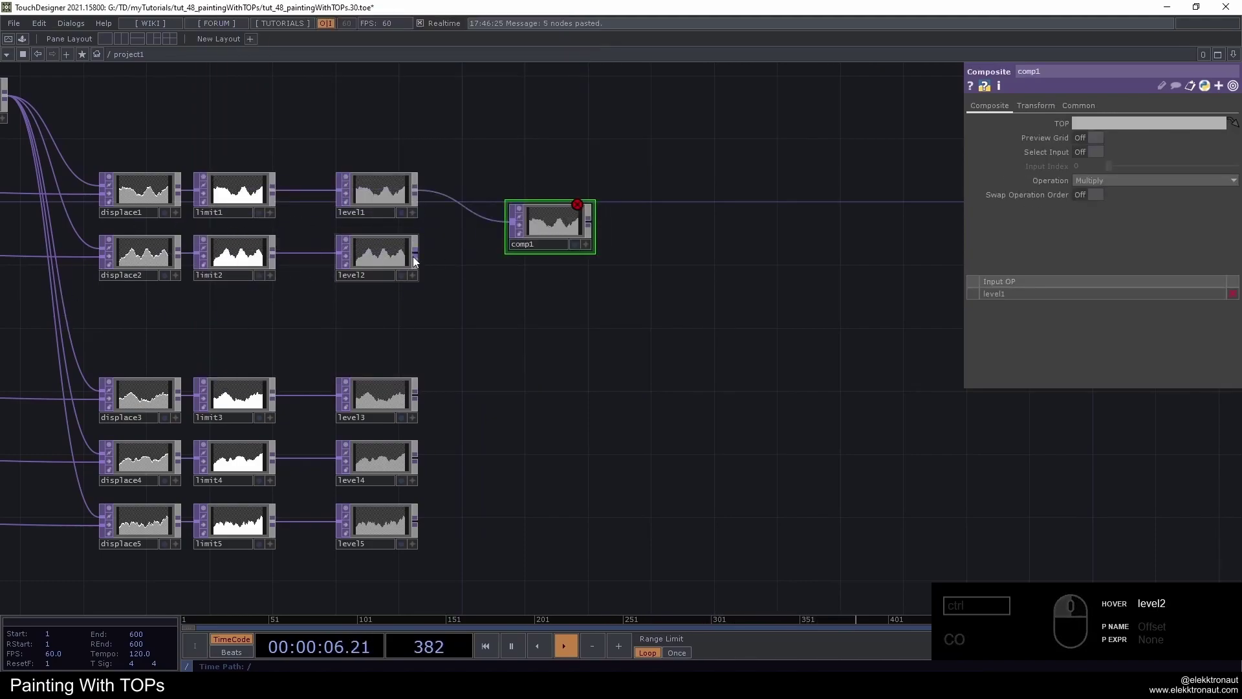
left_click_drag(424, 261, 1121, 203)
left_click_drag(1126, 191, 1167, 267)
Add a second Composite TOP fed by level3, level4 and level5.
left_click(1173, 286)
type("co")
left_click(424, 399)
key("BackSpace")
left_click(249, 387)
left_click(530, 439)
left_click_drag(1173, 182, 1175, 285)
left_click(1176, 288)
left_click(521, 449)
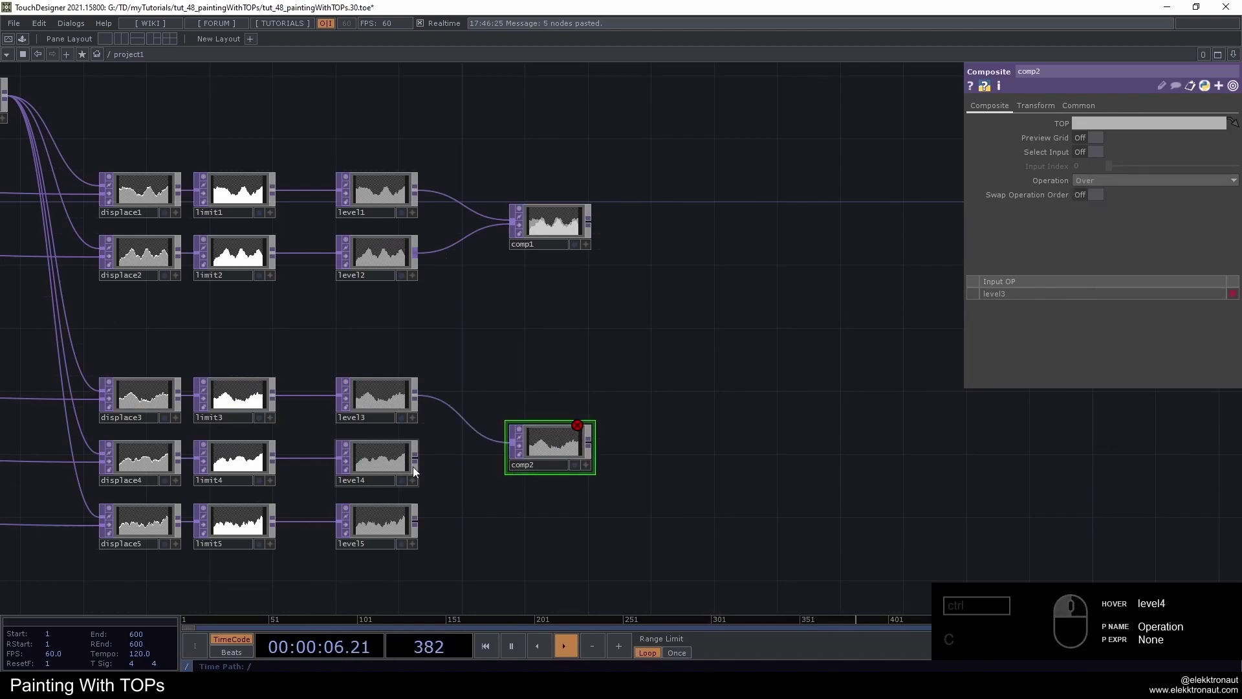
left_click(436, 507)
left_click_drag(412, 476, 490, 455)
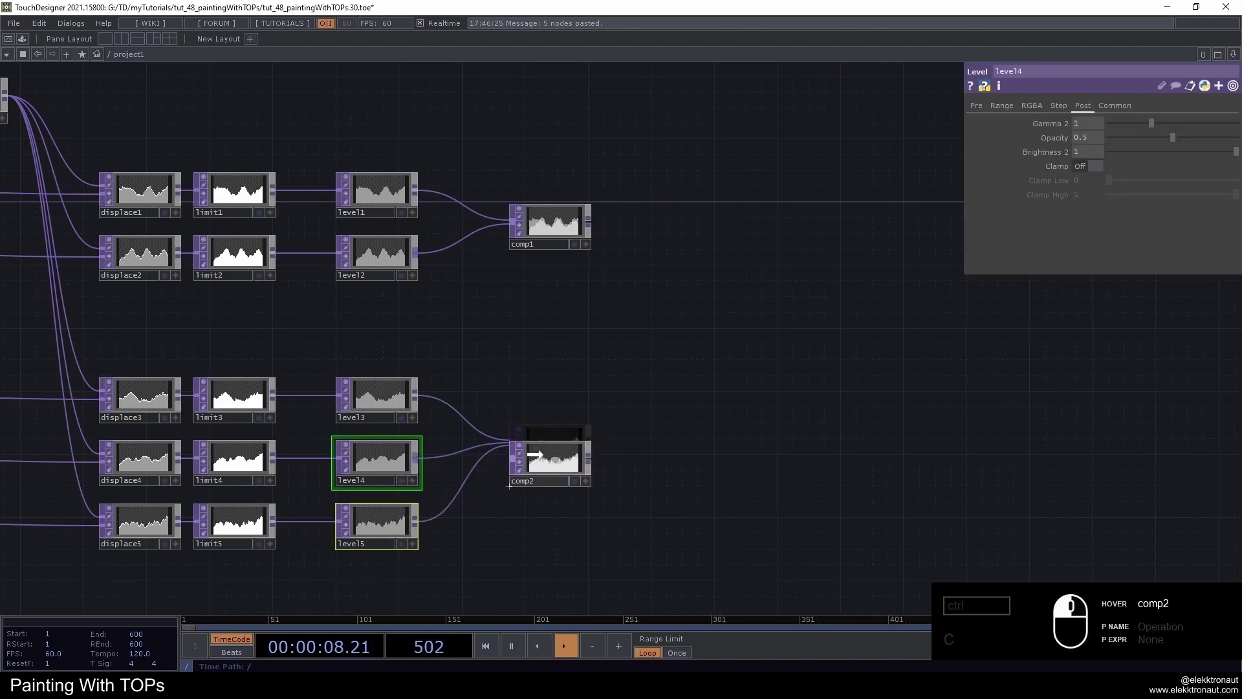
Centre the composites in view and inspect the second composite's stacked ridges.
left_click_drag(555, 410, 507, 197)
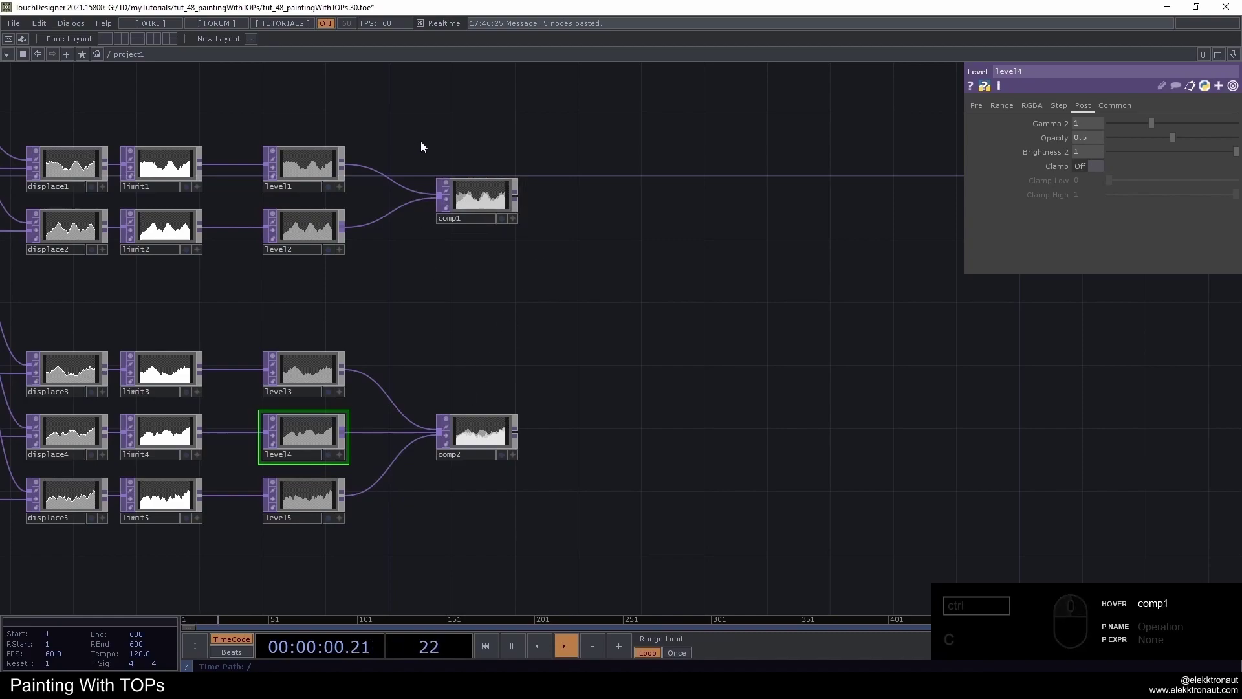
left_click(509, 333)
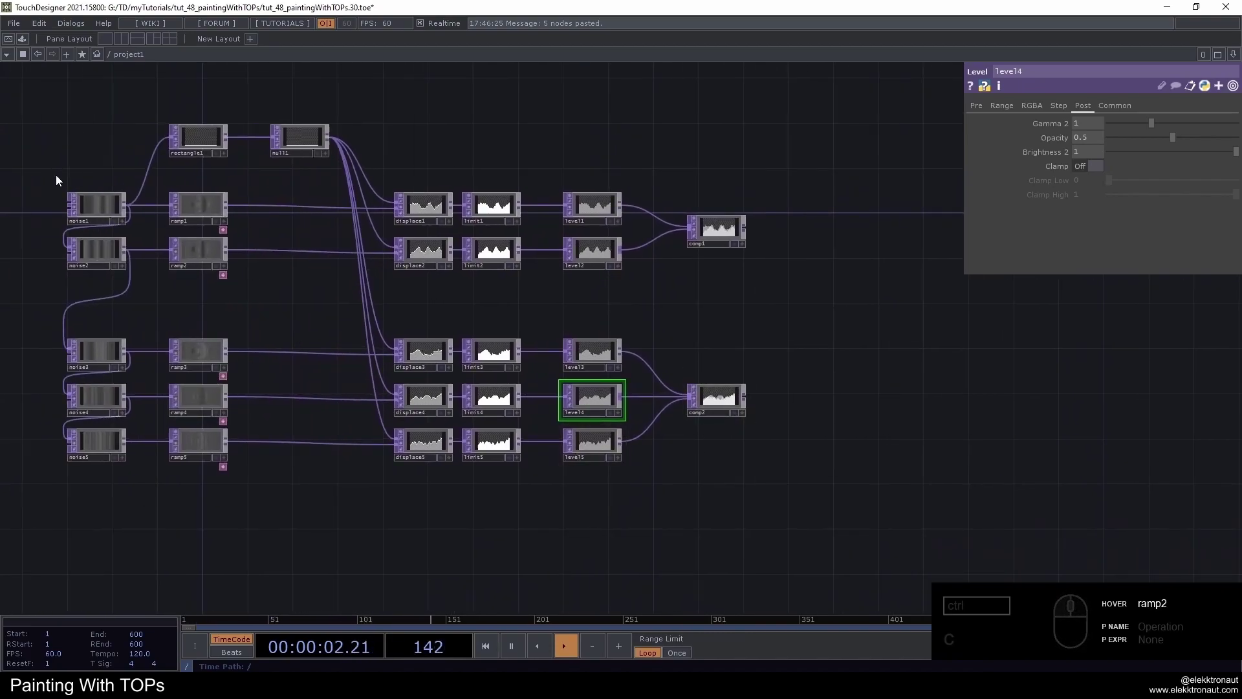
right_click(63, 181)
right_click(71, 306)
left_click_drag(784, 486, 804, 495)
left_click_drag(562, 479, 567, 445)
left_click_drag(476, 379, 523, 427)
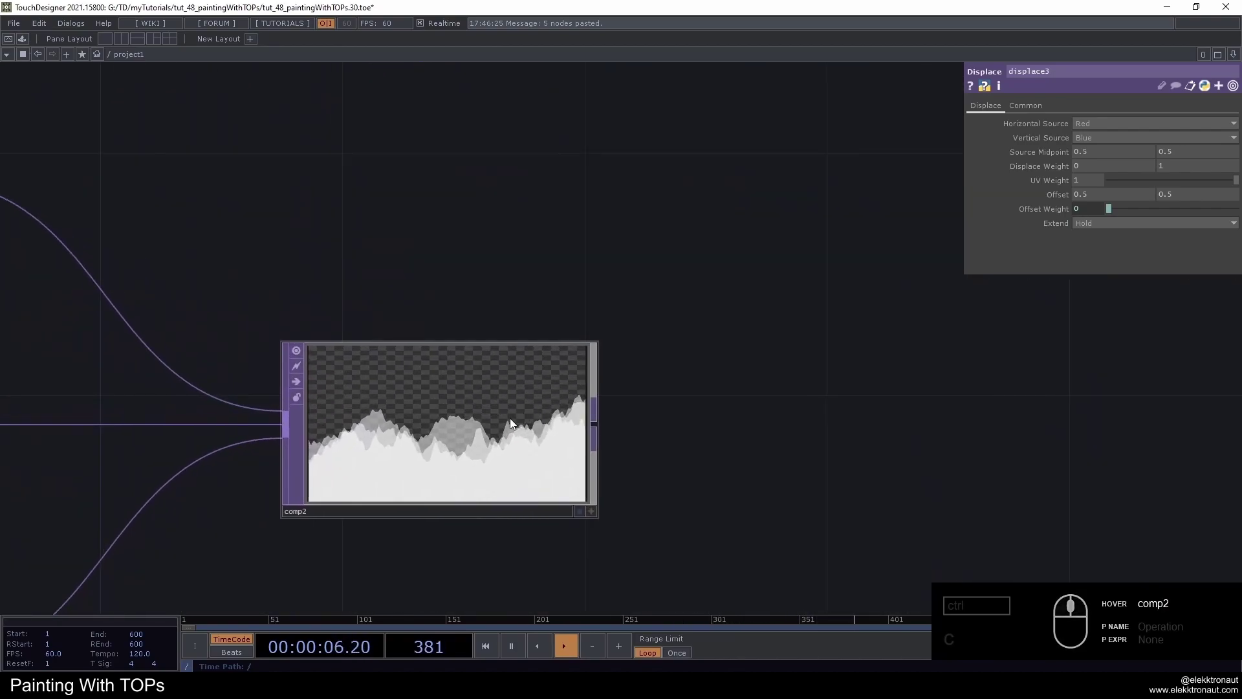
left_click(522, 399)
middle_click(458, 386)
Check both composites' settings and compare their layered mountain images.
left_click(502, 293)
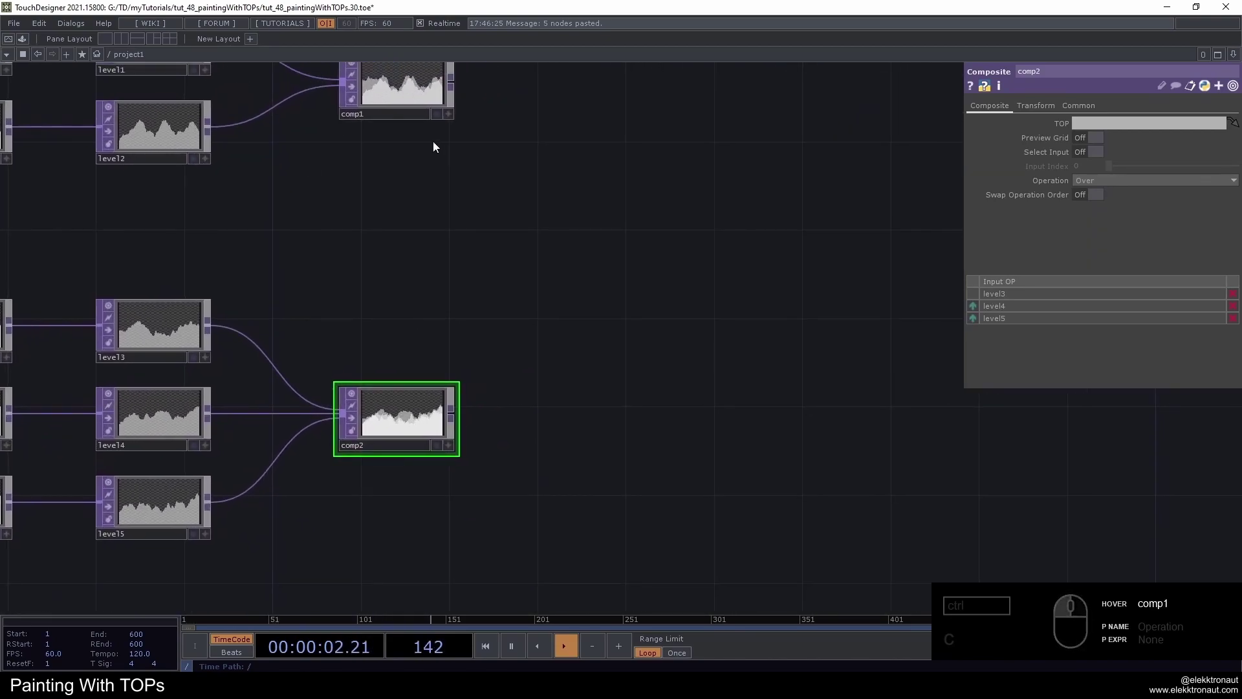
left_click(403, 112)
left_click_drag(459, 433, 397, 413)
scroll("up", 3)
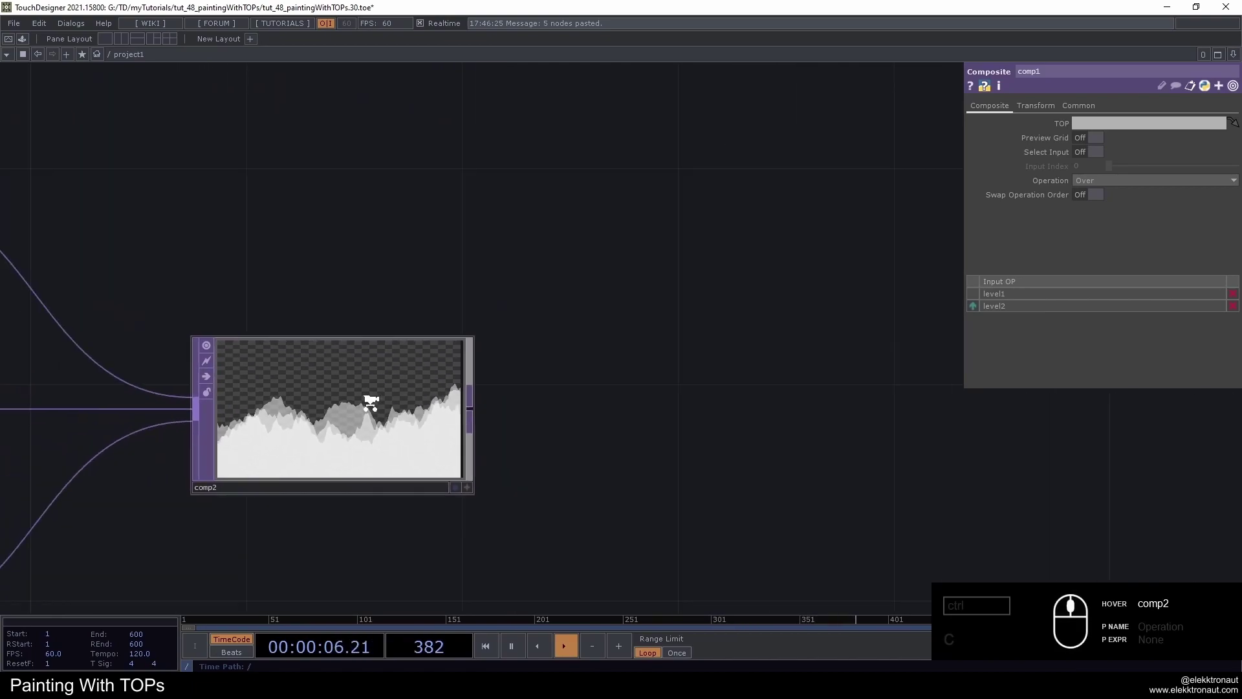
left_click(365, 330)
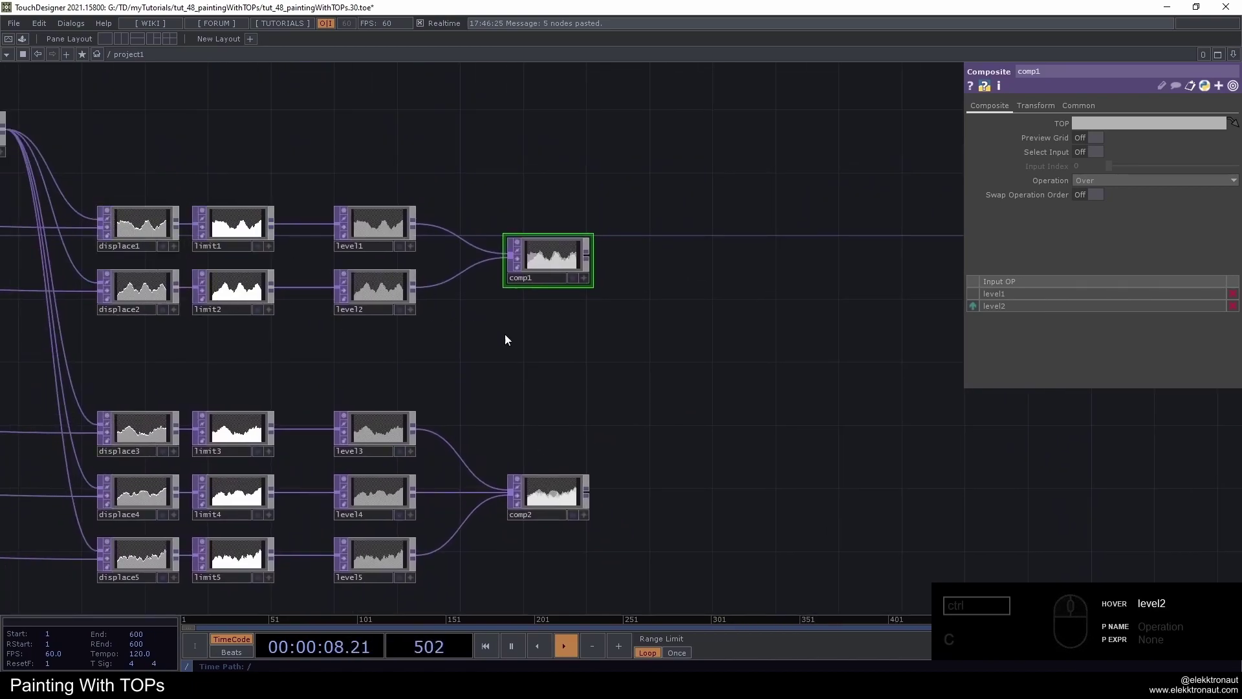
type("cc")
left_click_drag(558, 278, 432, 329)
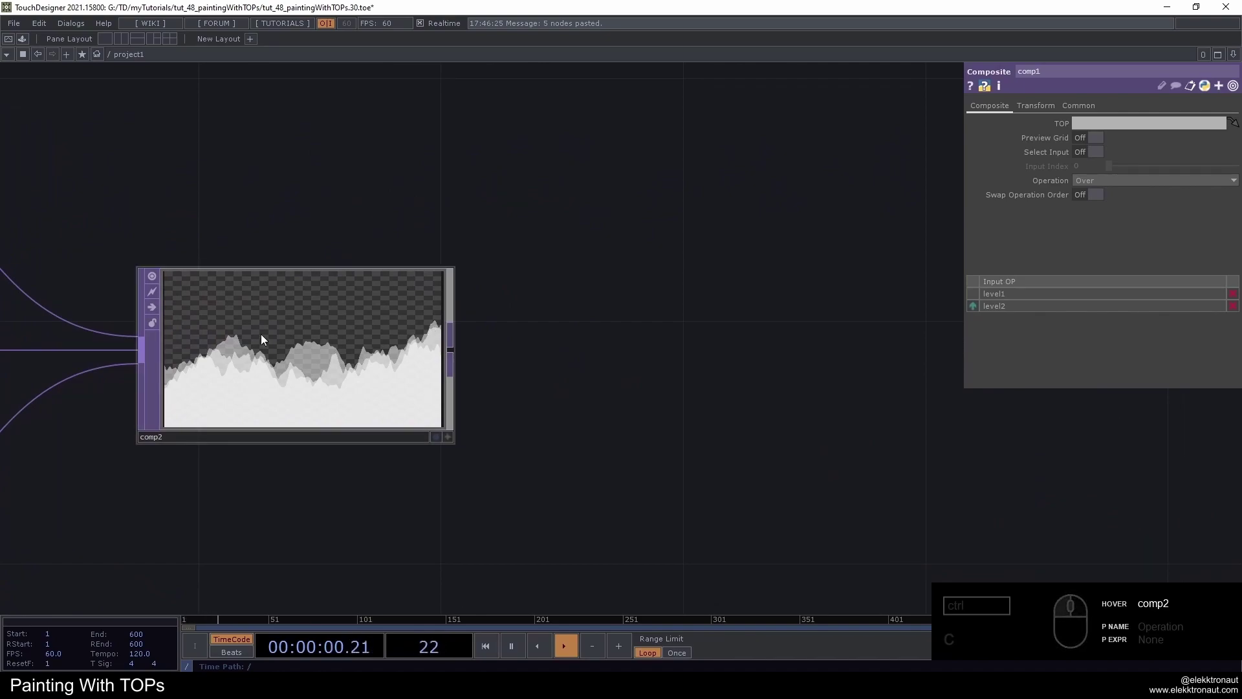
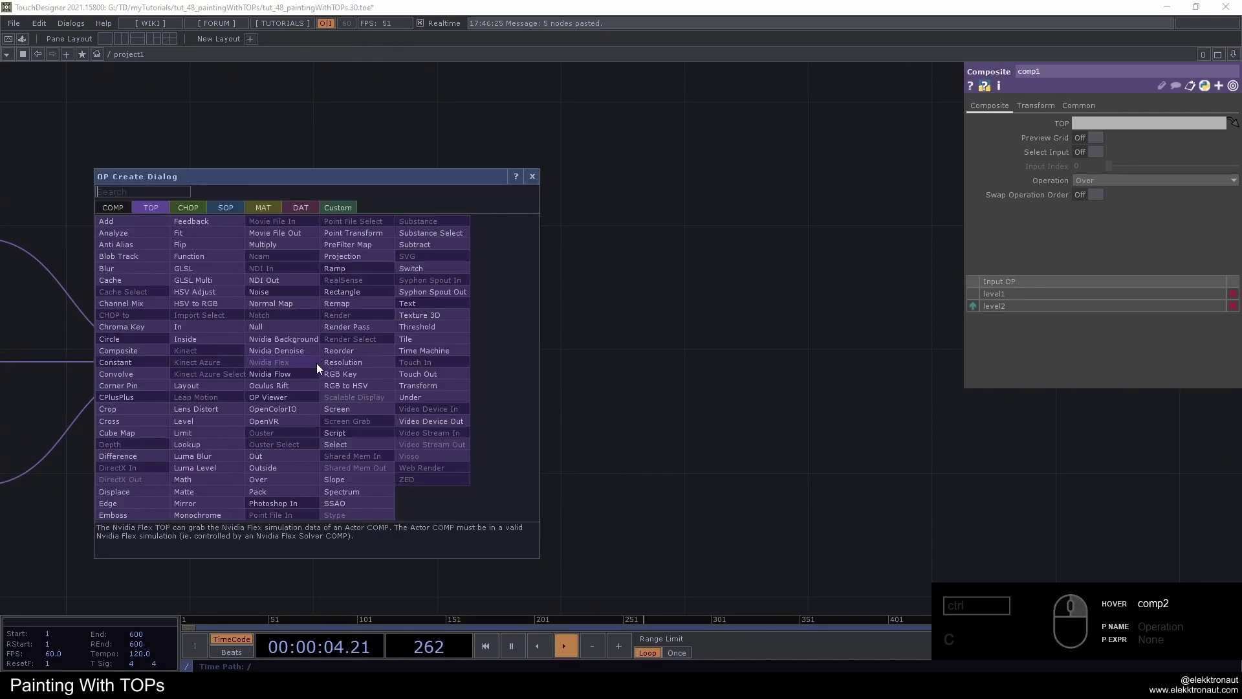
Add a Noise TOP after the second ridge composite (comp2).
type("noi")
left_click_drag(296, 300, 441, 308)
left_click_drag(484, 276, 1040, 37)
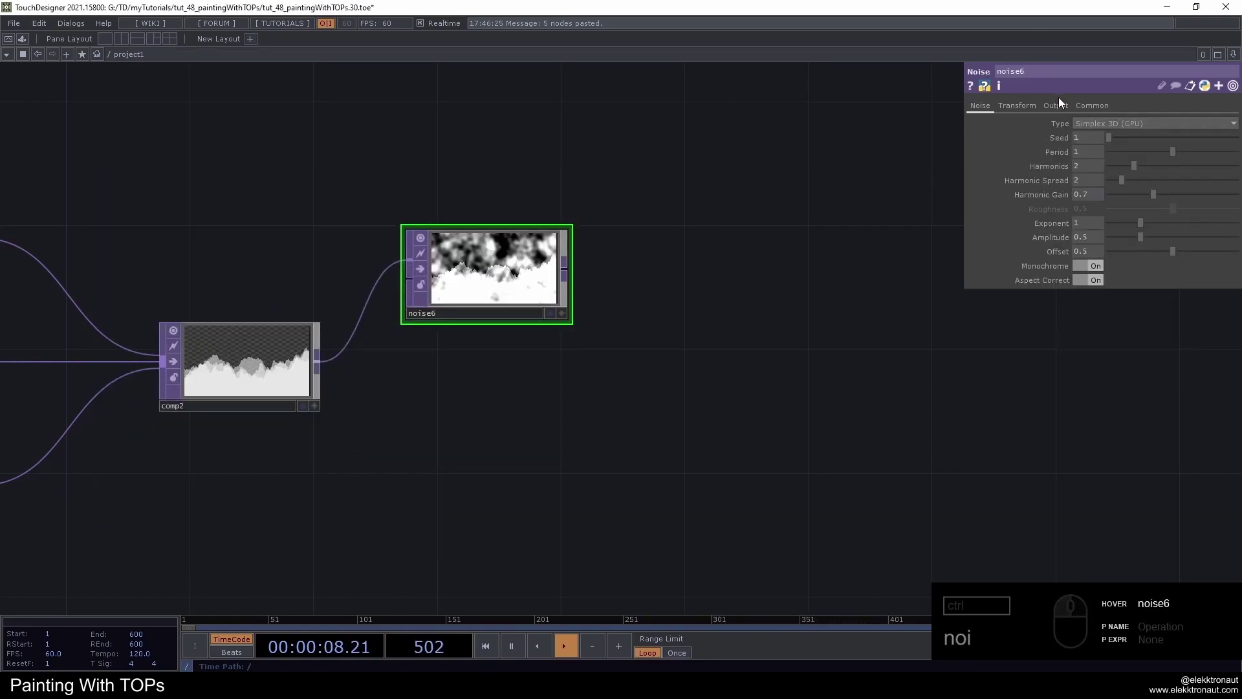
left_click_drag(1075, 116, 1103, 121)
left_click(1099, 132)
left_click_drag(1104, 139, 1012, 116)
Stretch the noise vertically via Transform Scale Y and set its Period to .07 for fine streaks.
left_click(1017, 117)
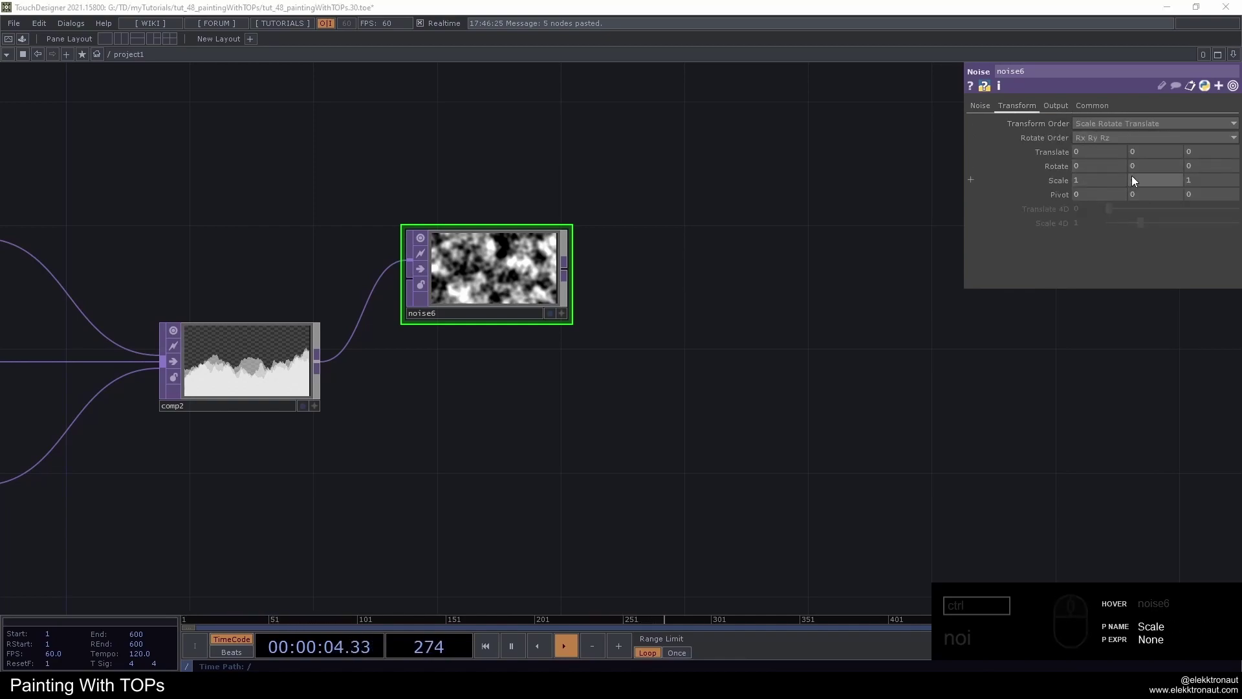
left_click(1045, 136)
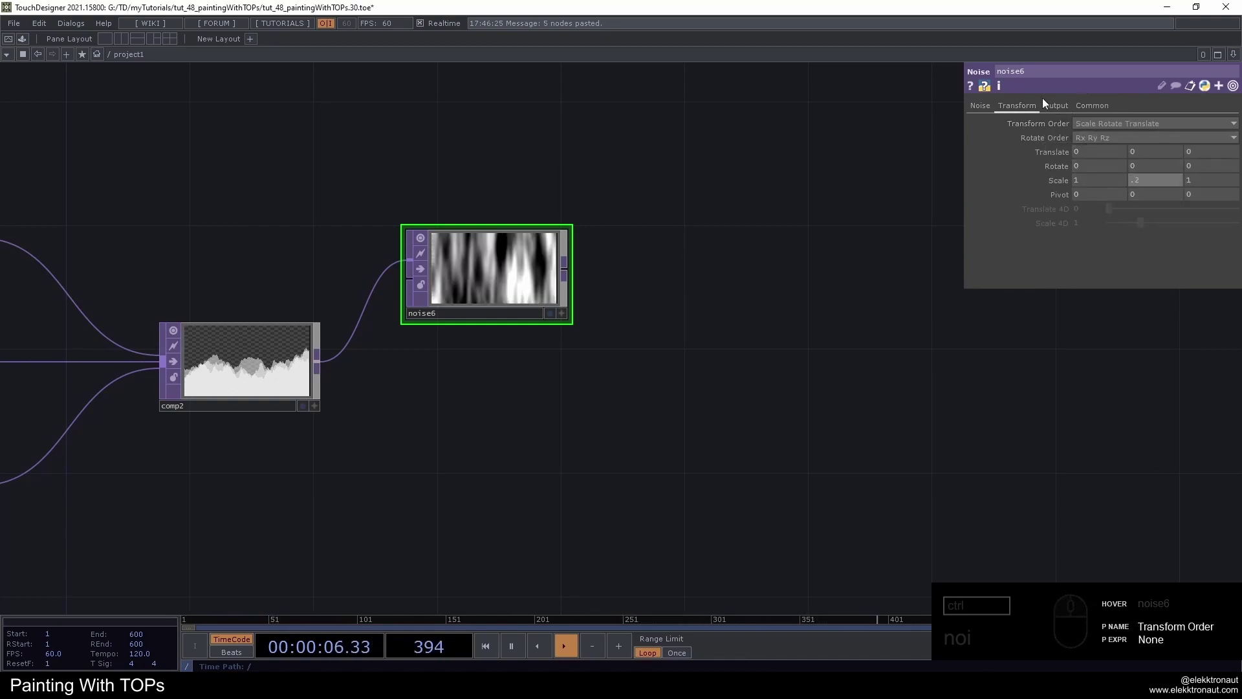
left_click(998, 115)
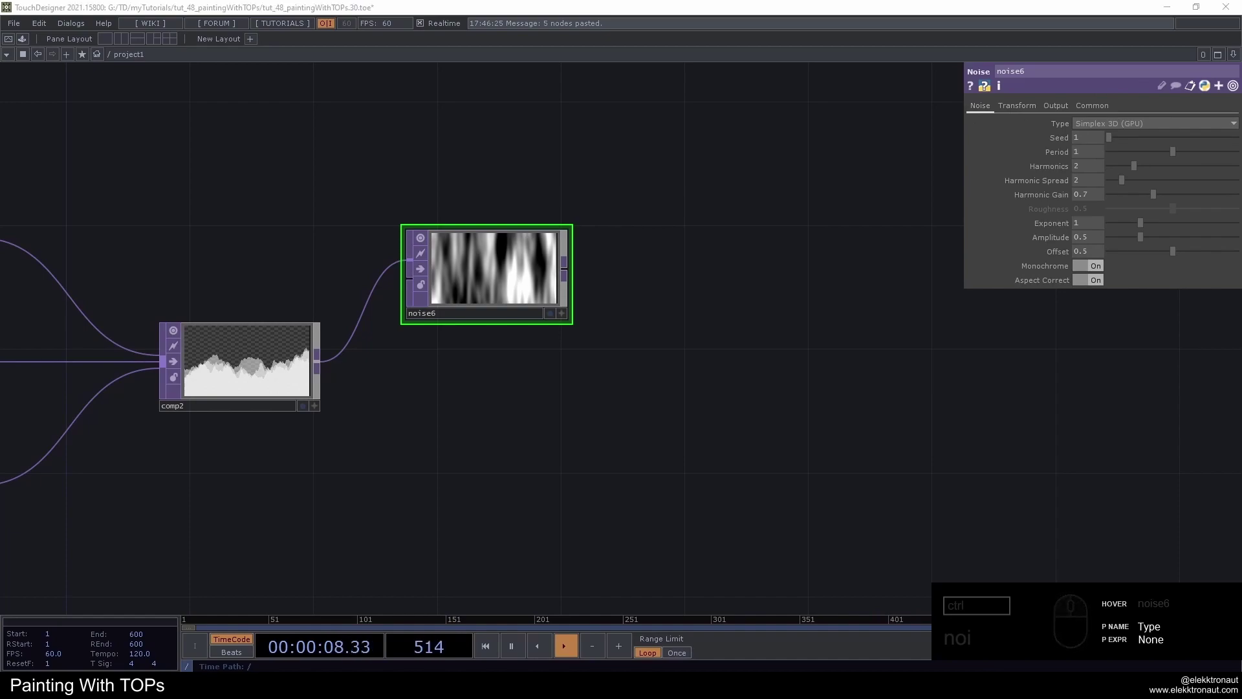
left_click(1103, 153)
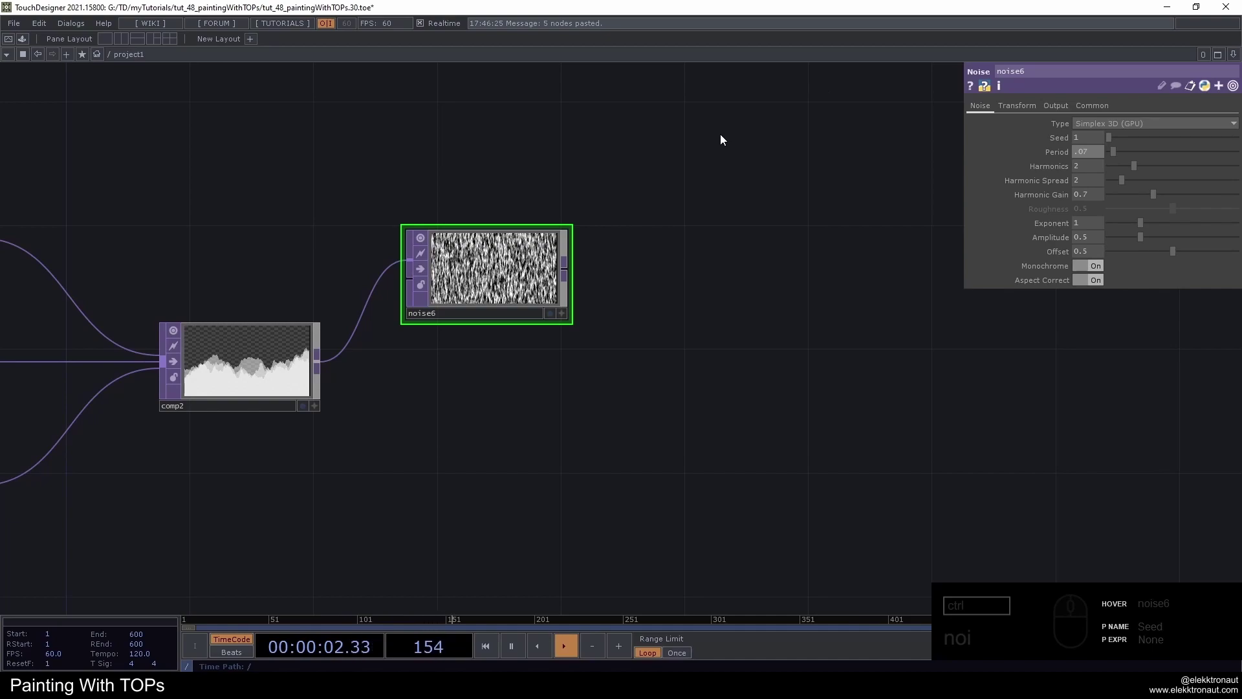
left_click(824, 242)
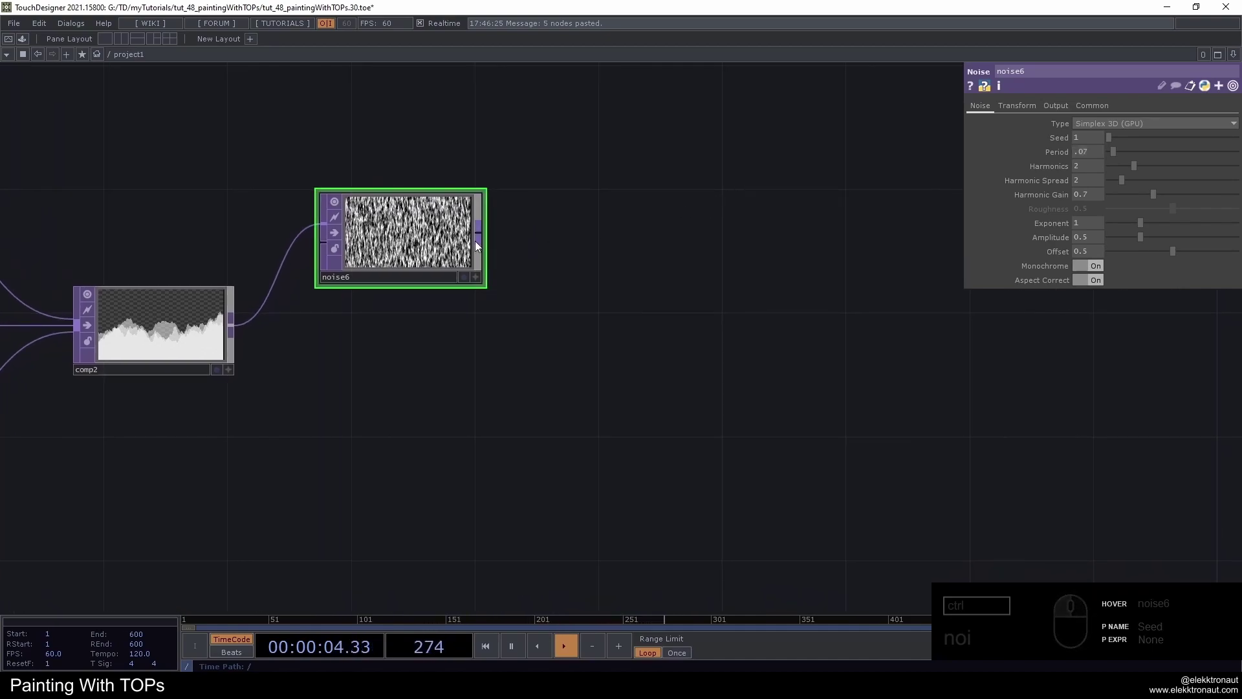
double_click(484, 246)
Add a Displace TOP fed by comp2 as source and the fine streak noise as displacement.
type("is")
left_click(301, 372)
double_click(625, 324)
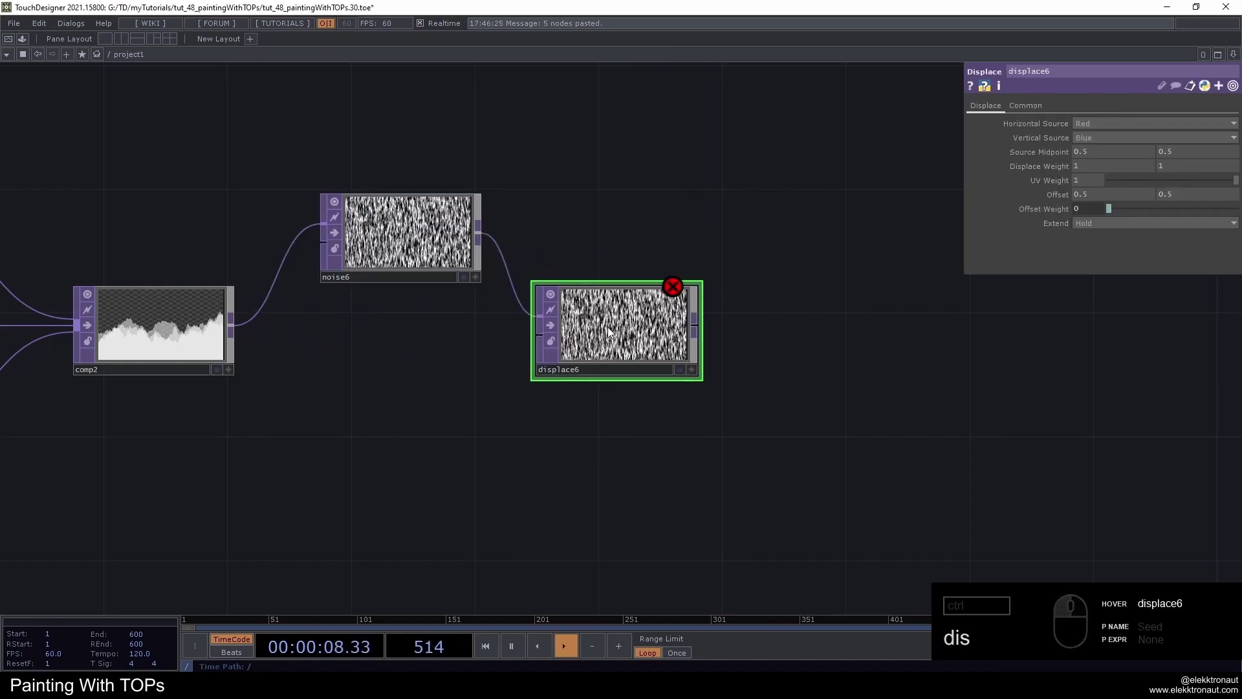
left_click_drag(538, 320, 521, 335)
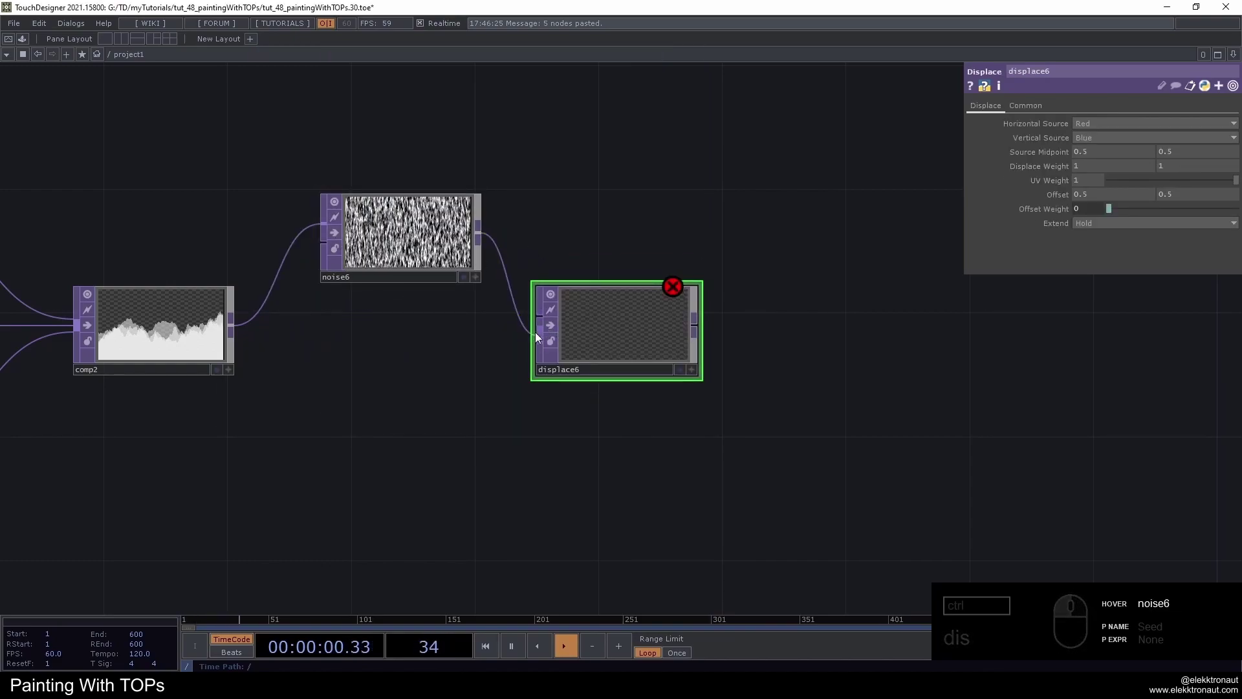
left_click_drag(238, 335, 533, 319)
middle_click(652, 331)
left_click(649, 326)
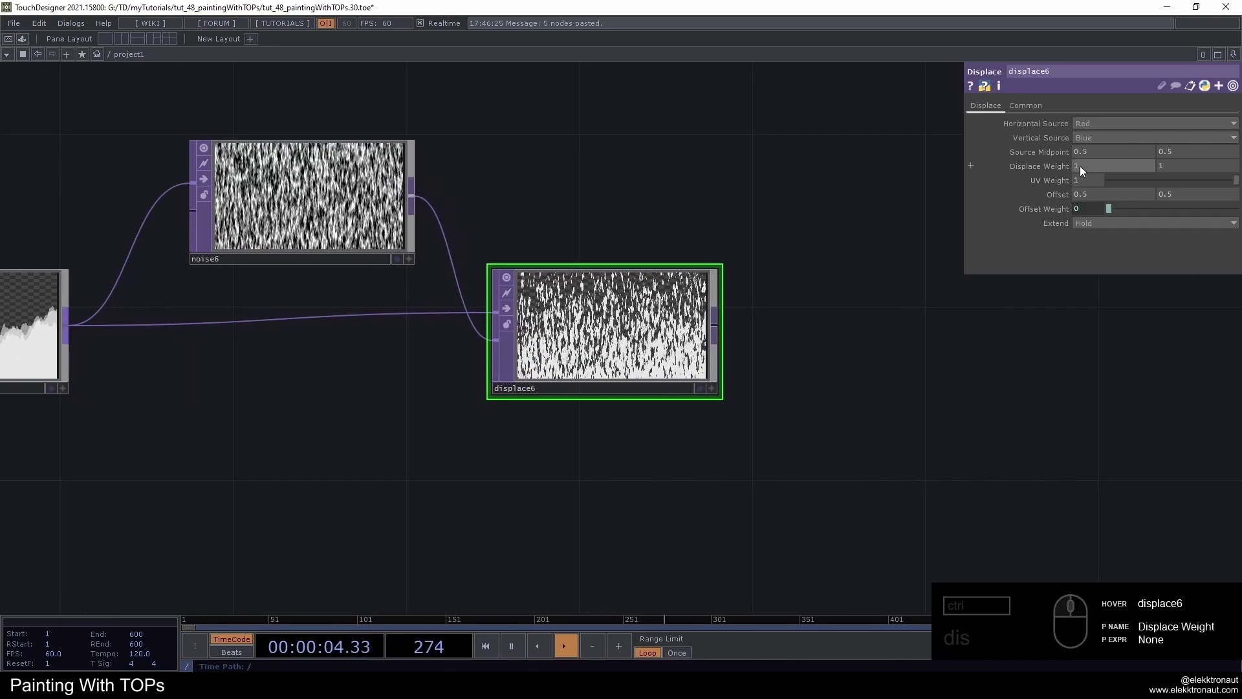
Set the Displace Weight to 0 and .04 so the ridge skyline gets slightly jagged.
left_click(1084, 168)
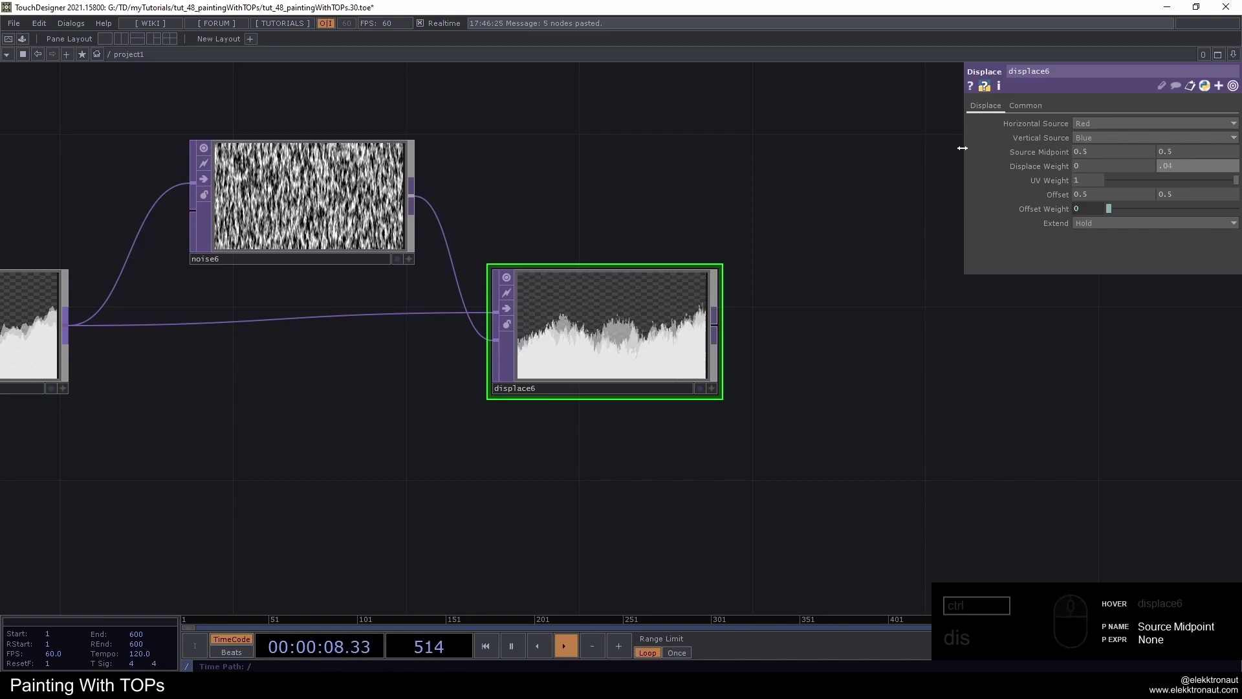
left_click(602, 340)
type("dis")
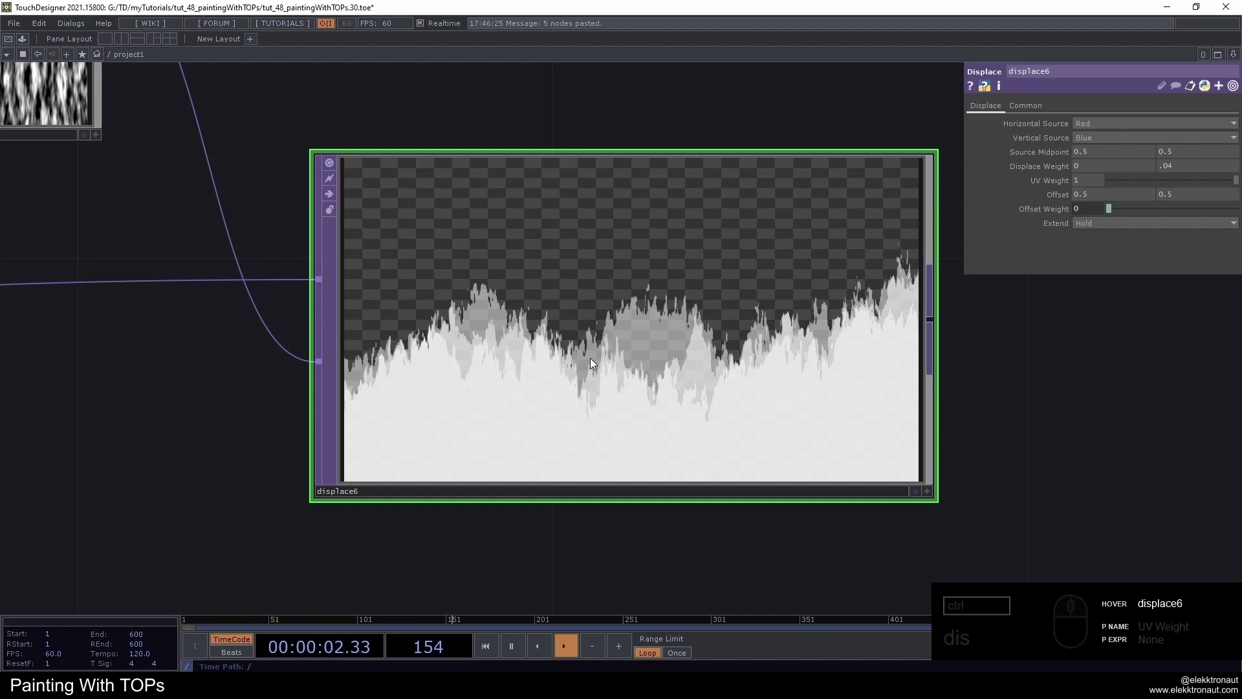
left_click(592, 237)
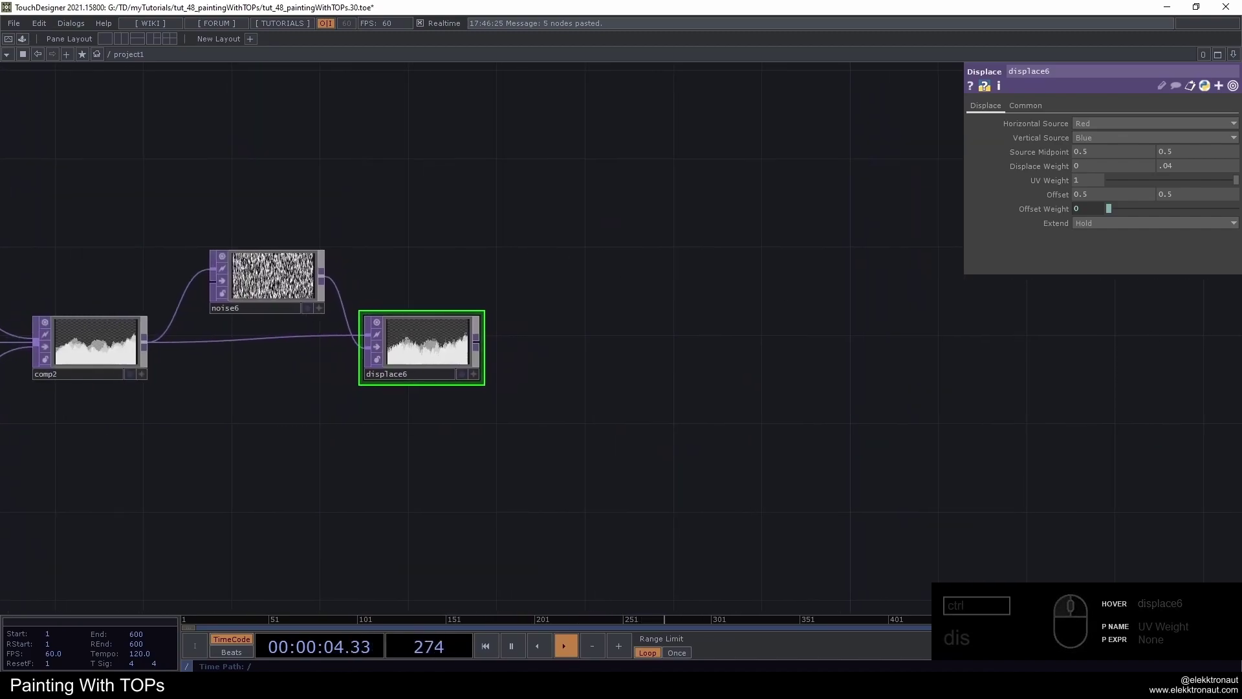
left_click(284, 138)
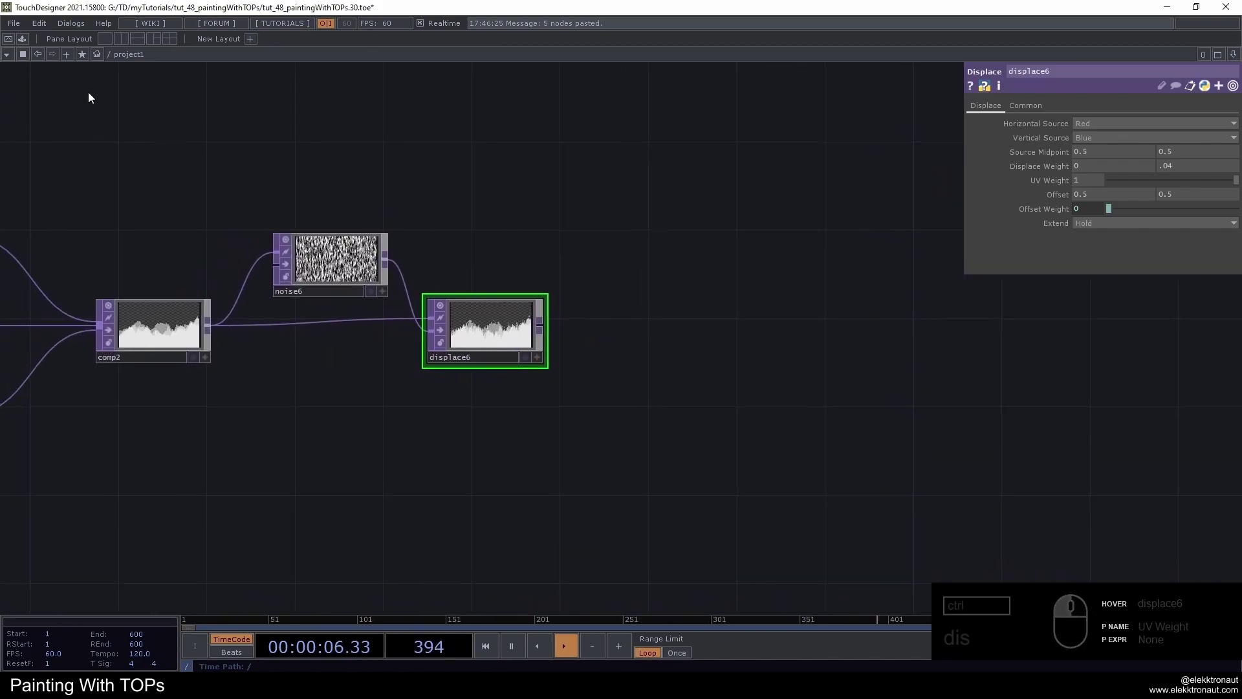
Bring in the Pointillize image-filter component from the palette after the displaced composite.
left_click_drag(28, 46, 43, 56)
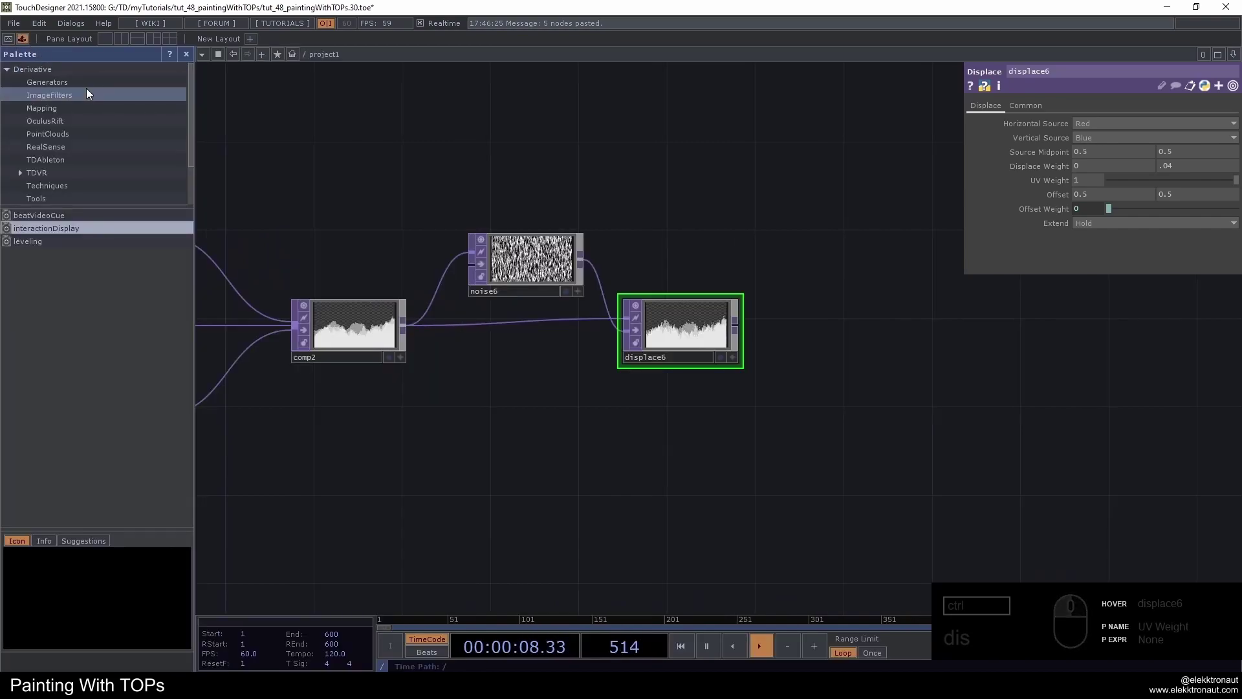
left_click(41, 101)
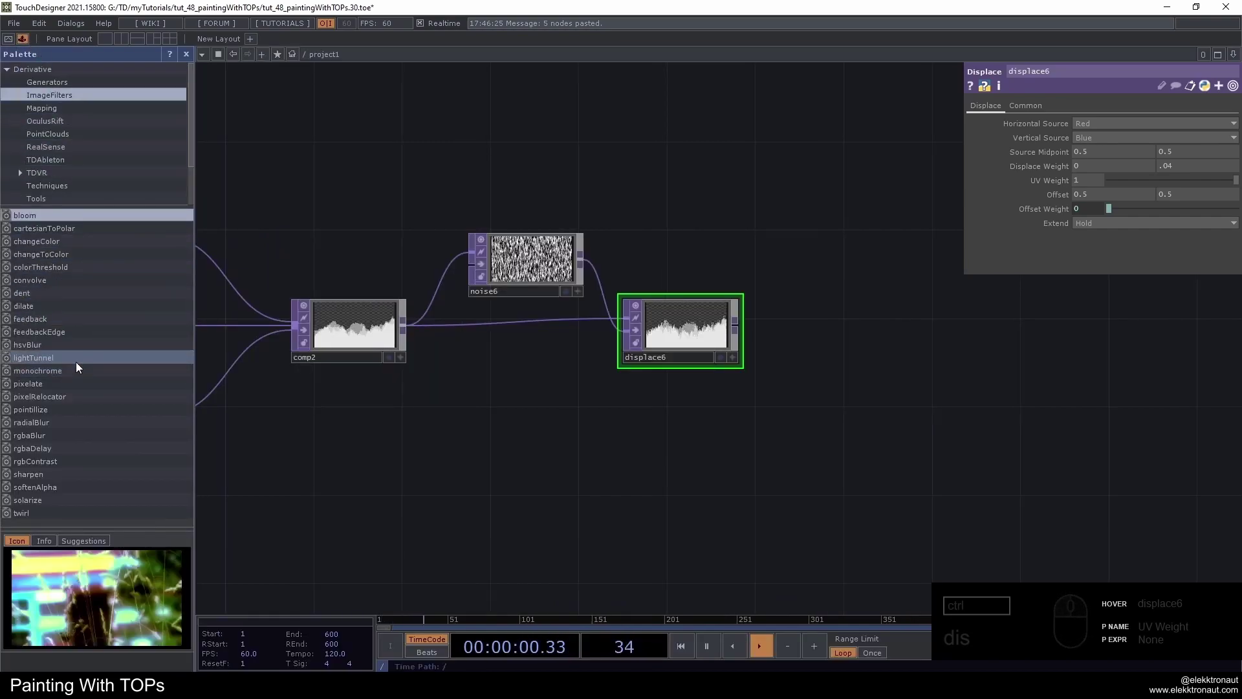
left_click(51, 390)
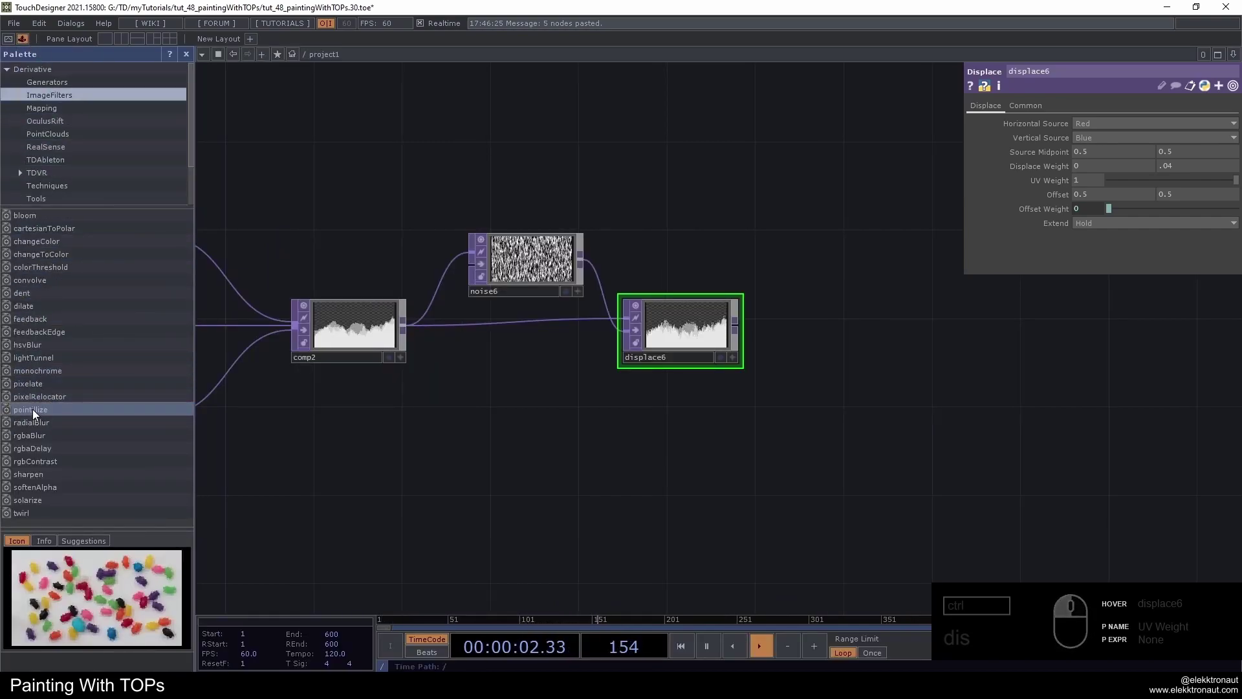
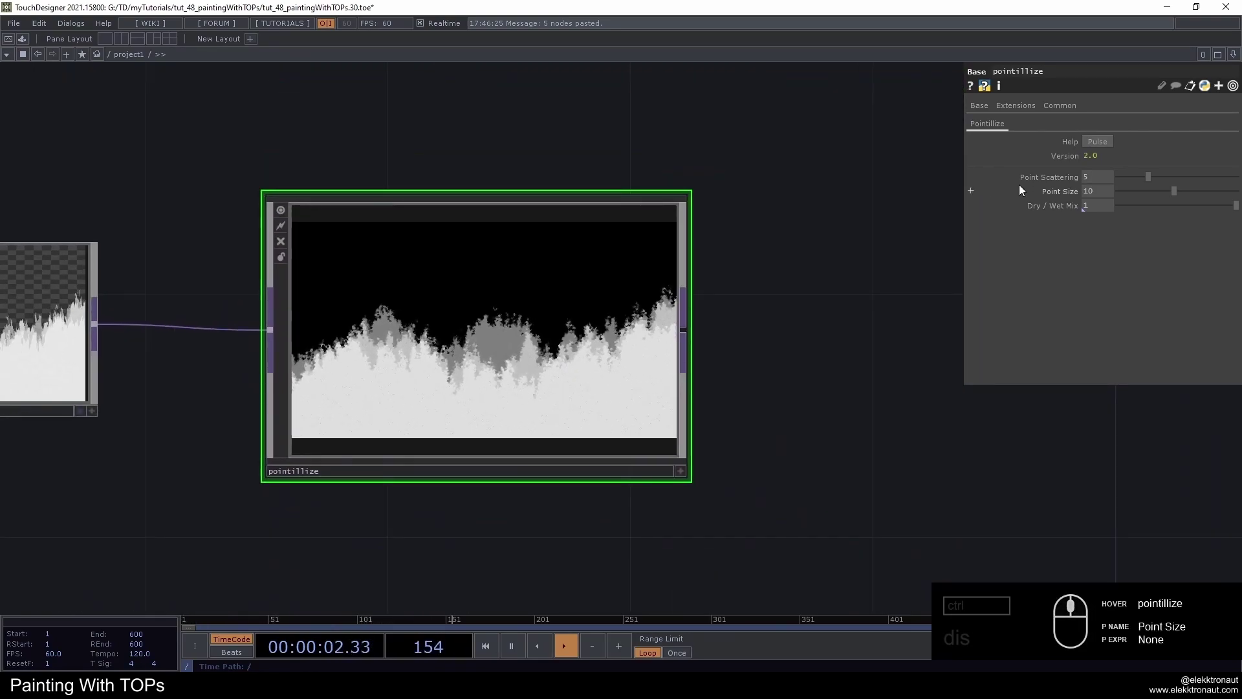
Set Point Scattering to .3 and Point Size to 6 for finer dappled mountain texture.
left_click(1095, 182)
type("dis")
left_click(917, 157)
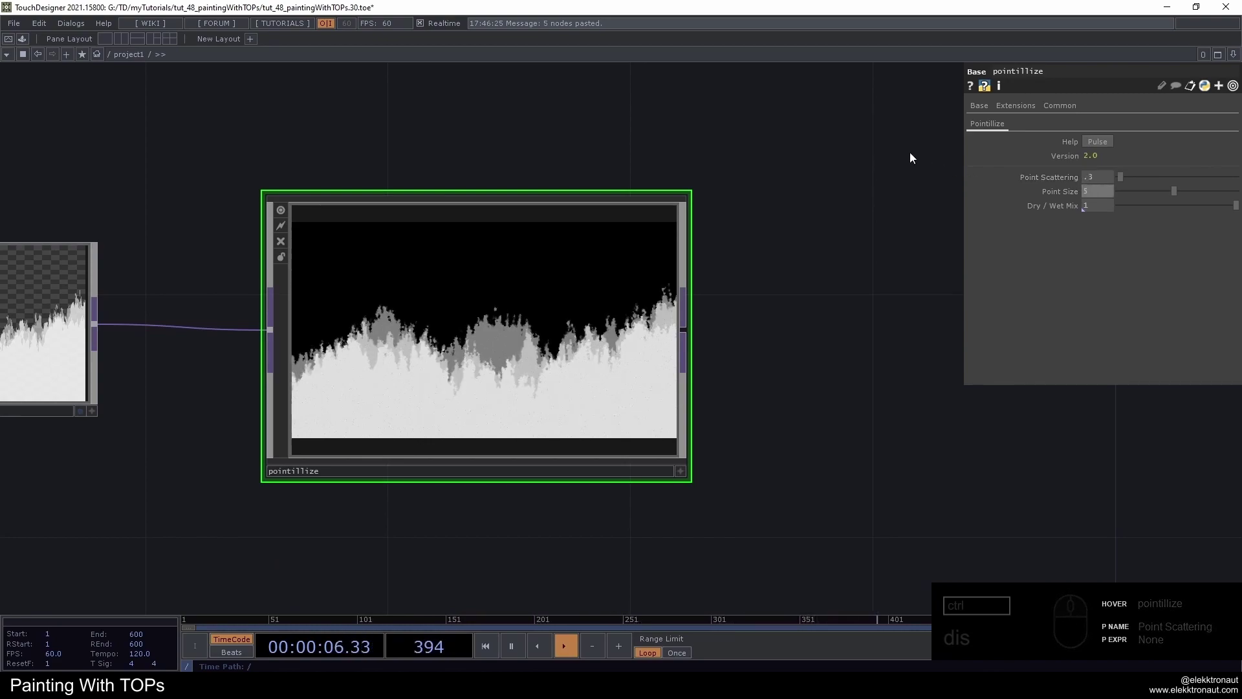
left_click(829, 225)
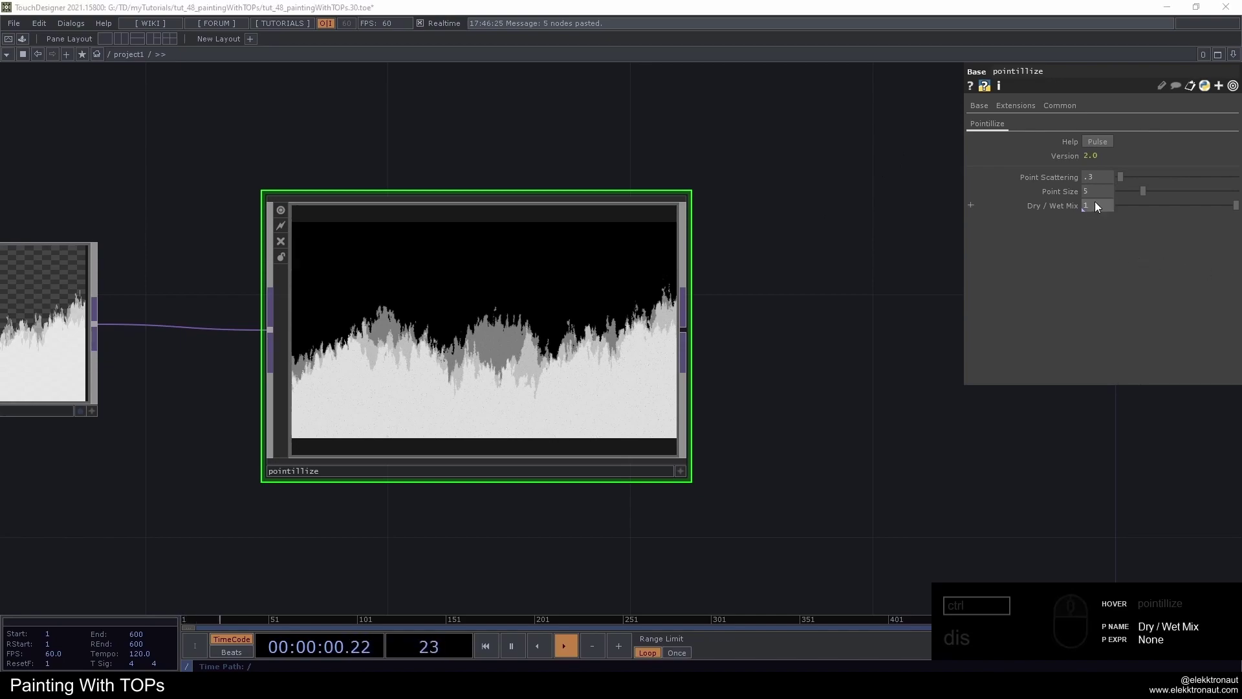
left_click(1102, 195)
middle_click(512, 355)
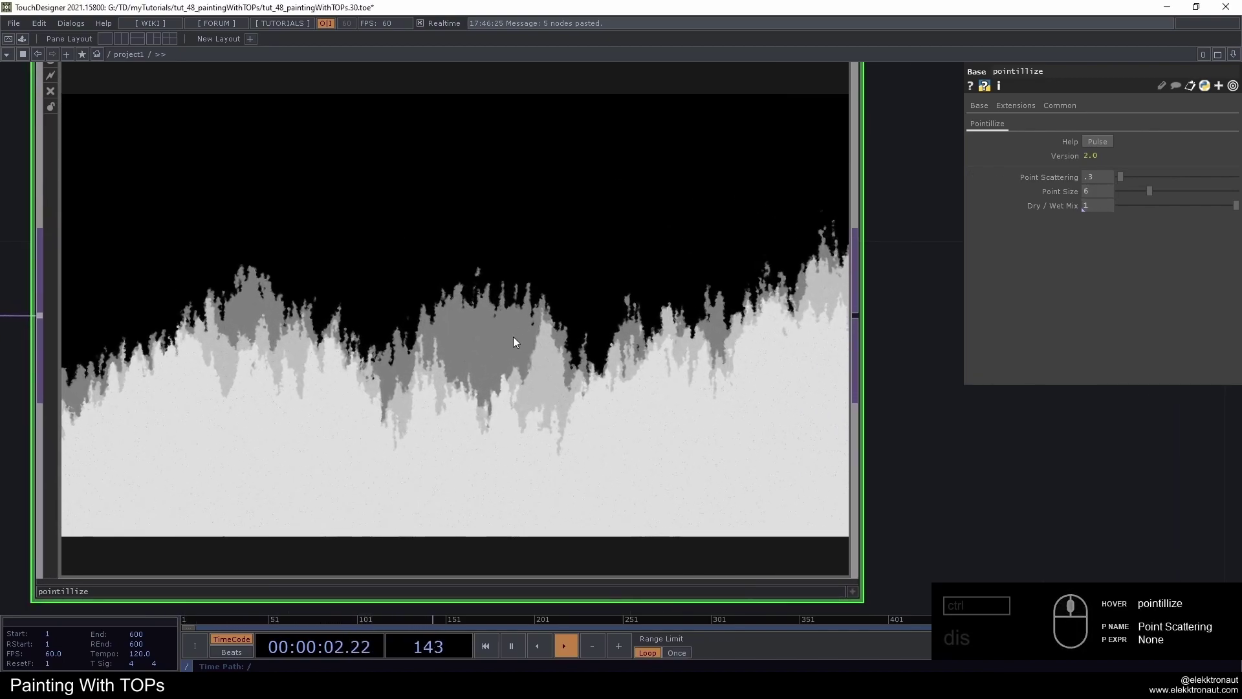
left_click(897, 407)
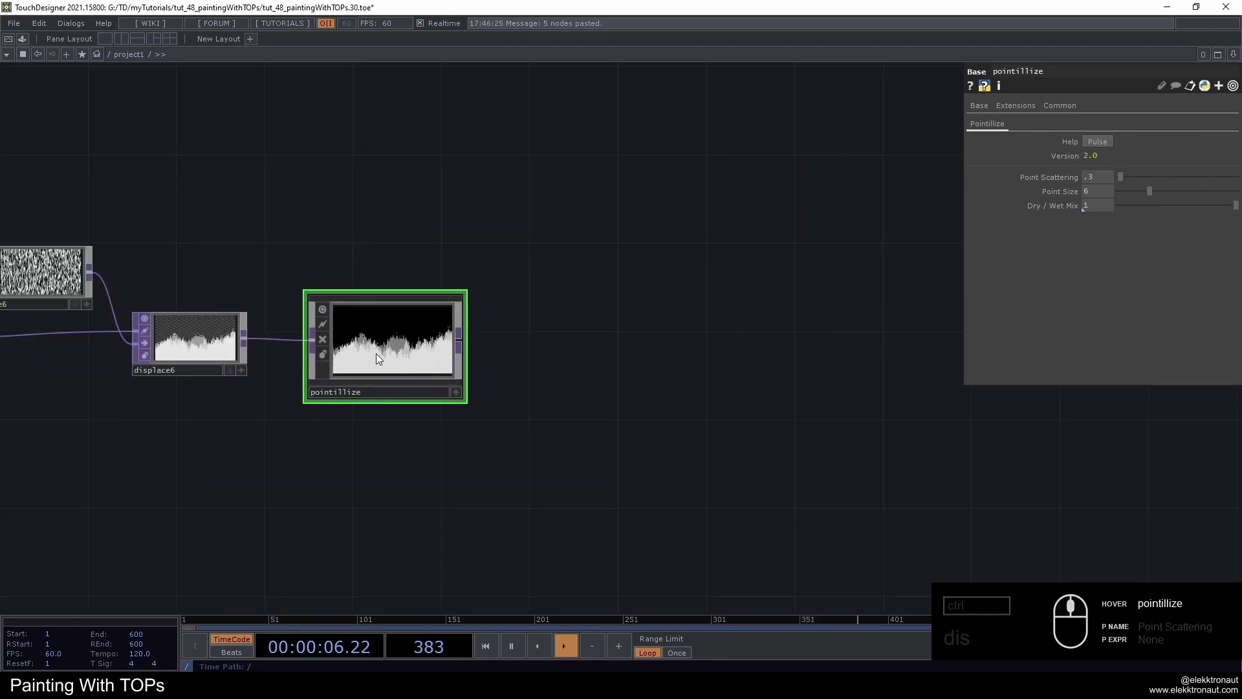
left_click(388, 257)
left_click(375, 328)
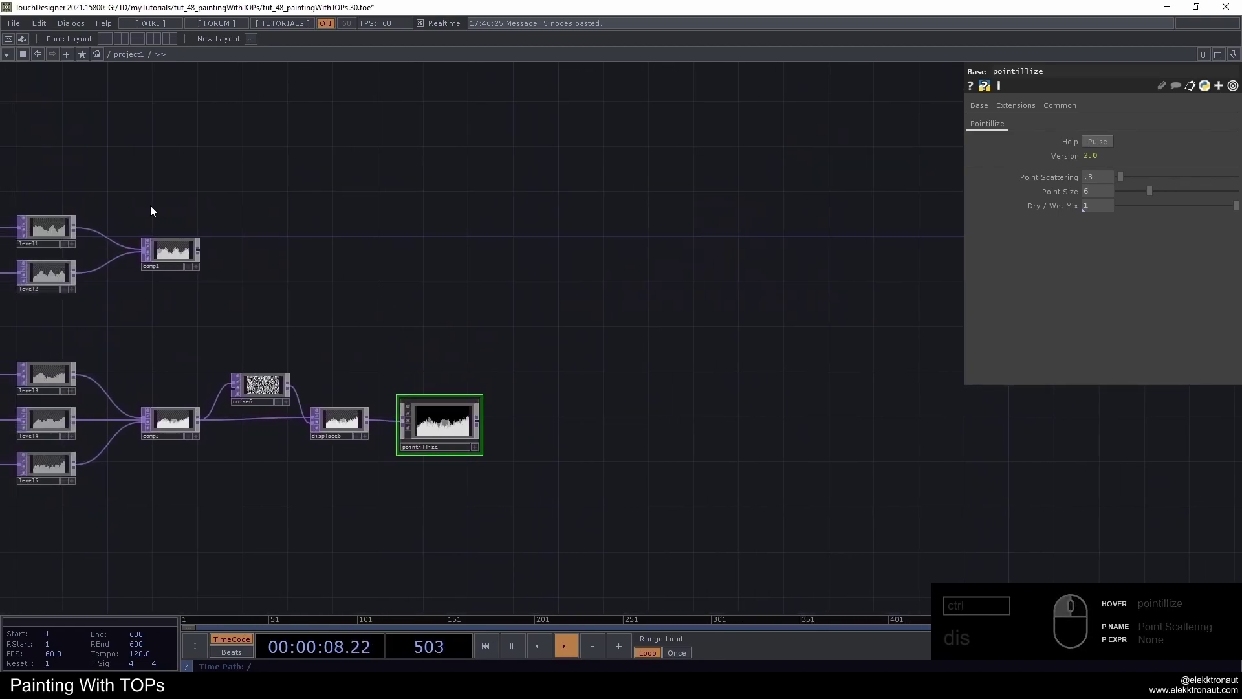
Add a third Composite TOP after comp1 and wire the first mountain composite into it.
right_click(201, 254)
key("c")
type("o")
left_click(45, 242)
left_click_drag(636, 267, 569, 305)
left_click_drag(478, 405, 482, 424)
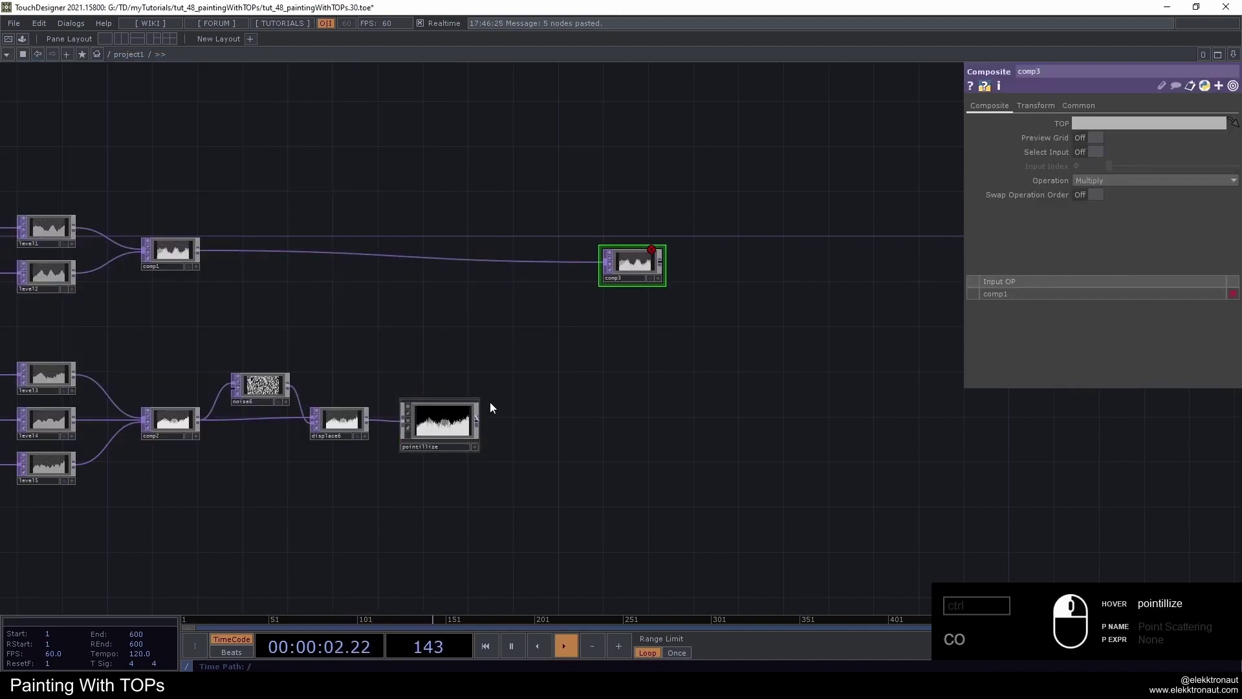
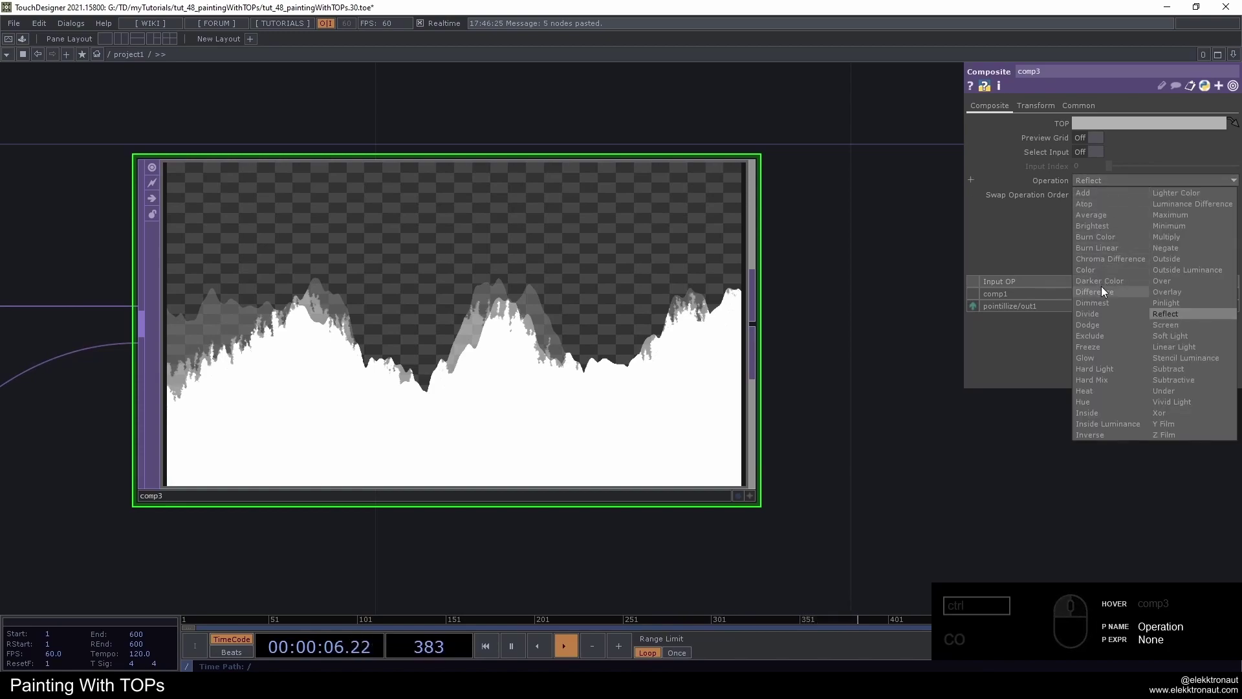
Set the new composite's Operation to Difference and wire in pointillize/out1.
left_click(1104, 294)
type("co")
left_click(505, 377)
middle_click(394, 355)
type("co")
left_click_drag(412, 286, 305, 342)
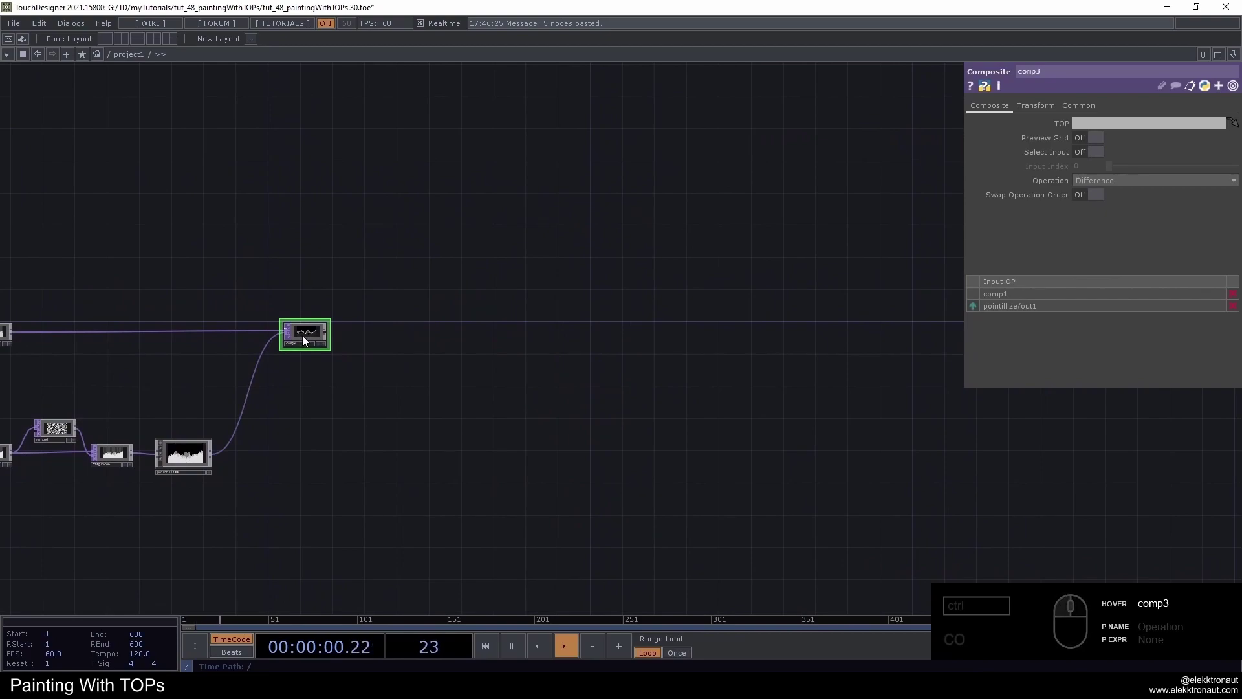
Append a Null TOP to the Difference composite and display its output as the network background.
key("alt+n")
left_click(715, 337)
left_click_drag(726, 350, 797, 343)
middle_click(796, 343)
left_click(801, 348)
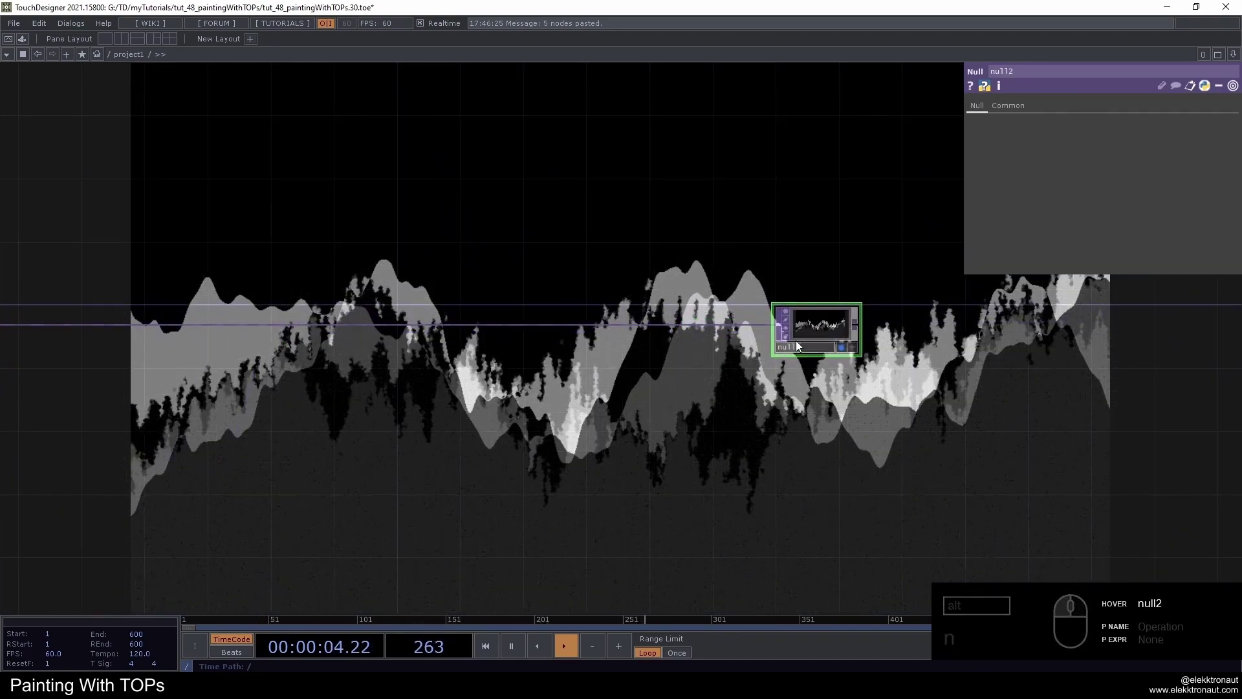
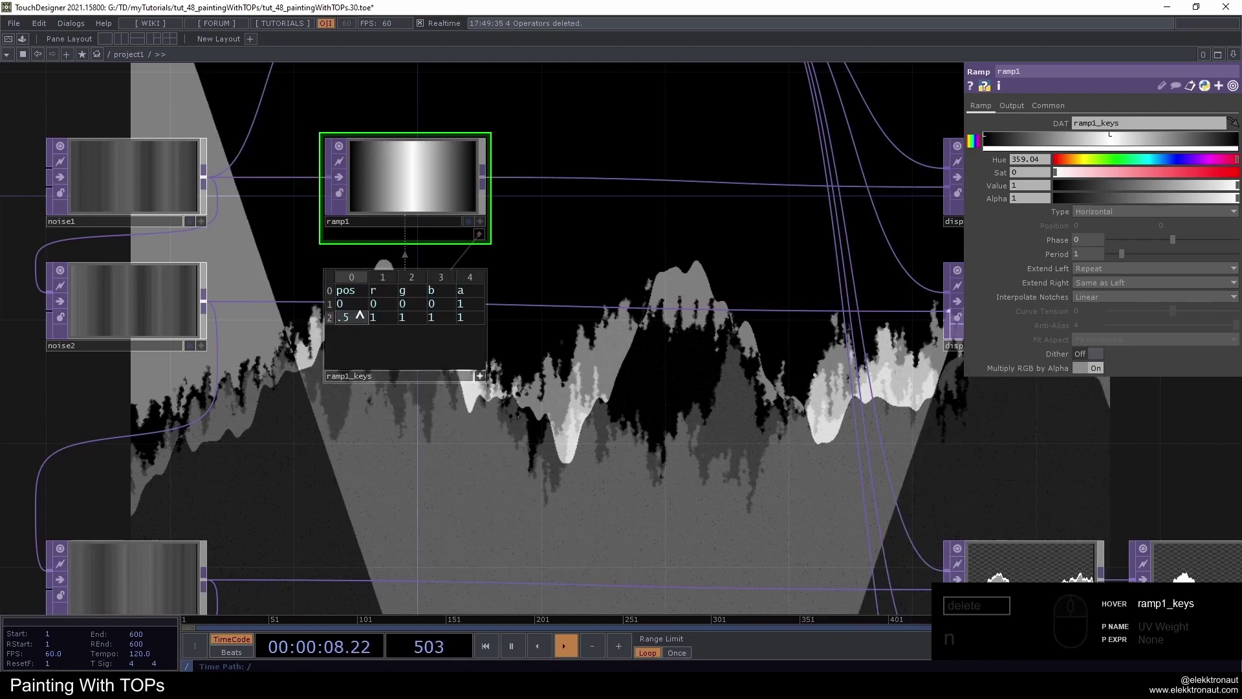
On ramp1's Output page enable Comp with Input set to Multiply with its noise.
left_click(483, 382)
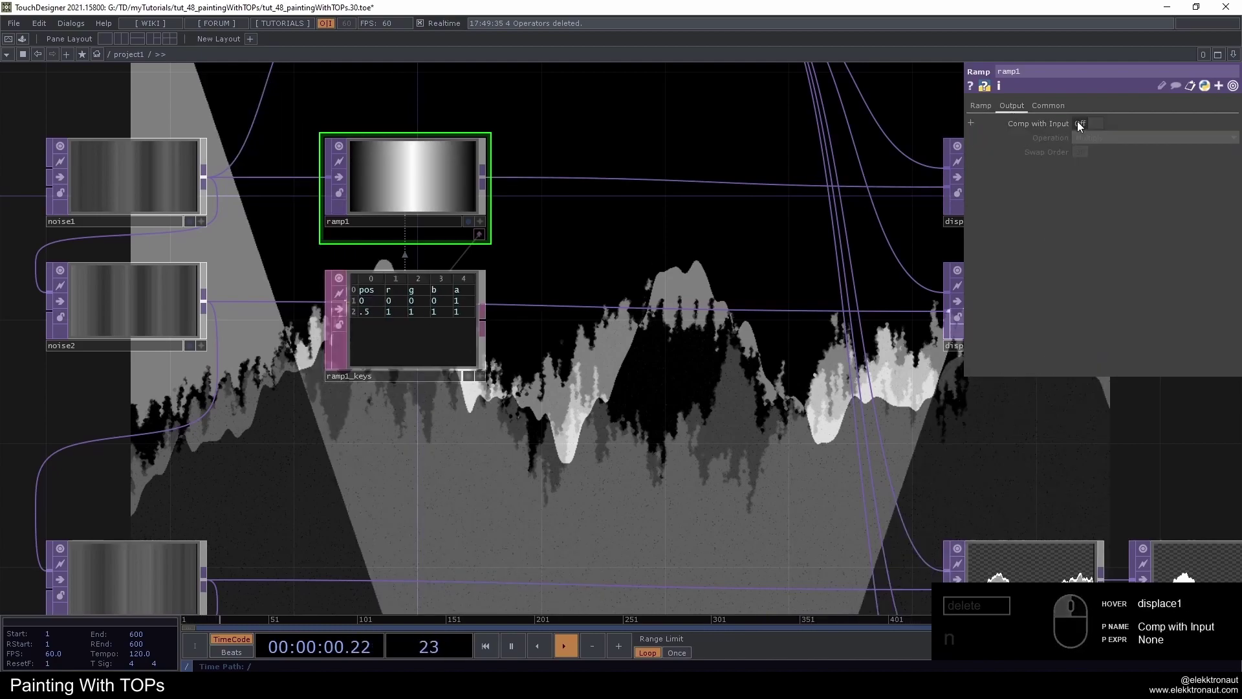
middle_click(629, 288)
left_click(634, 267)
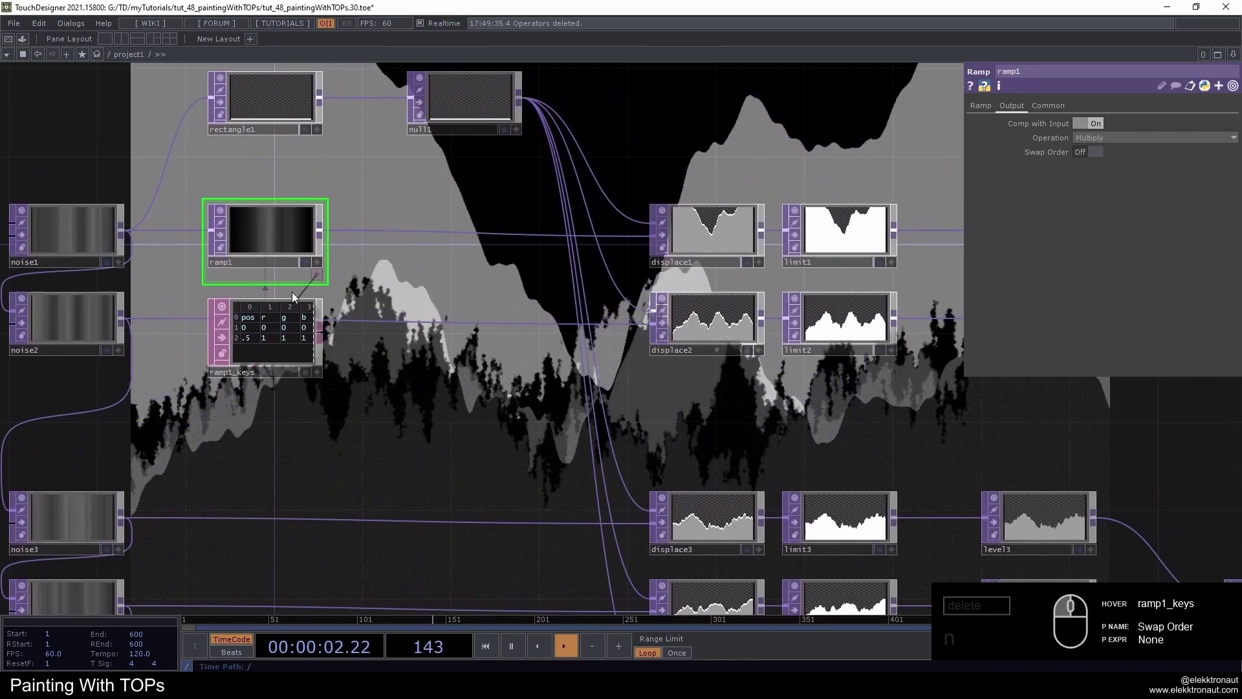
left_click(289, 340)
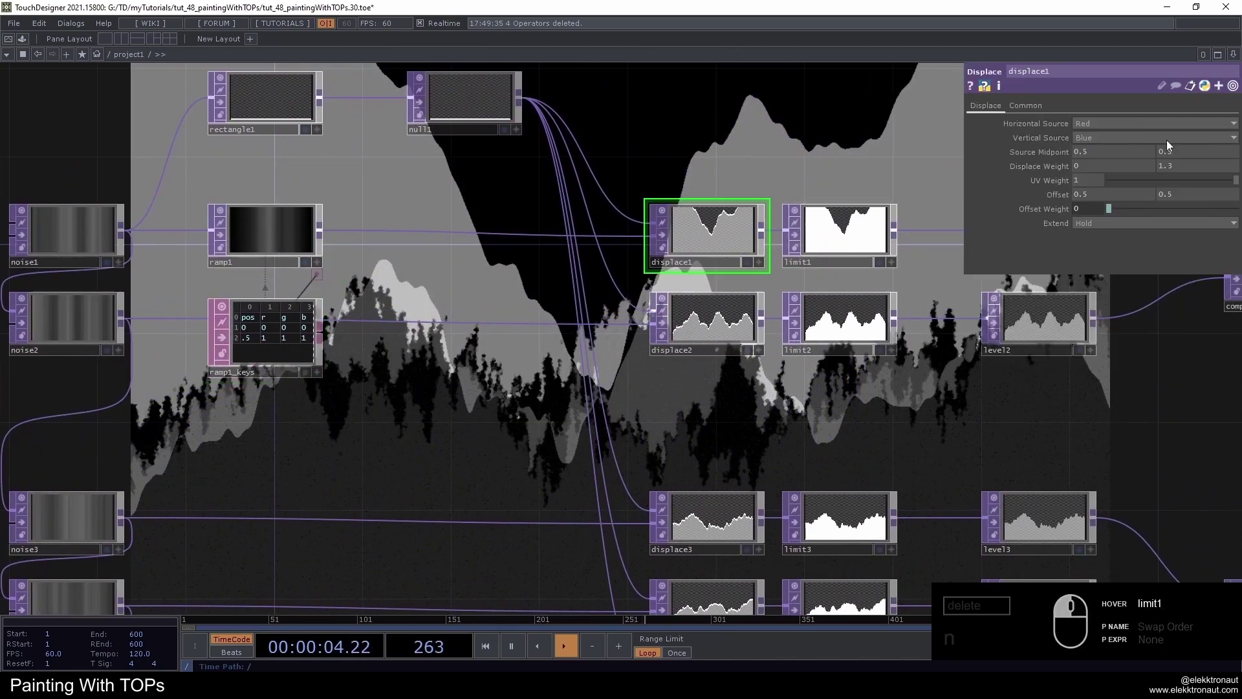
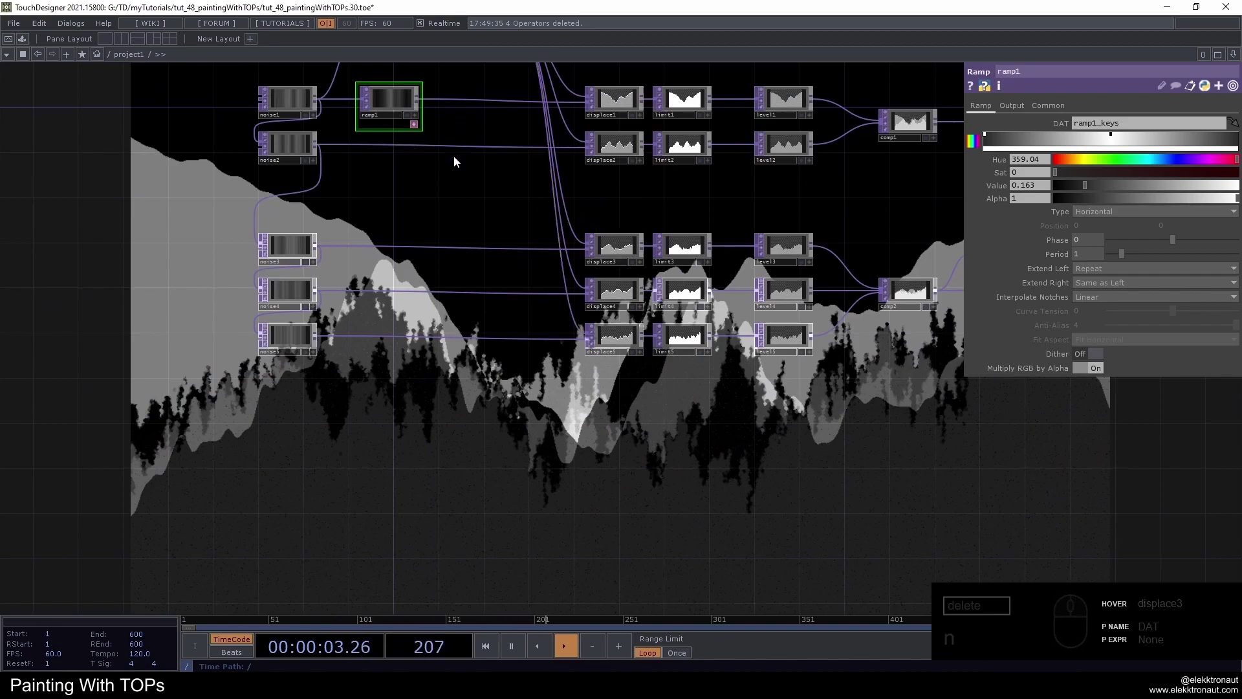
Darken the ramp's gradient key to grey so the noise edges fade.
left_click(456, 176)
left_click_drag(1089, 192, 1086, 199)
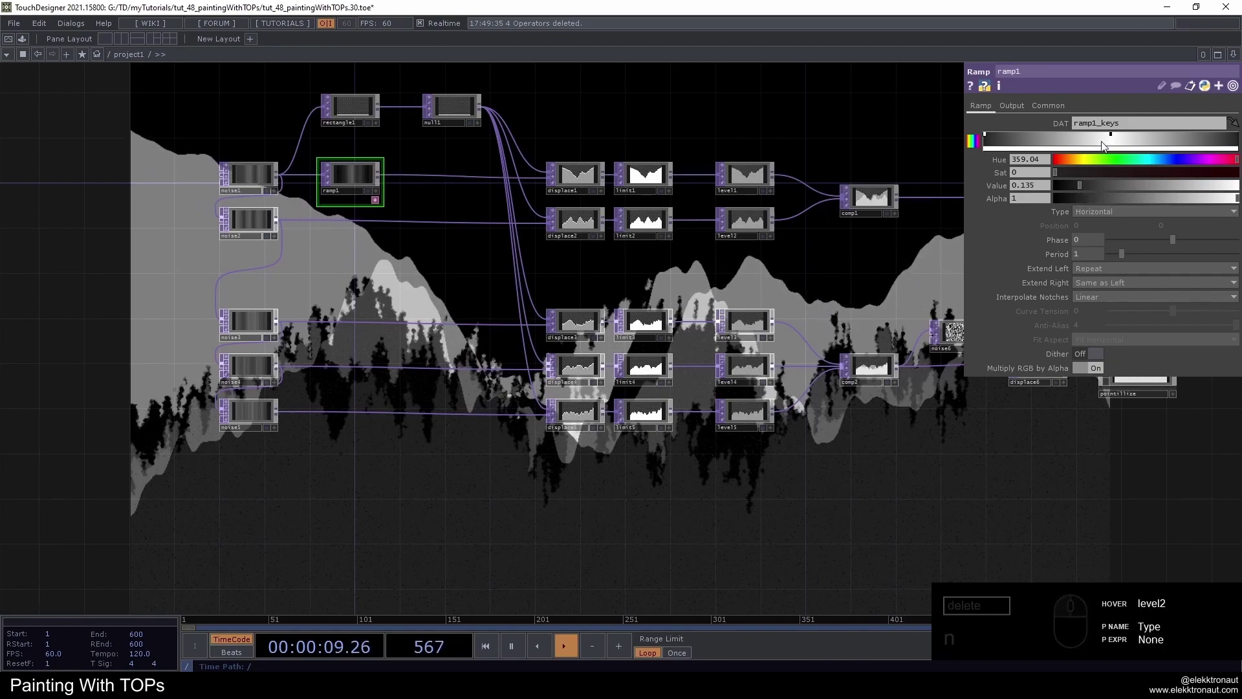
left_click_drag(1113, 138, 1100, 159)
left_click_drag(1220, 187, 876, 209)
type("n")
left_click(350, 184)
Copy-paste ramp copies for noise2 and noise3, wiring the second ramp into displace2.
key("ctrl+c")
key("ctrl+v")
middle_click(289, 224)
left_click_drag(277, 226, 393, 316)
type("cvcvcv")
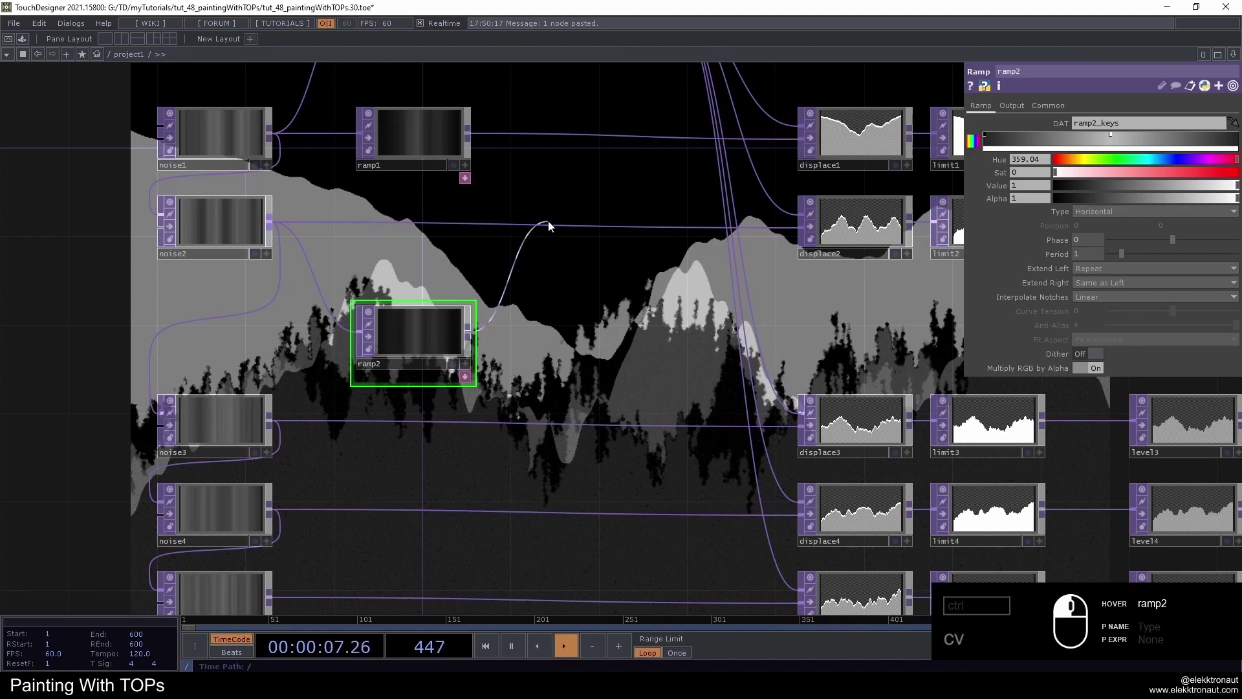
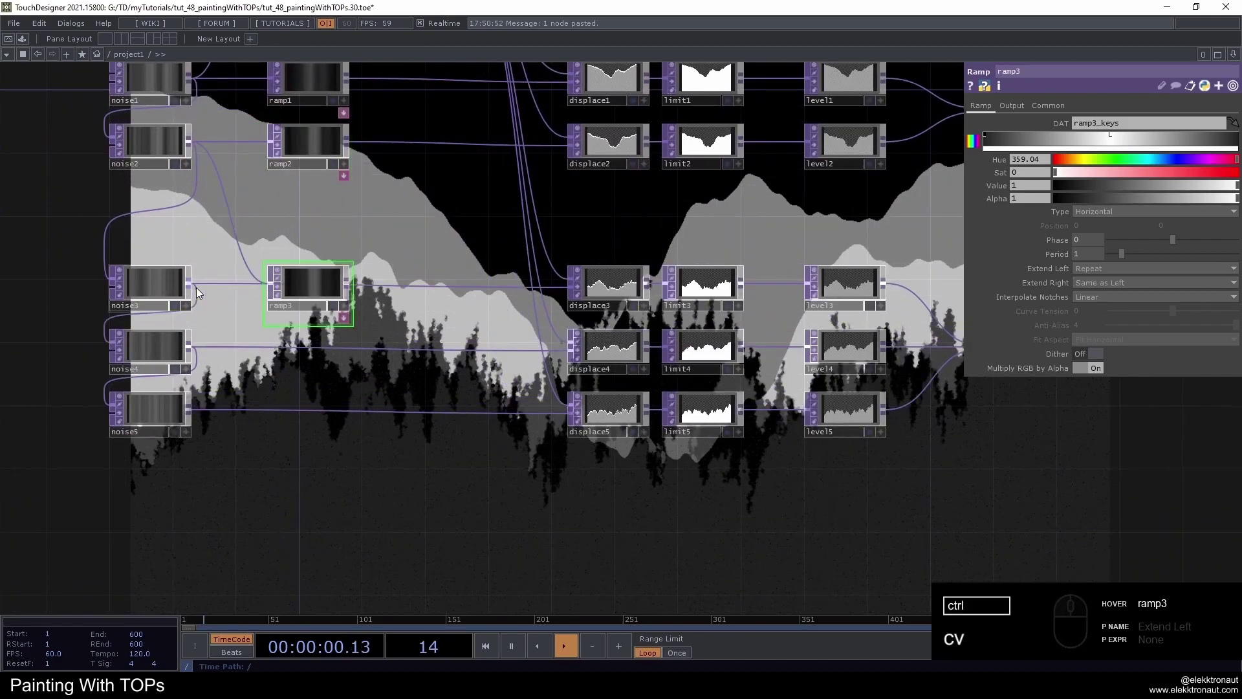
Wire ramp3 into displace3 and paste ramp4 and ramp5 beside noise4 and noise5.
left_click_drag(197, 290, 273, 282)
type("cv")
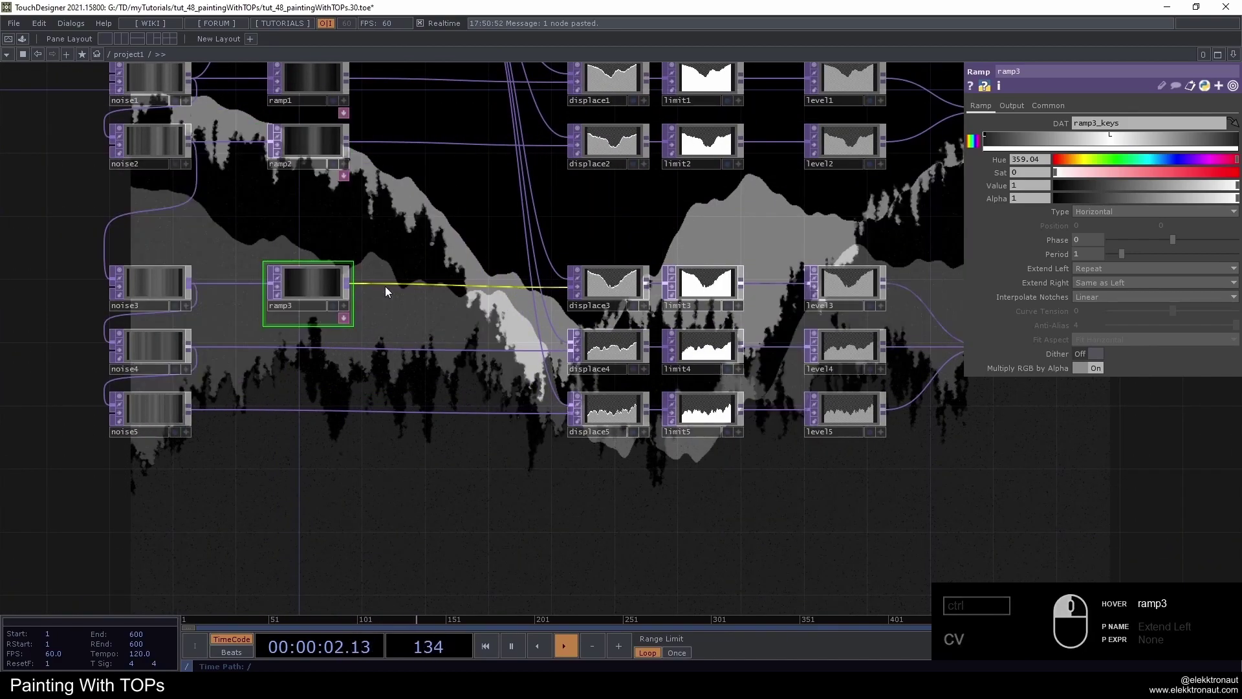
key("ctrl+c")
key("ctrl+v")
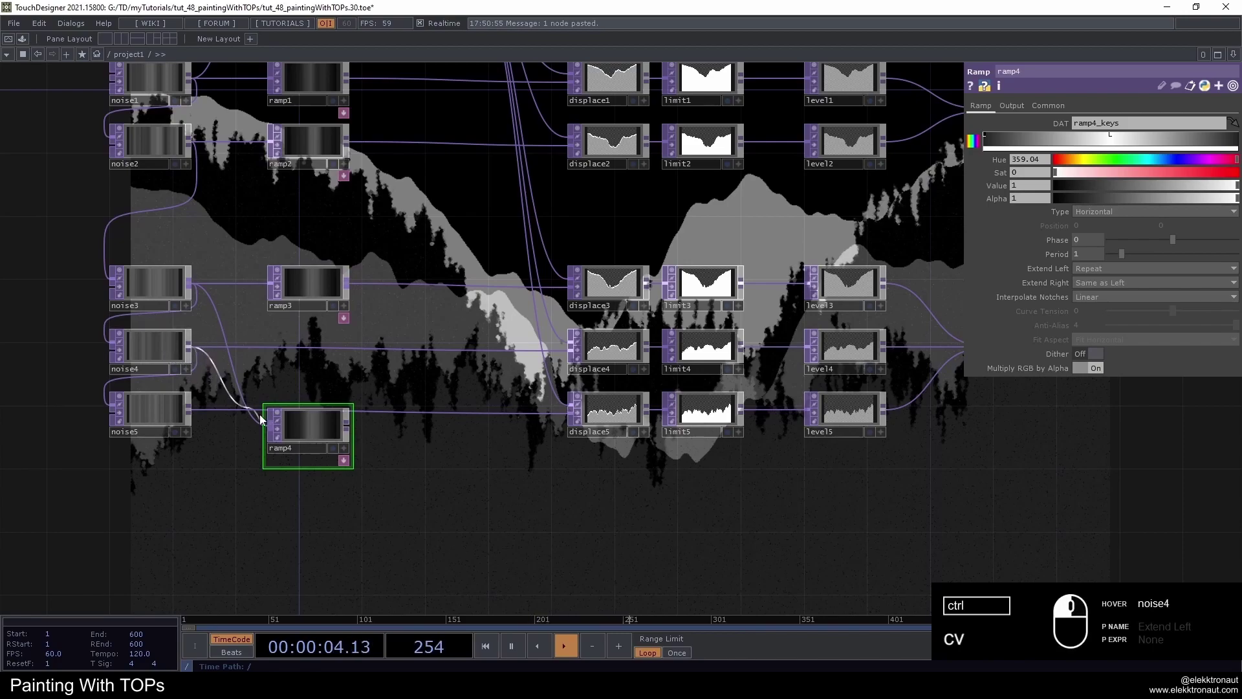
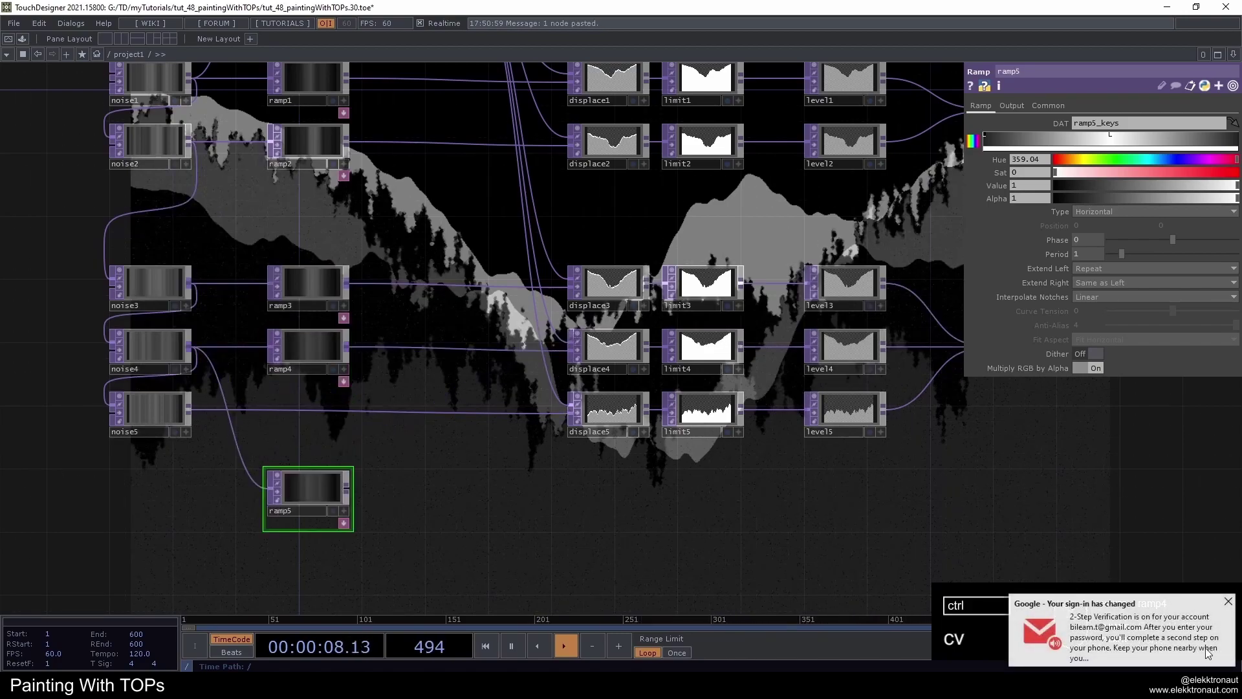
type("cv")
left_click_drag(196, 413, 353, 497)
left_click_drag(366, 445, 339, 484)
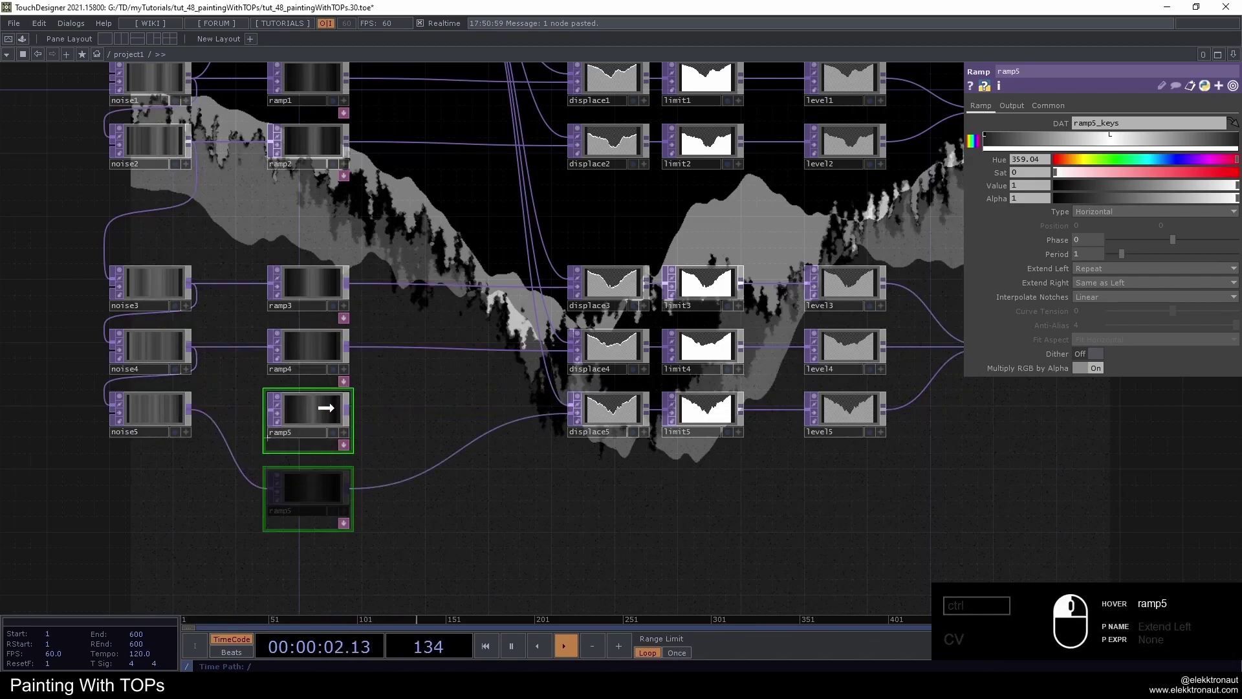
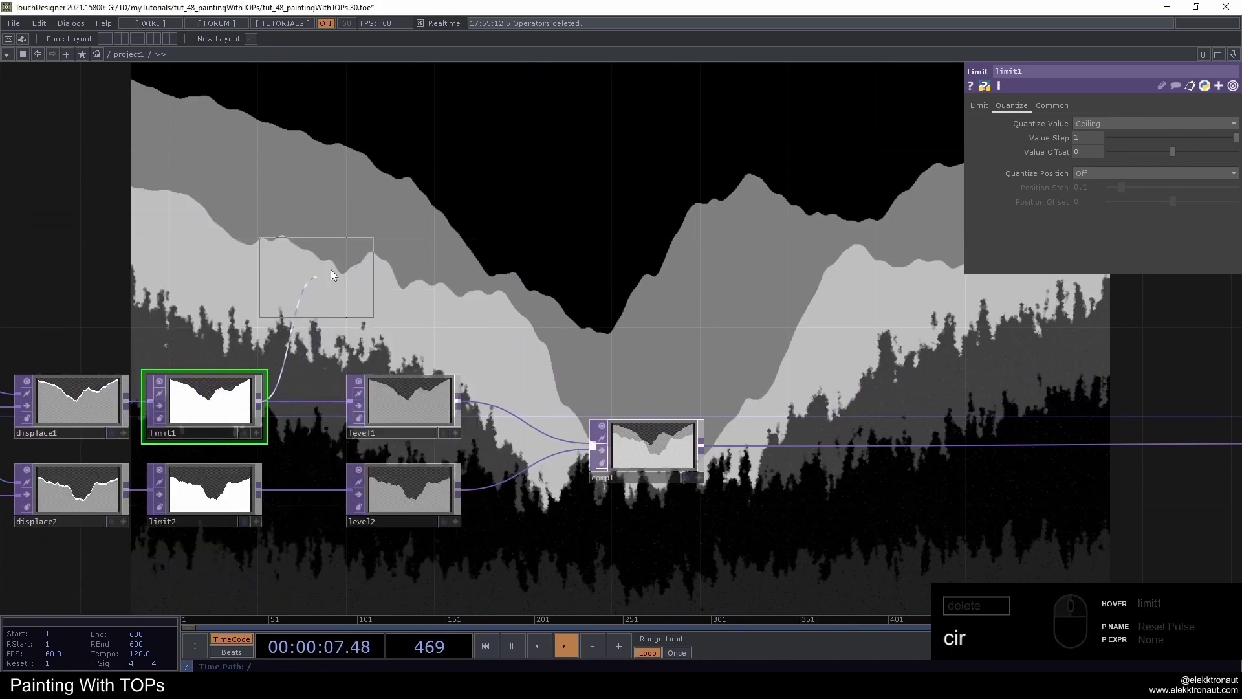
Branch a Circle TOP off the first limit operator (limit1).
left_click(562, 216)
left_click_drag(395, 290, 262, 304)
middle_click(261, 303)
left_click(1057, 132)
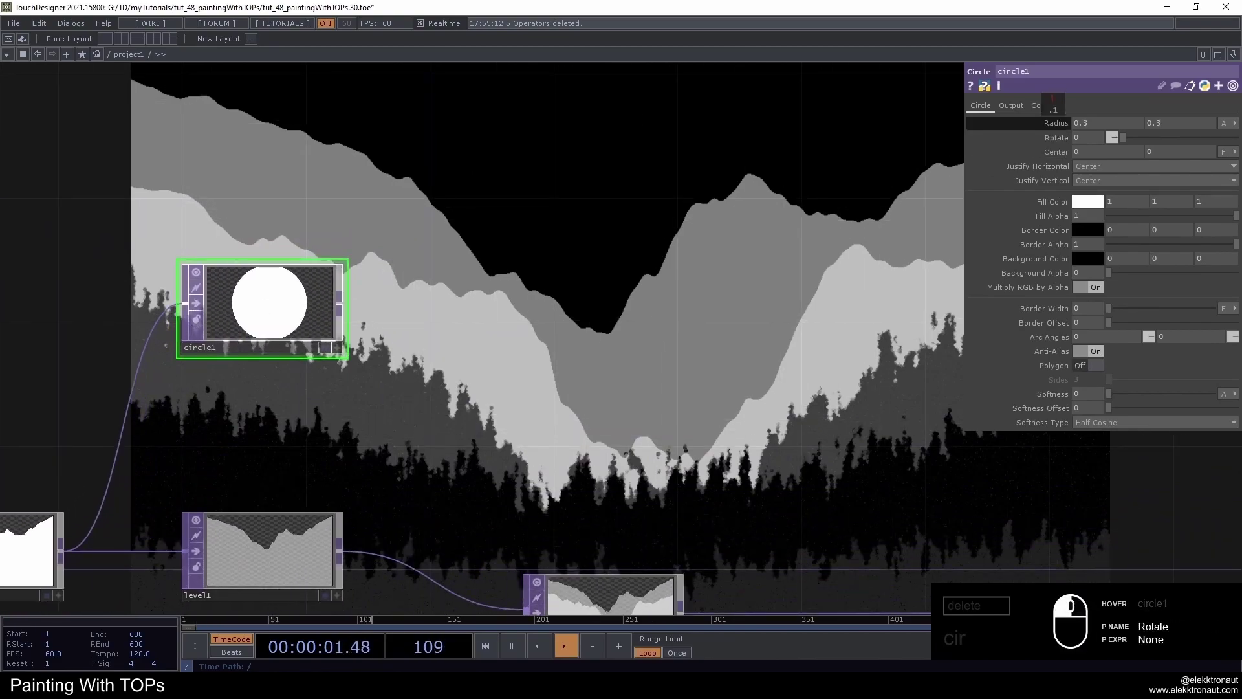
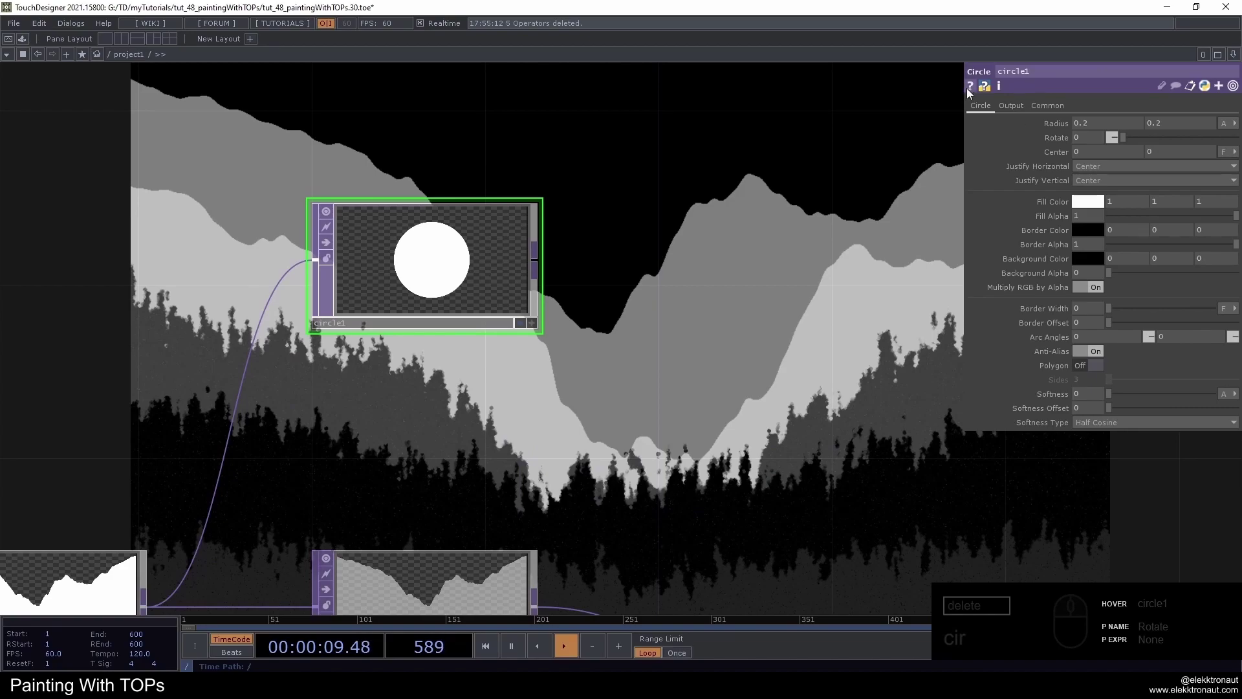
Enable the circle's Comp with Input with Operation Outside, cutting it against the mountain.
left_click(1018, 108)
left_click(1086, 127)
left_click_drag(1121, 140, 1180, 211)
left_click(1173, 222)
left_click_drag(389, 216, 397, 284)
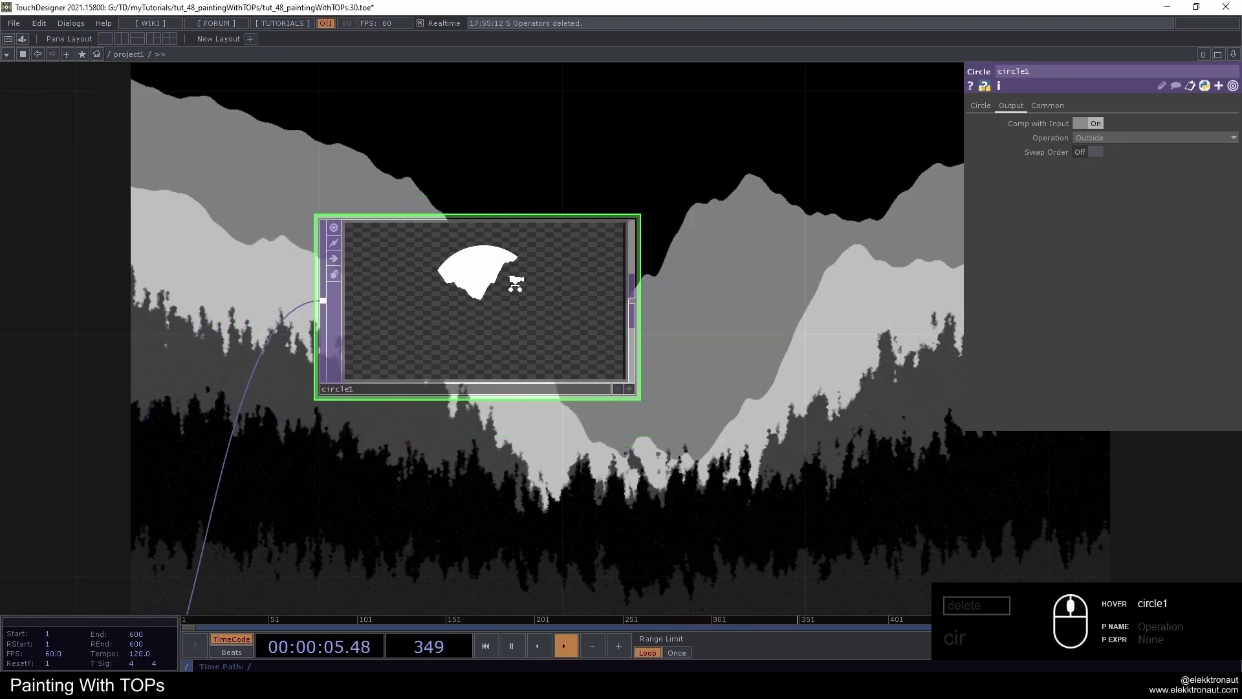
left_click(712, 295)
Set the circle Radius to 0.08 and Center to -0.2, 0.2 for an upper-left moon.
left_click_drag(599, 327, 903, 235)
left_click_drag(989, 115, 1049, 128)
left_click_drag(1069, 130, 493, 214)
left_click_drag(438, 304, 1153, 168)
left_click(1117, 158)
left_click_drag(1077, 152, 1130, 149)
type("cir")
left_click_drag(1155, 152, 451, 237)
Chain a Feedback TOP and a Level TOP with Opacity .96 after circle1.
left_click_drag(473, 237, 396, 225)
type("e")
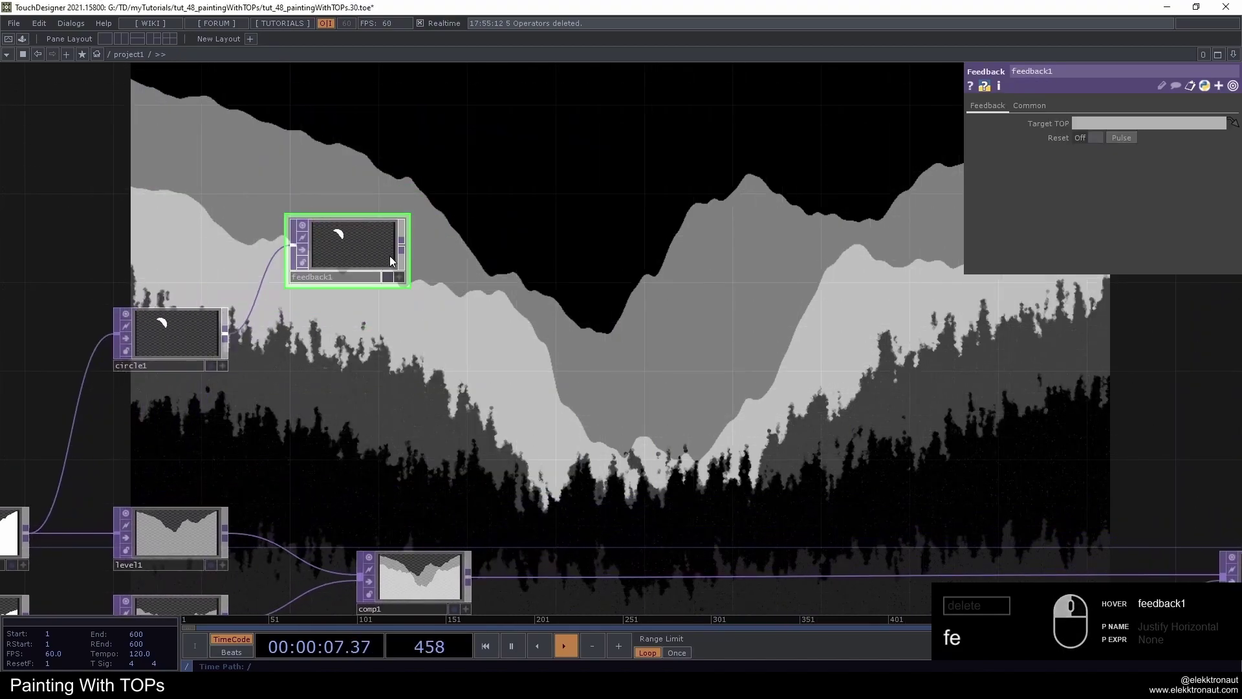
left_click(407, 249)
right_click(406, 249)
right_click(410, 252)
type("le")
left_click(286, 306)
left_click(492, 244)
left_click(1091, 140)
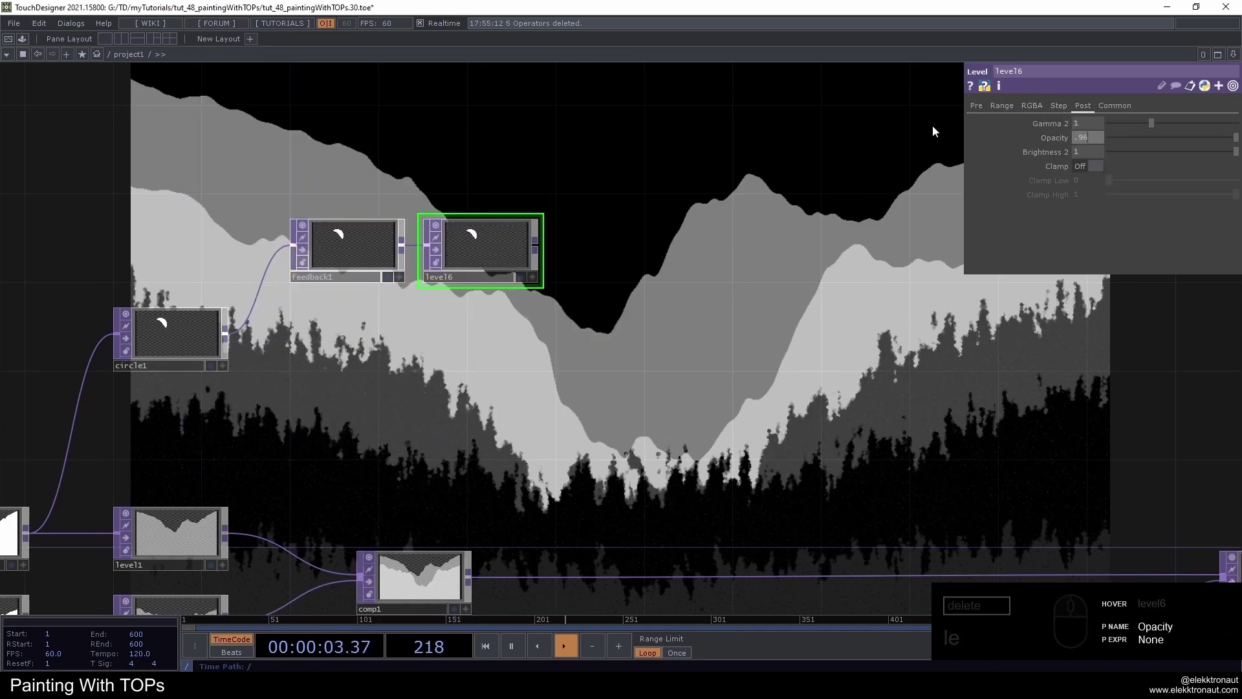
left_click_drag(758, 176, 485, 255)
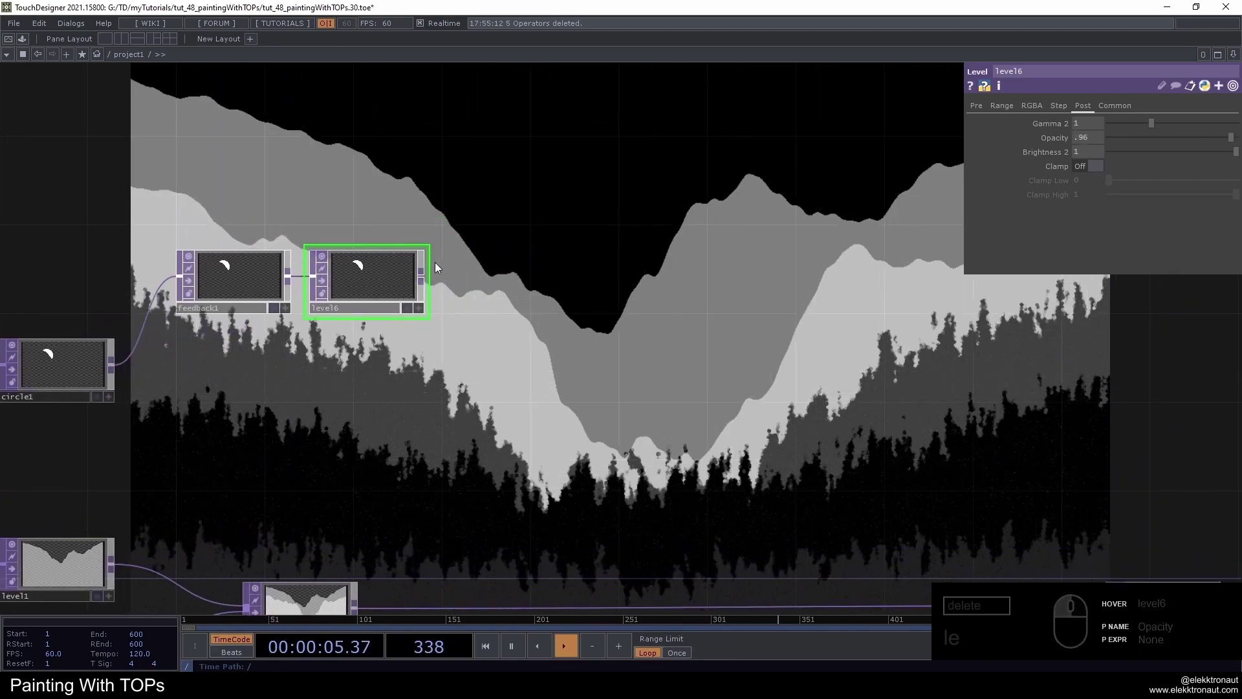
Add a Blur TOP after the level to soften the fading glow.
left_click(427, 283)
key("b")
type("l")
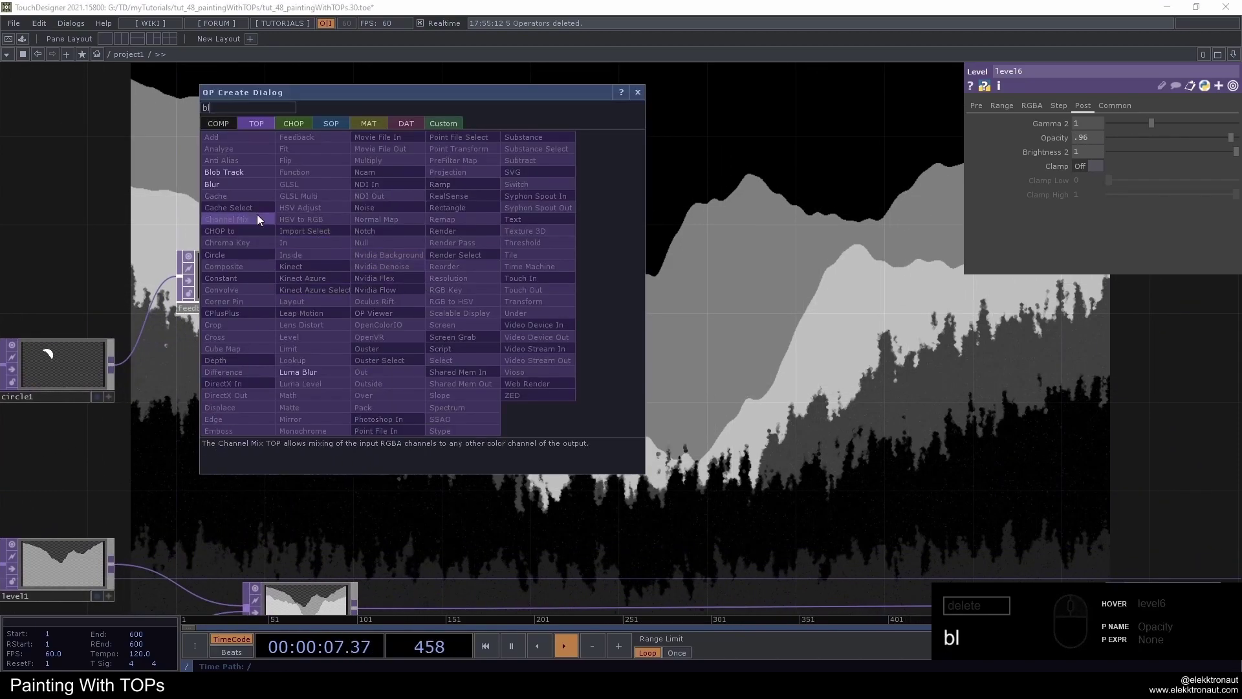
left_click(252, 185)
left_click(511, 275)
left_click_drag(1087, 184, 728, 160)
left_click_drag(613, 211, 553, 280)
Add a Composite TOP after the blur, wire in the sharp circle1, and set it to Add.
right_click(557, 279)
key("c")
right_click(374, 267)
left_click_drag(627, 332, 777, 367)
left_click_drag(768, 366, 731, 367)
left_click(120, 372)
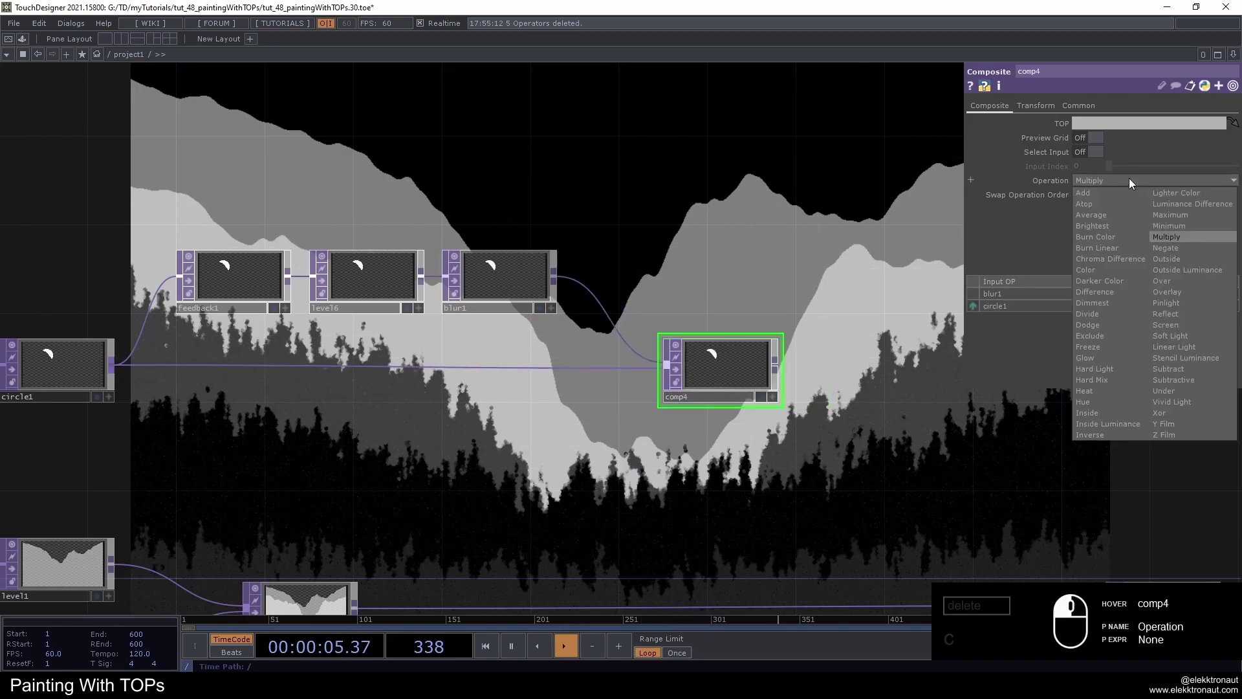
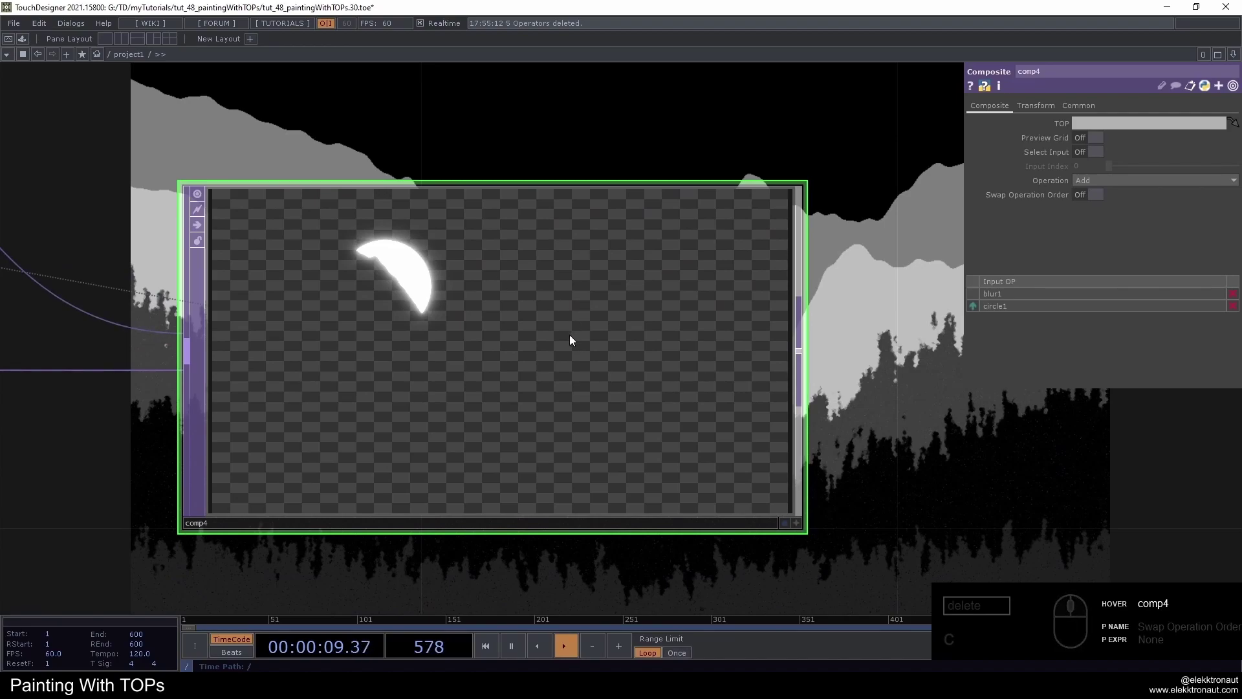
On comp4's Transform page set Translate 0.005, -0.005 and Scale 1.025 on both axes.
type("ccc")
left_click_drag(1035, 115, 1055, 234)
left_click_drag(1060, 224, 706, 229)
middle_click(525, 260)
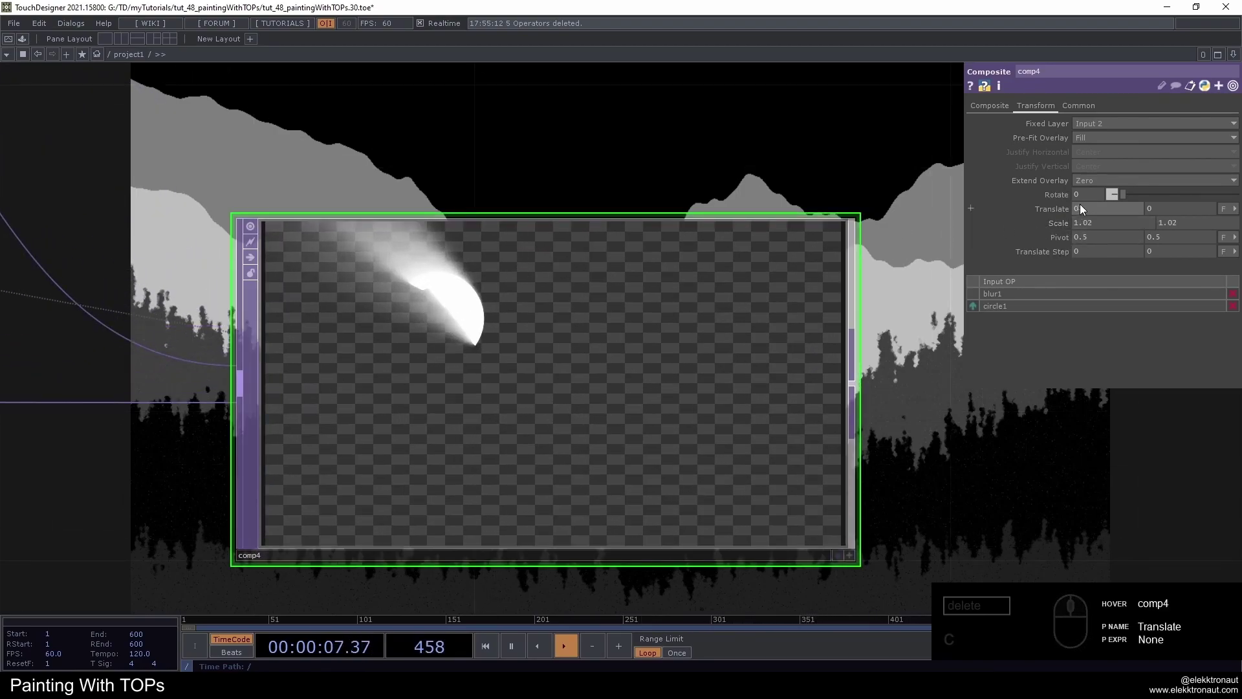
left_click_drag(1091, 214, 1092, 232)
left_click_drag(1091, 209, 965, 204)
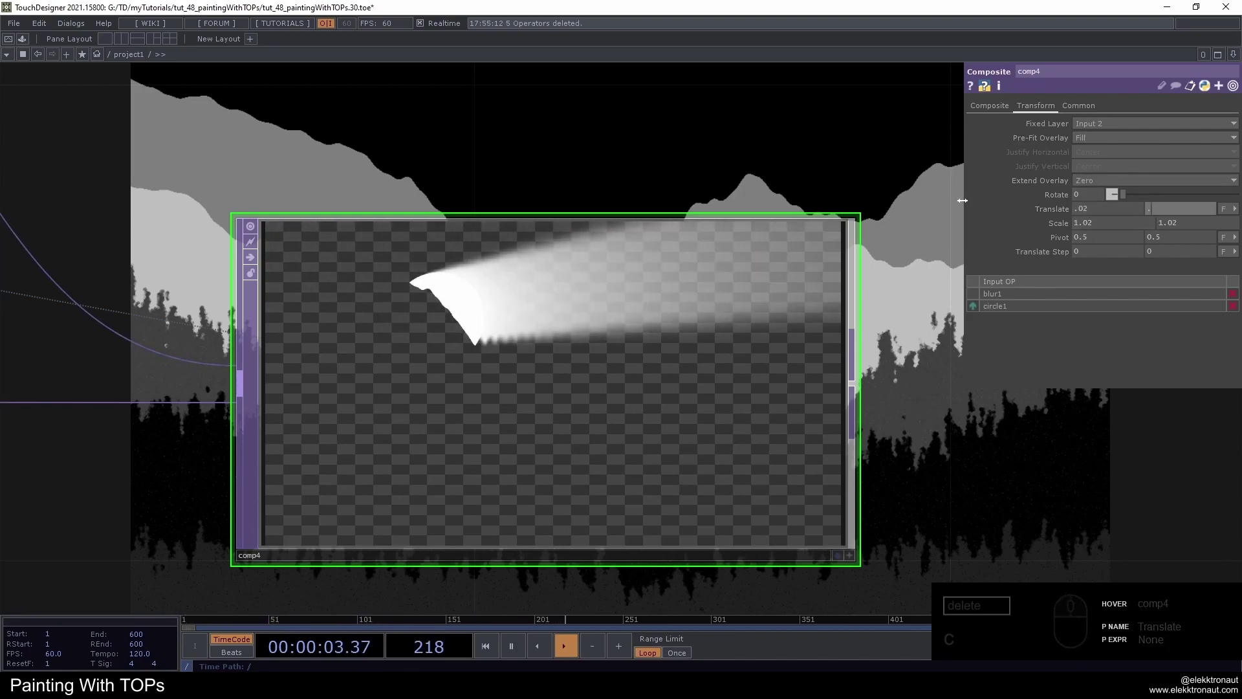
left_click(1093, 212)
left_click(1172, 214)
type("c")
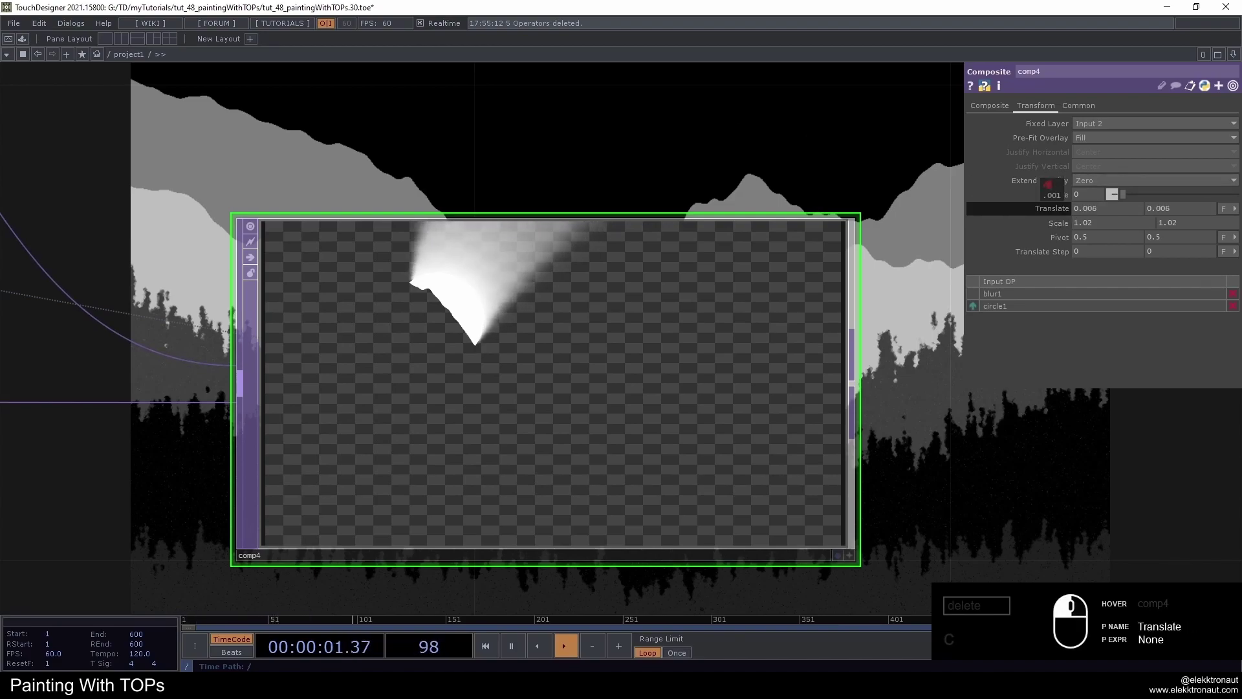
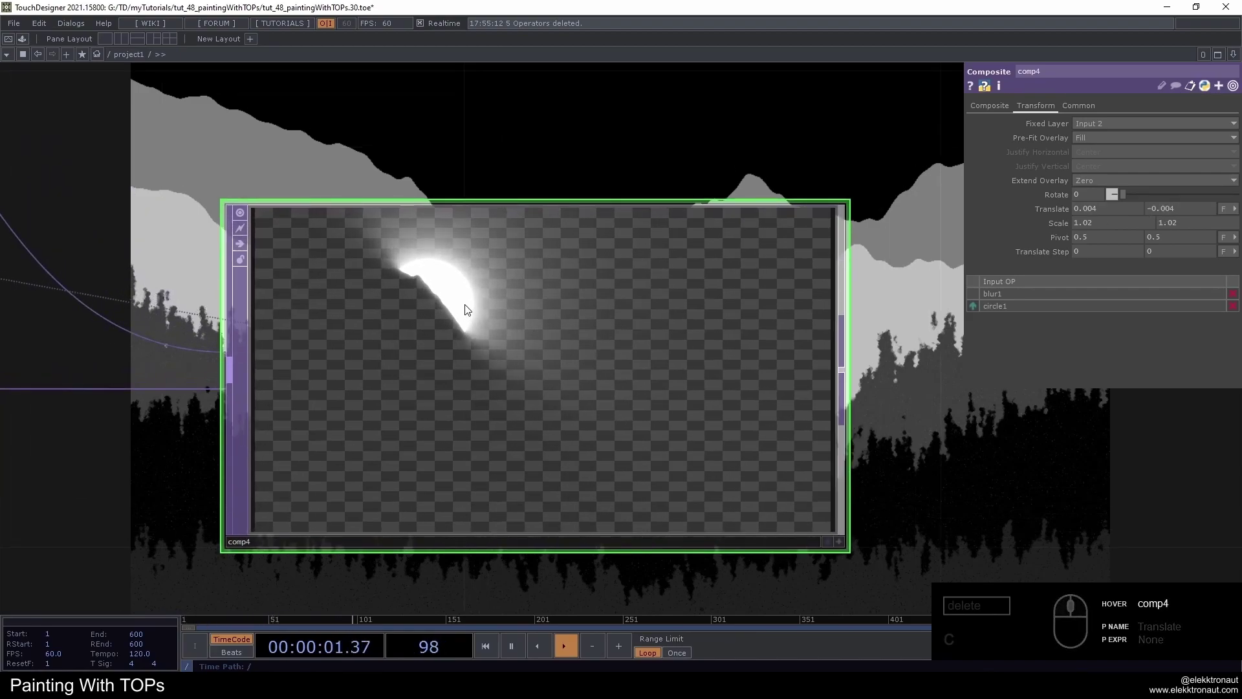
left_click(1103, 215)
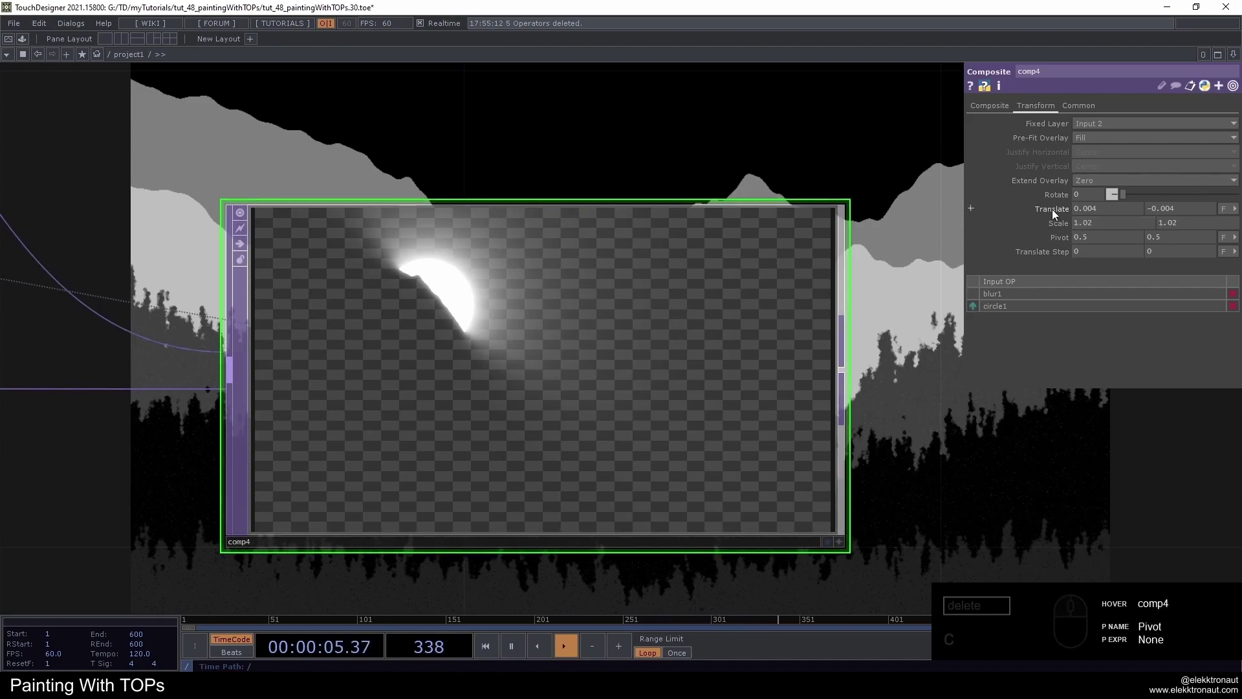
left_click_drag(1102, 223, 1137, 225)
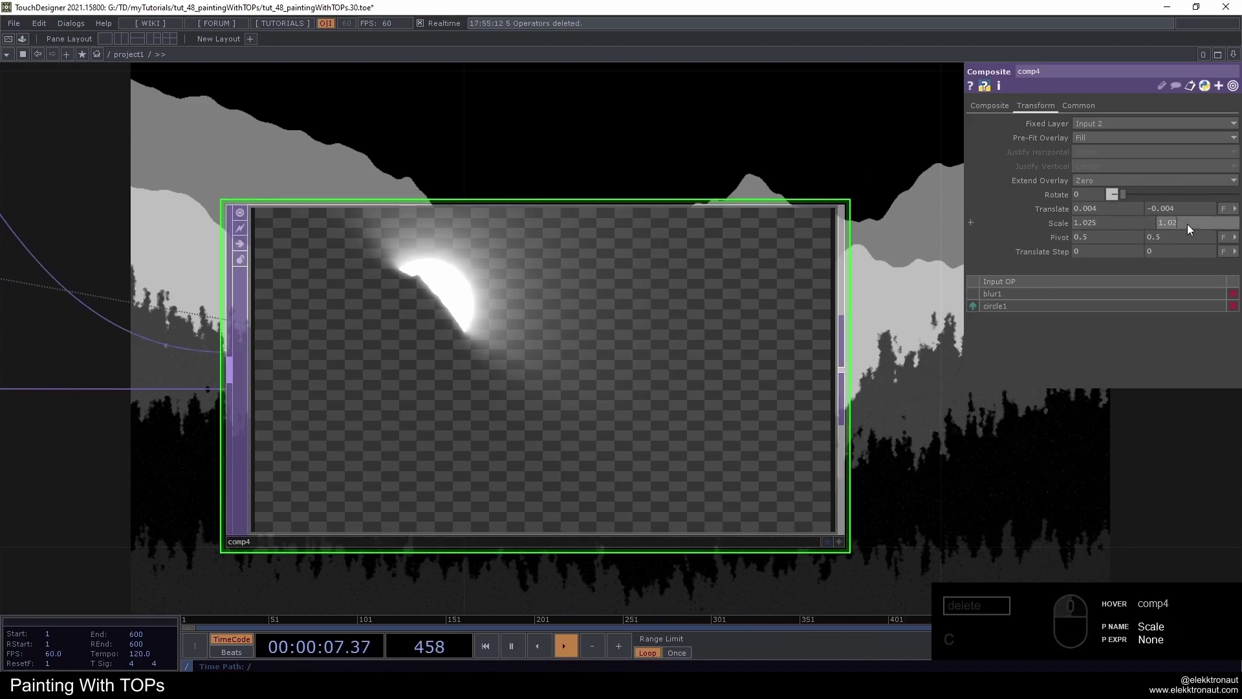
left_click(1114, 215)
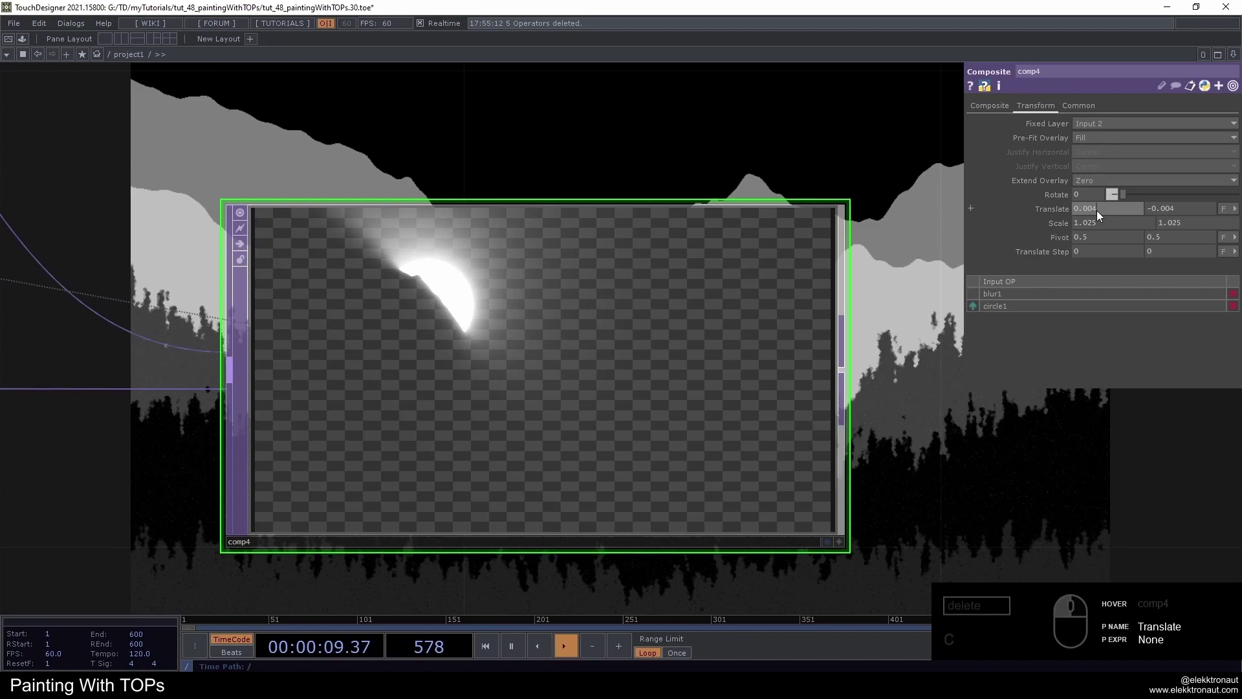
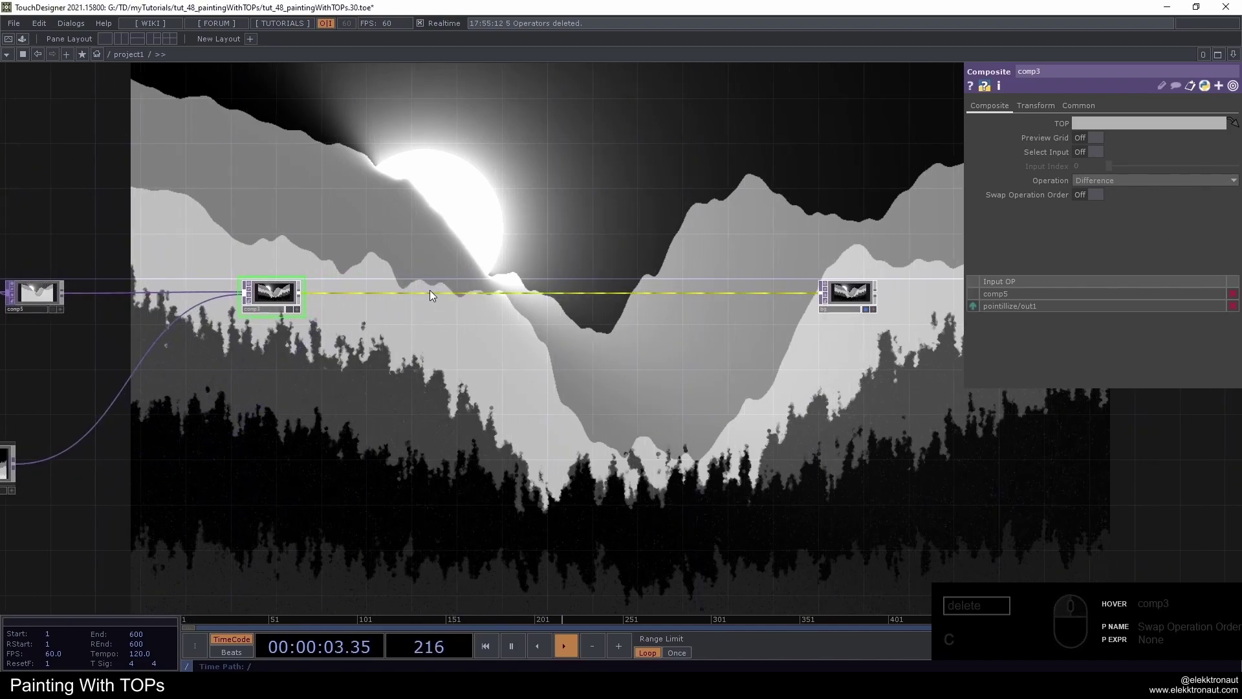
Insert a new Composite TOP, comp6, on the wire after comp3.
left_click_drag(431, 293, 447, 279)
type("c")
right_click(447, 280)
type("m")
key("BackSpace")
type("o")
middle_click(449, 294)
Add a Noise TOP, noise7, and wire it into comp6 as the second input.
middle_click(282, 311)
type("oi")
left_click(247, 240)
left_click(386, 420)
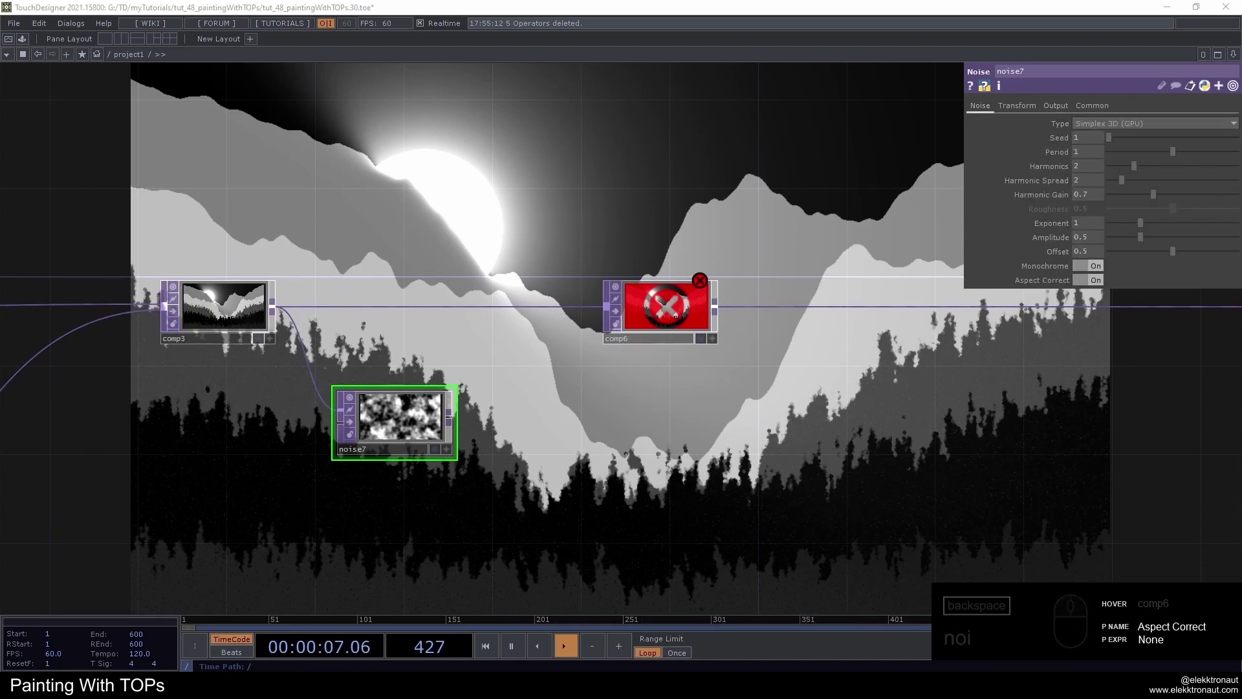
Set noise7's Scale X to .07 so it stretches into horizontal fog bands.
scroll("up", 3)
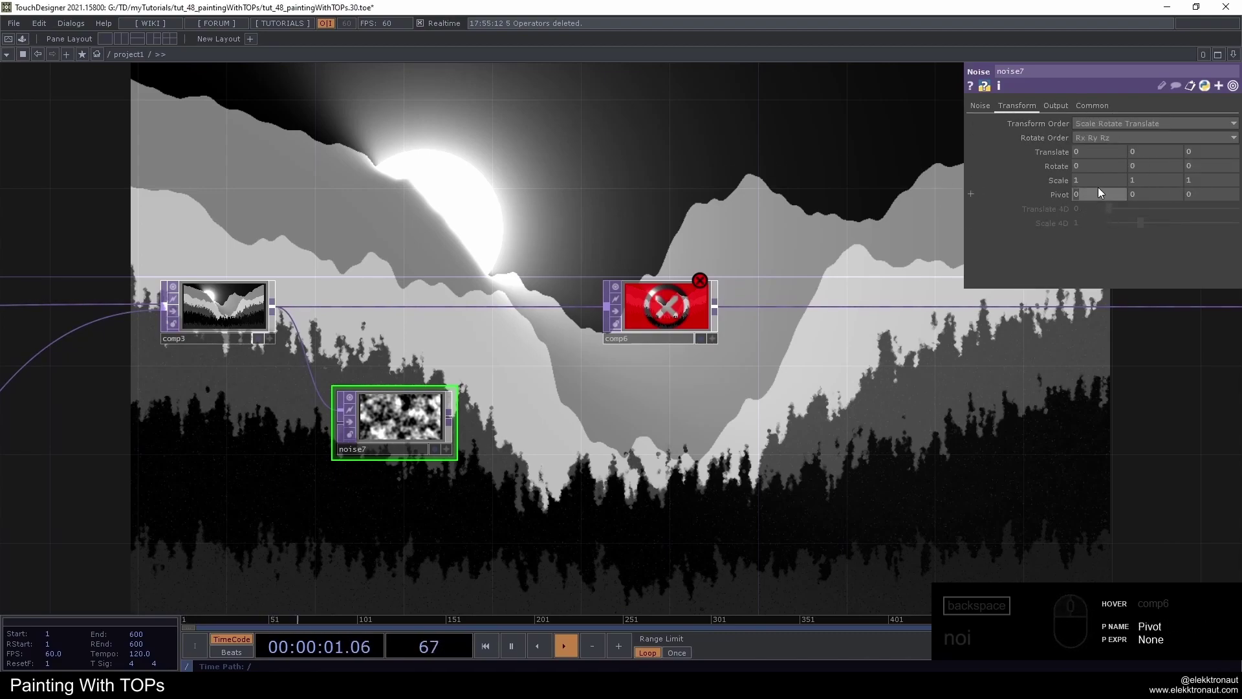
left_click(1087, 183)
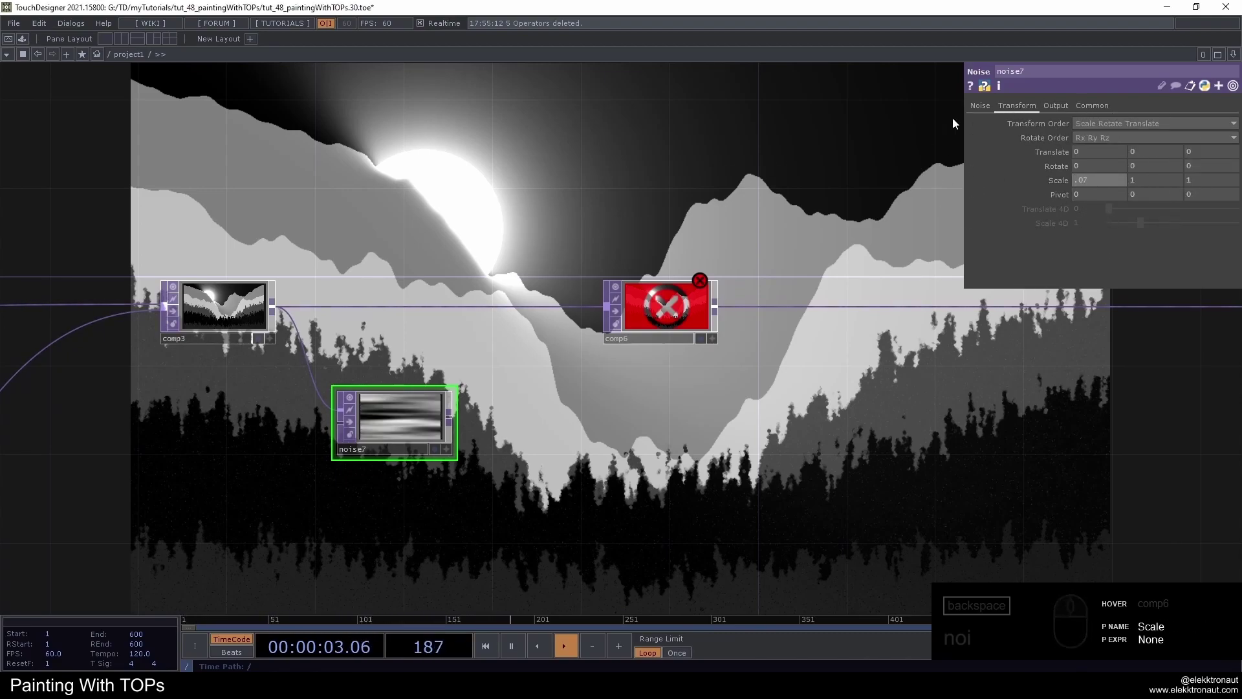
left_click_drag(977, 114, 1051, 129)
left_click_drag(1028, 111, 1072, 149)
left_click_drag(1053, 153, 1101, 172)
Put an absTime expression on noise7's Translate X so the bands drift over time.
middle_click(458, 427)
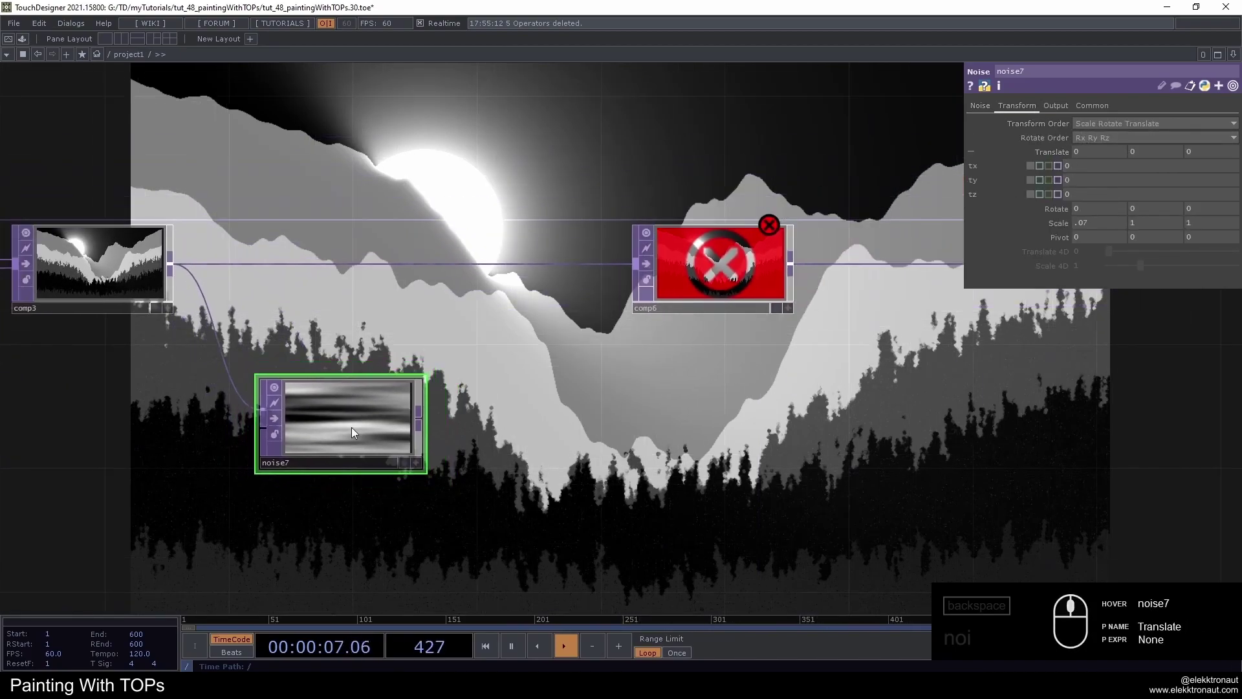
left_click(615, 421)
left_click(631, 409)
left_click_drag(1080, 168, 1004, 168)
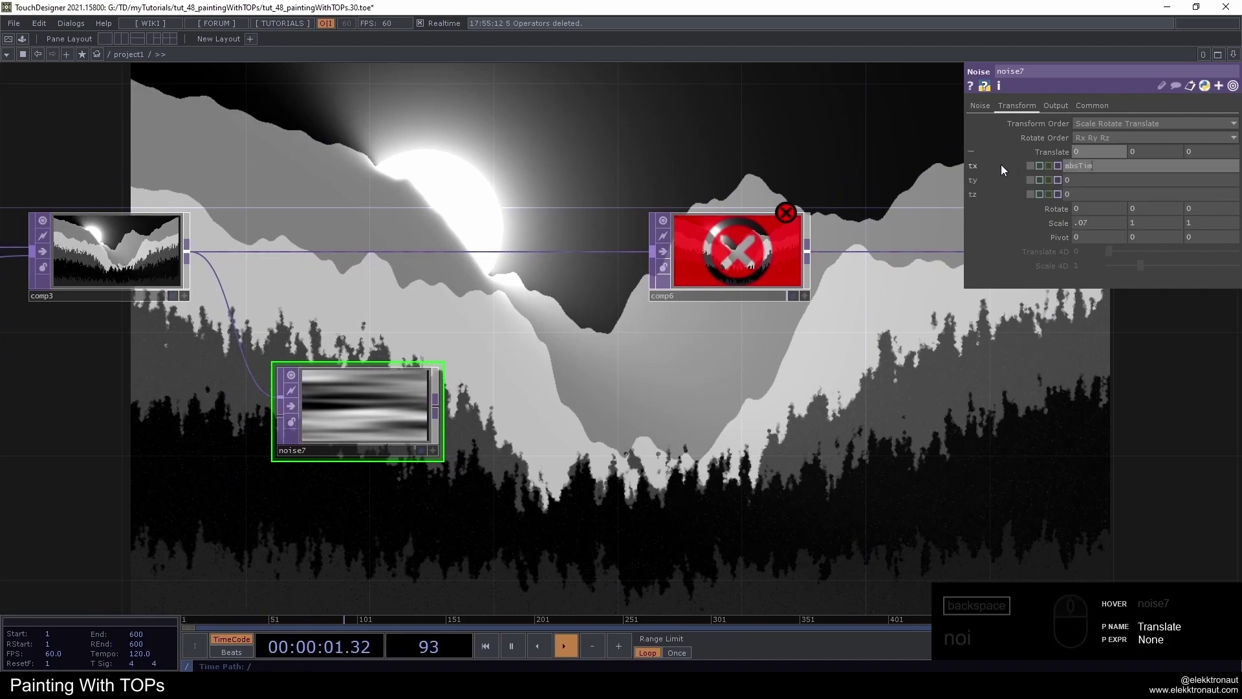
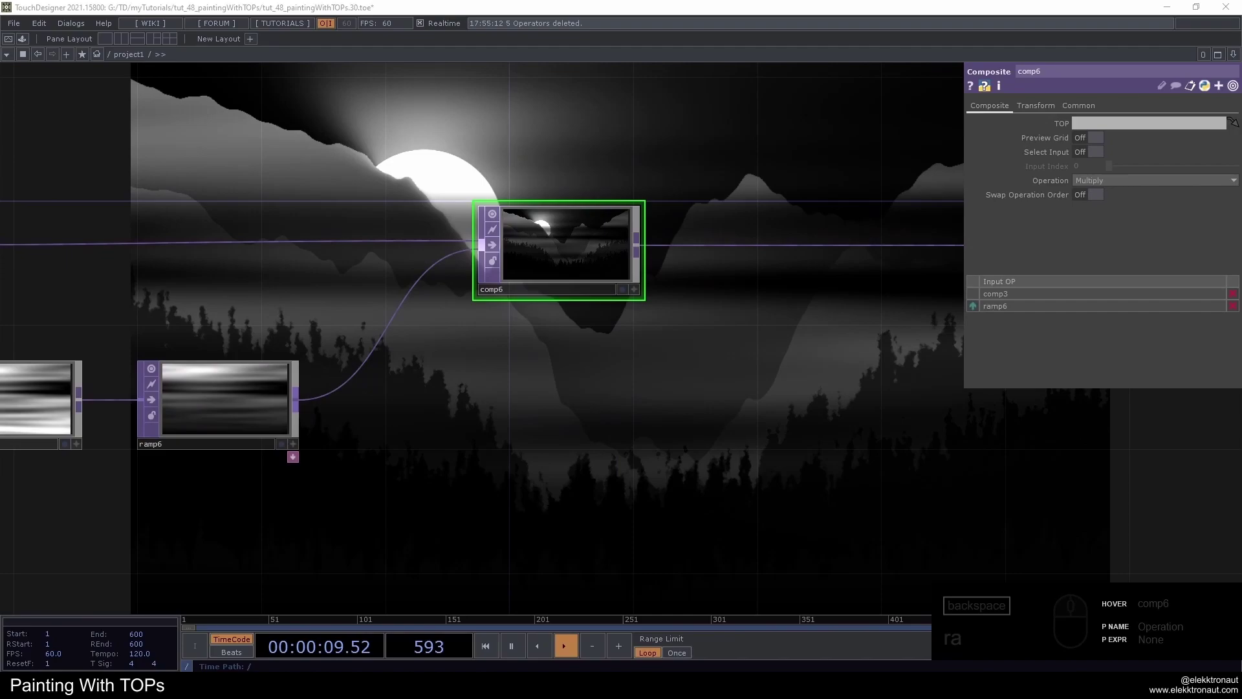
Change comp6's Operation from Multiply to Overlay for the fog blend.
left_click_drag(1138, 183, 1172, 289)
left_click(1182, 291)
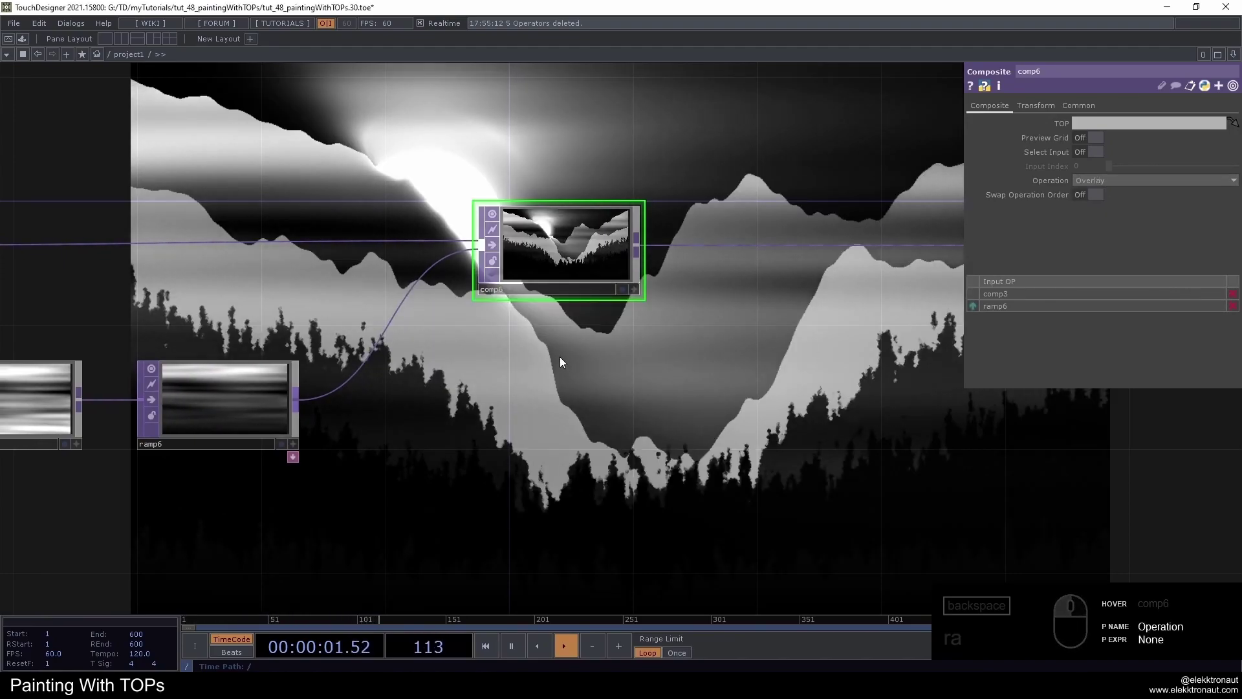
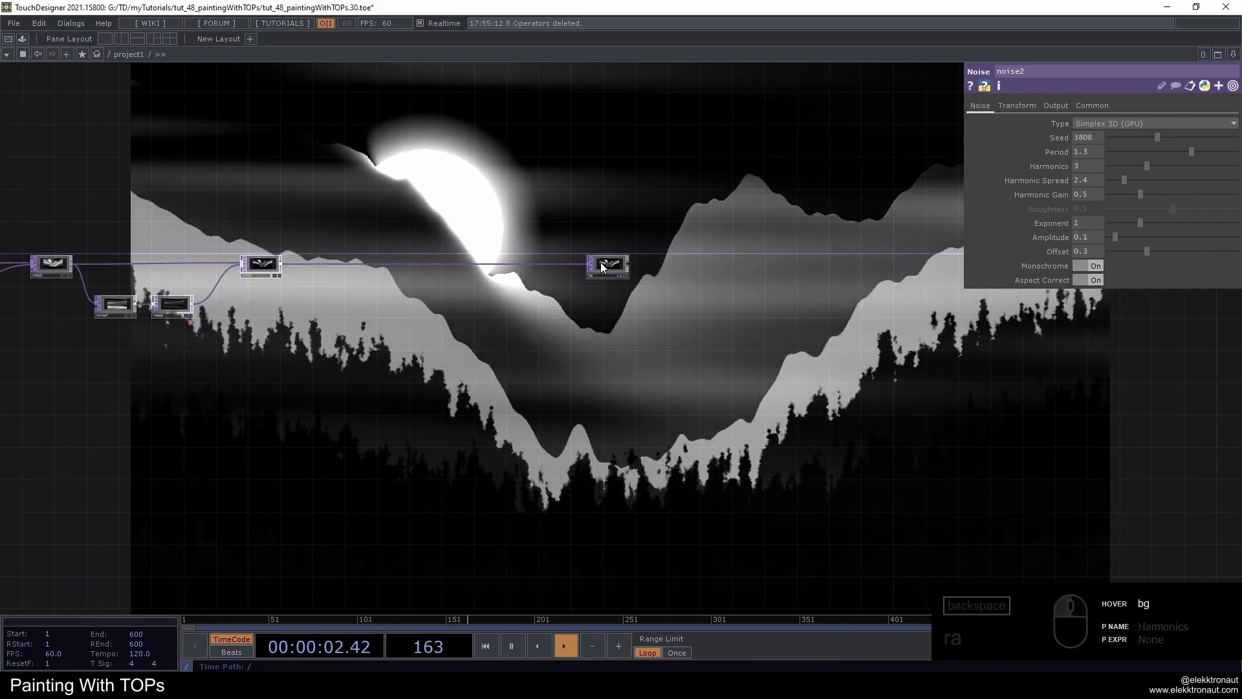
Add a Noise TOP, noise8, branching off comp6 as the base for falling snow.
left_click(611, 267)
middle_click(312, 259)
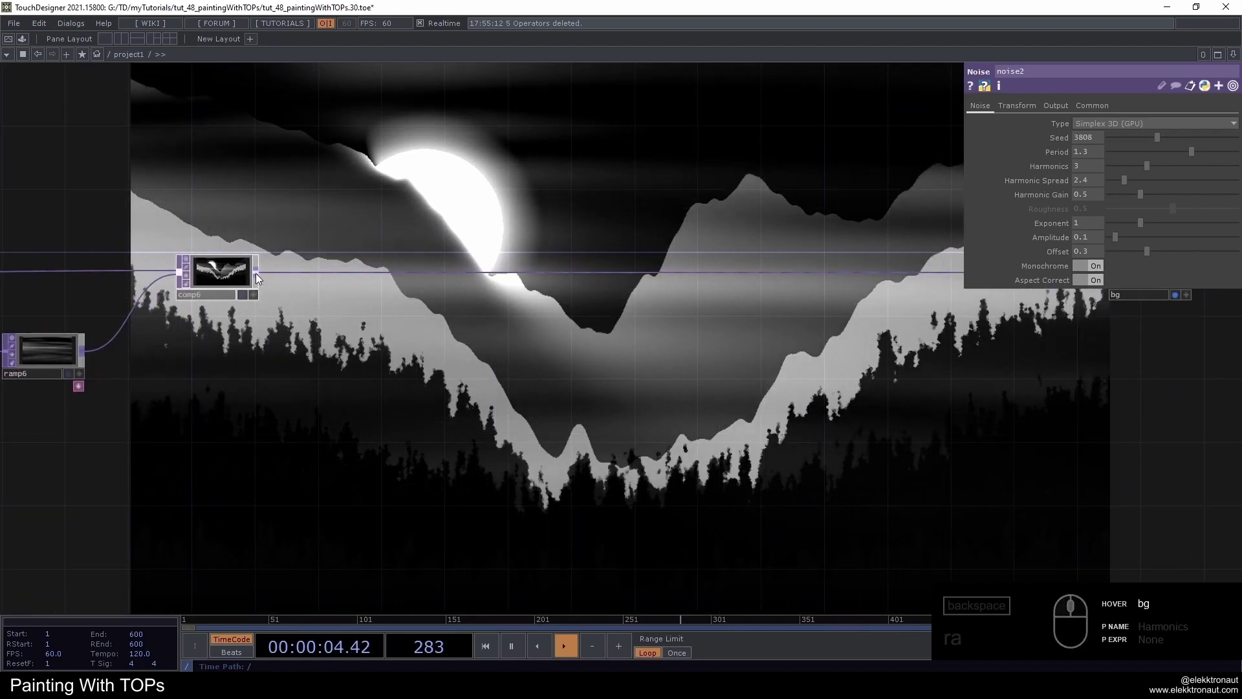
type("oi")
left_click(208, 203)
left_click(1050, 116)
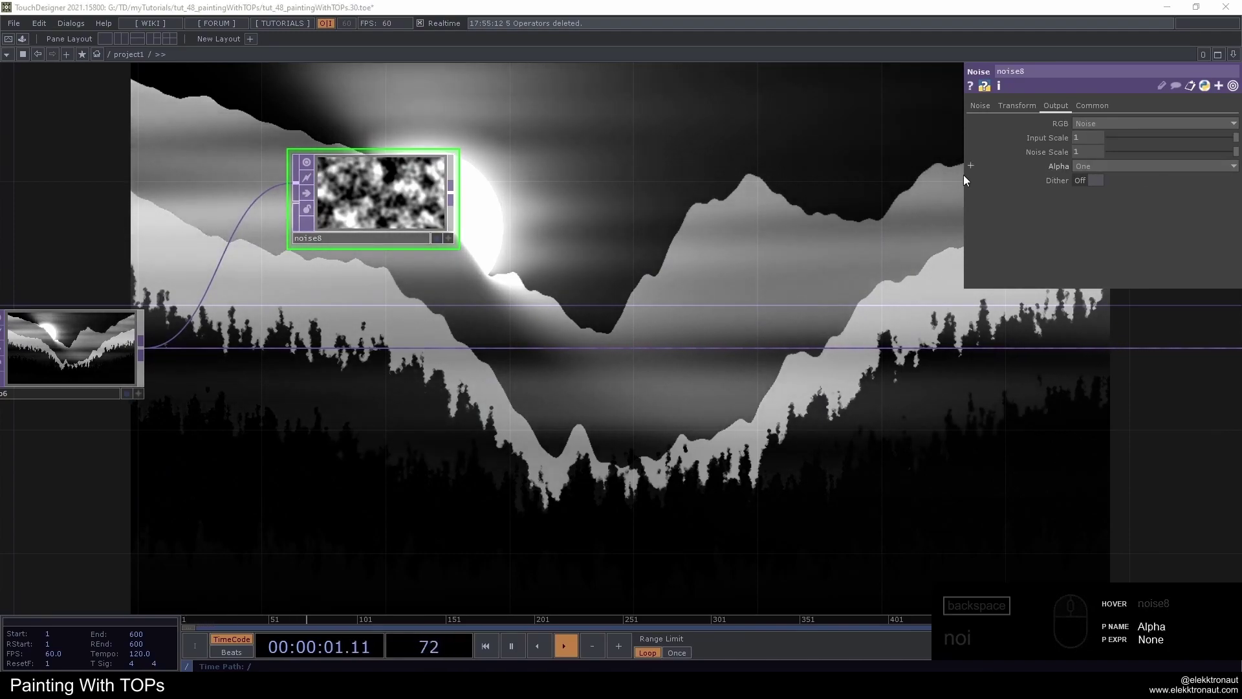
Set noise8's Scale Y to .2 and Period to .02 for fine vertical grain.
left_click(1023, 112)
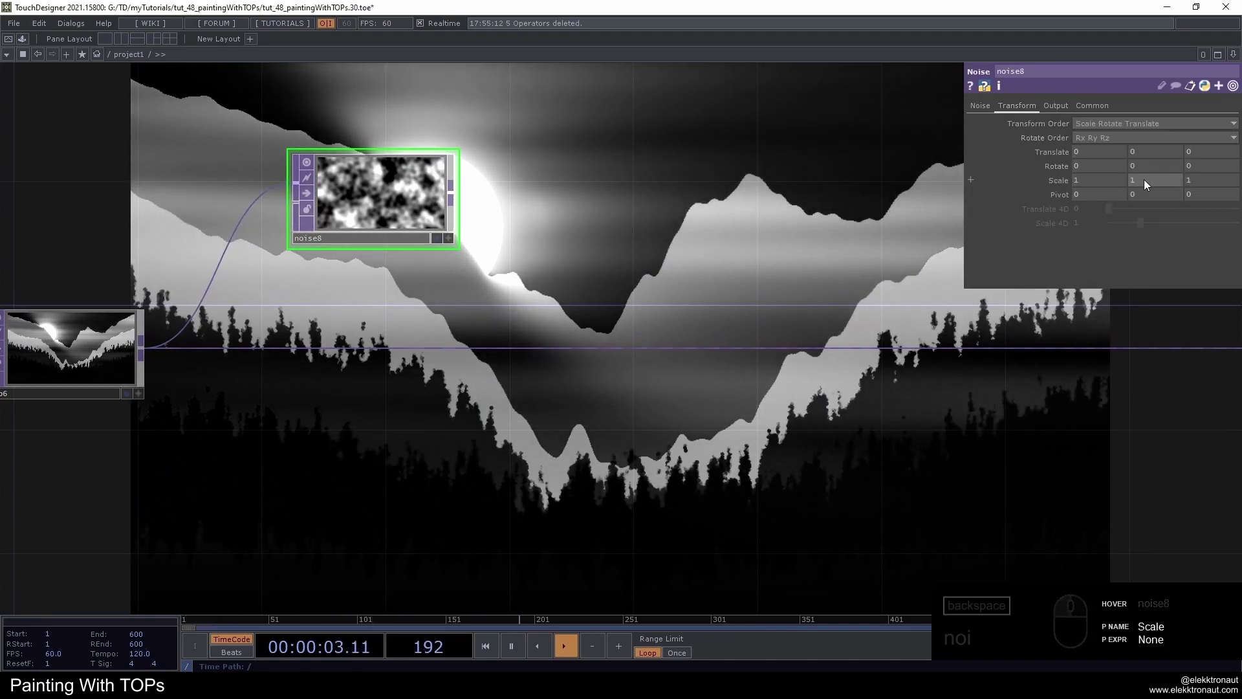
left_click_drag(1151, 184, 1068, 179)
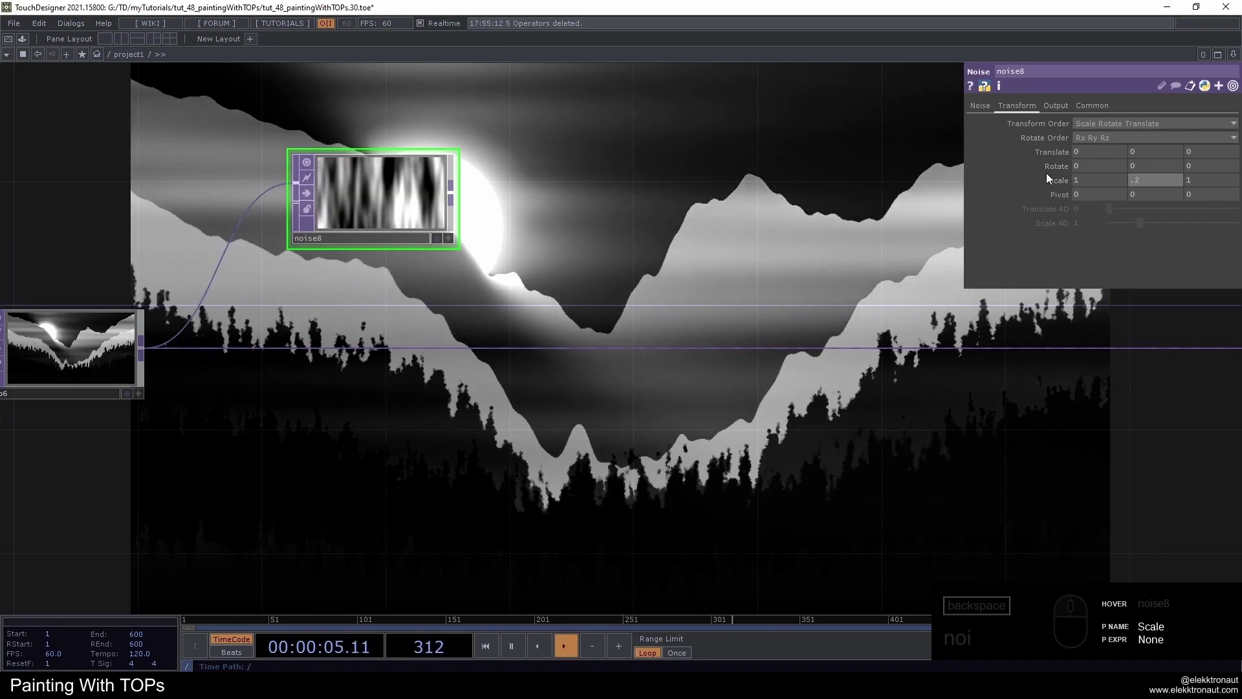
left_click_drag(995, 114, 1090, 132)
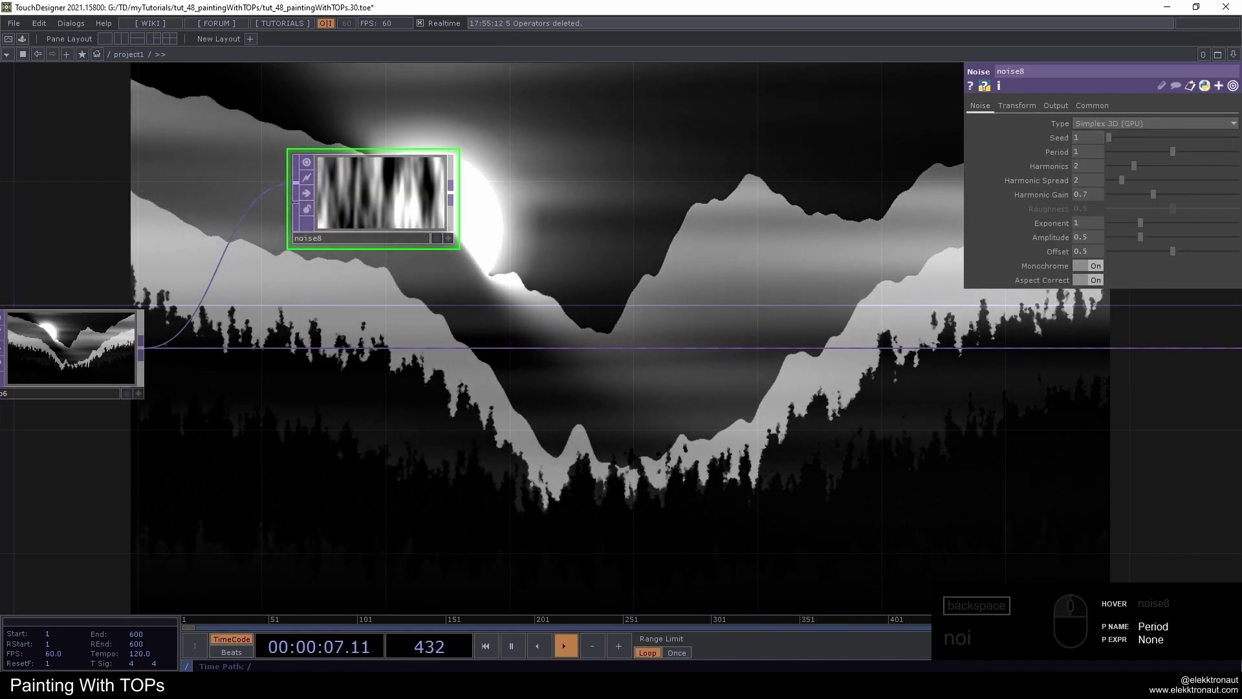
left_click_drag(1092, 154, 1035, 148)
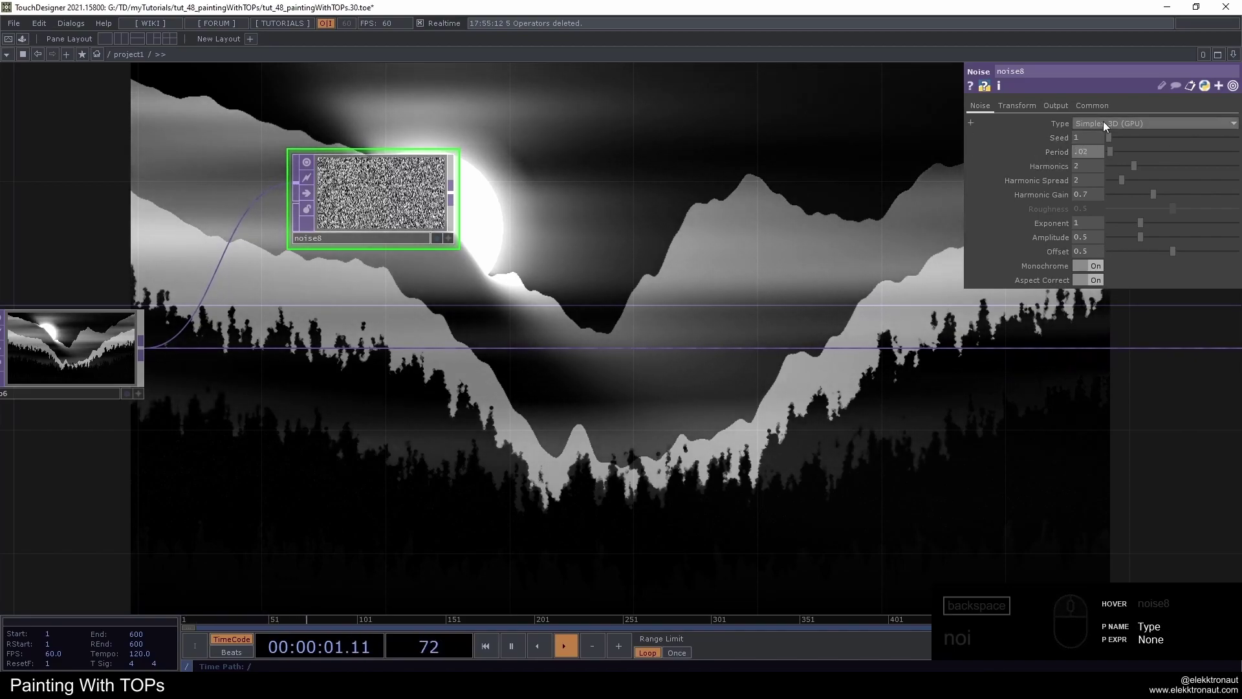
left_click(1010, 105)
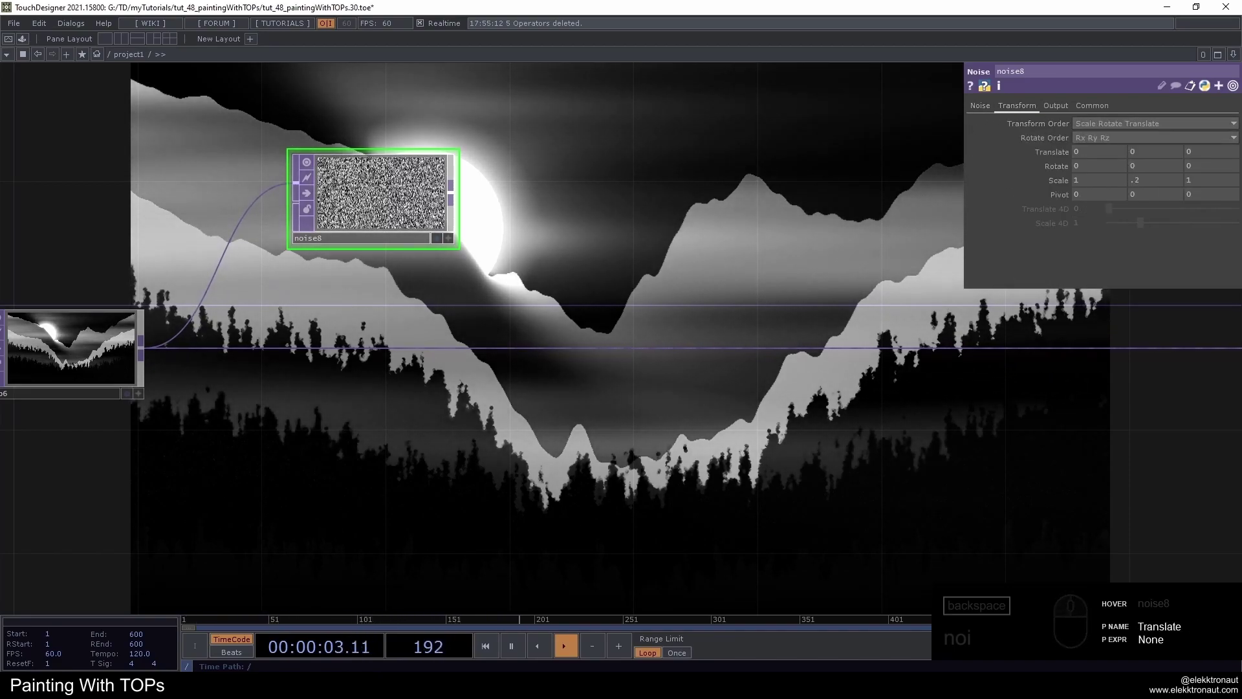
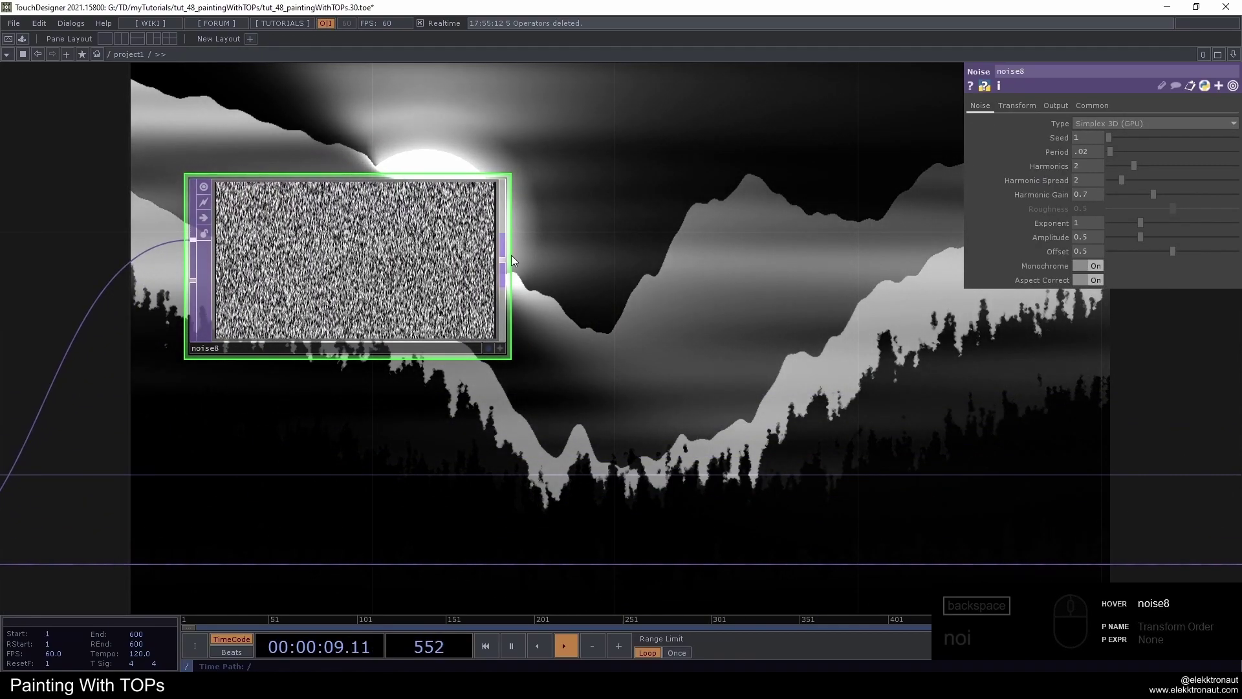
Append transform1 after noise8 with Rotate 20 and Scale 1.59.
left_click(504, 264)
type("r")
left_click_drag(660, 289, 724, 258)
left_click(724, 260)
left_click_drag(941, 436, 932, 239)
left_click_drag(931, 239, 1069, 155)
left_click(1094, 156)
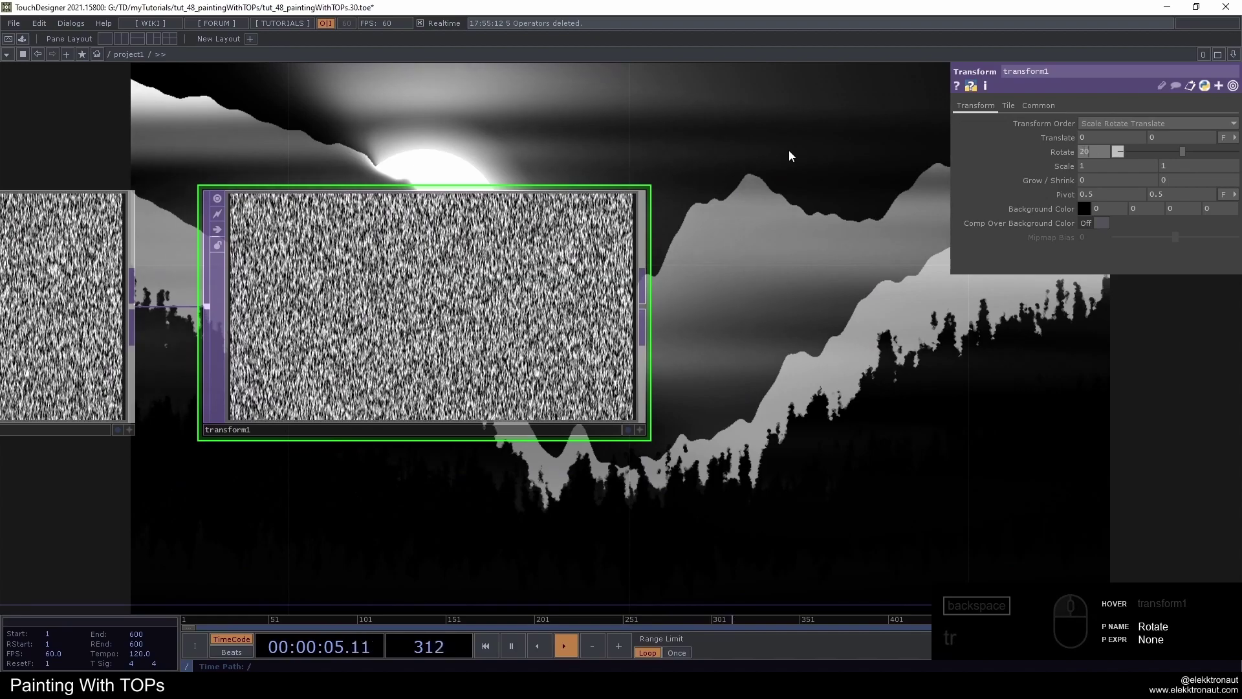
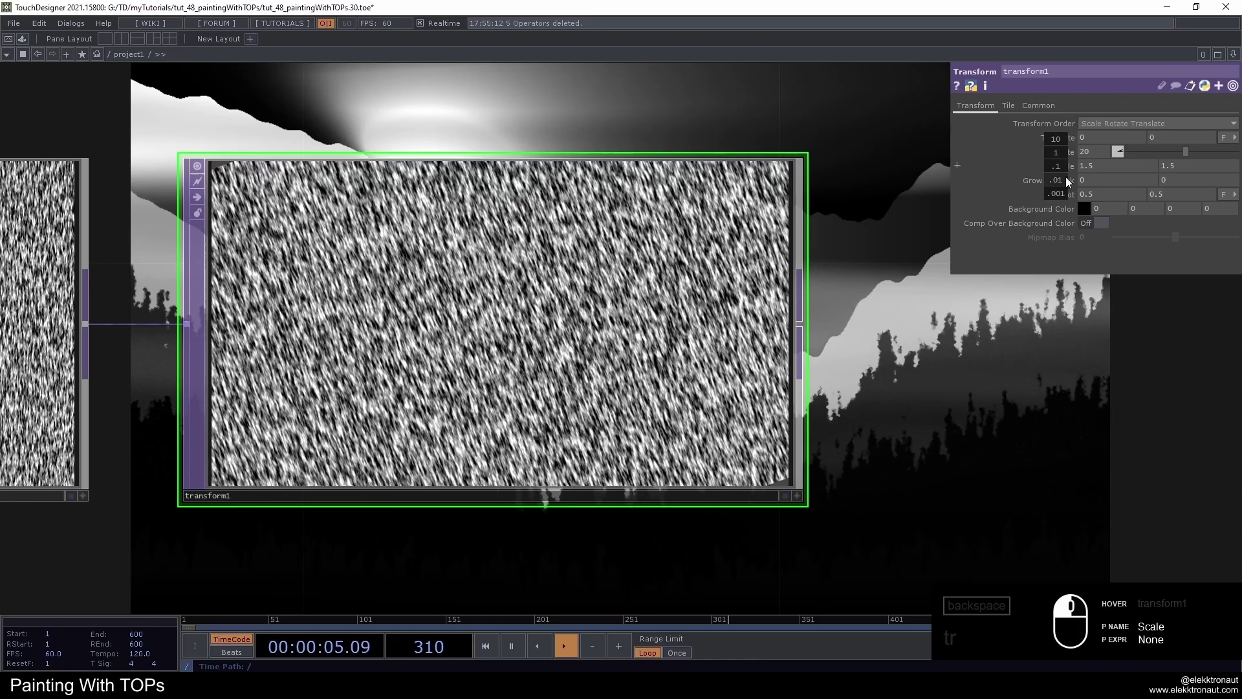
left_click(546, 334)
left_click(419, 221)
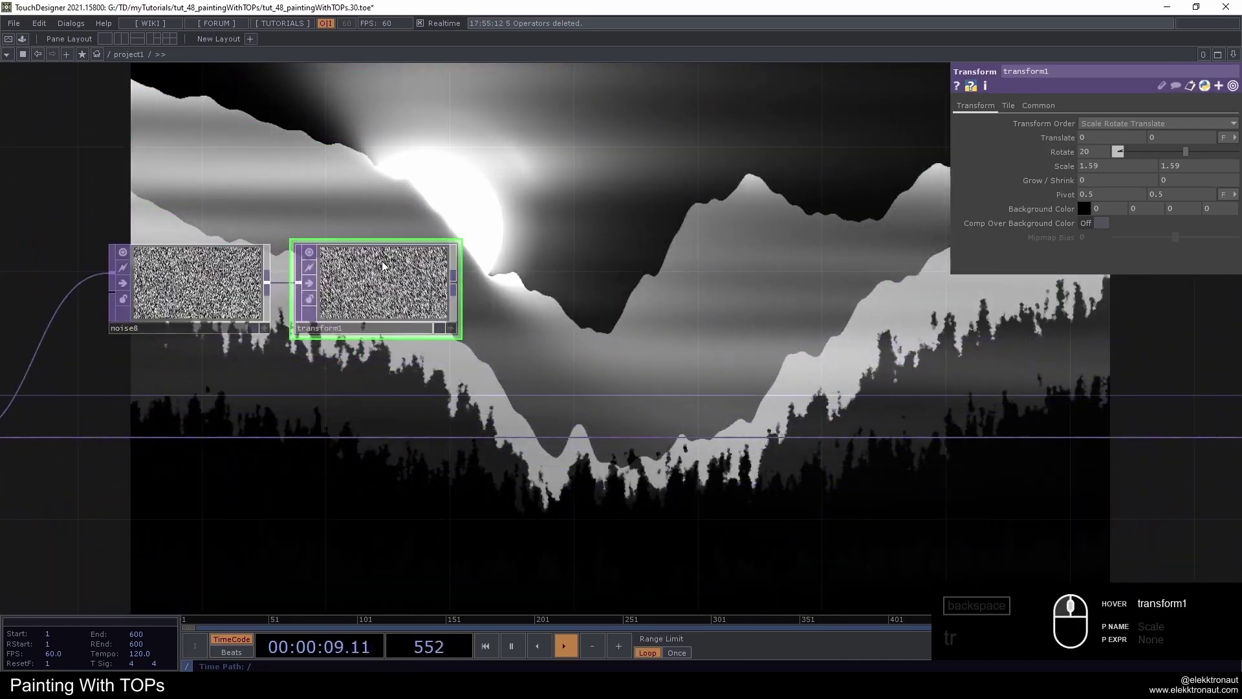
Add a Function TOP, function1, after transform1 with exponent 10 to isolate bright flakes.
right_click(457, 290)
type("un")
right_click(331, 180)
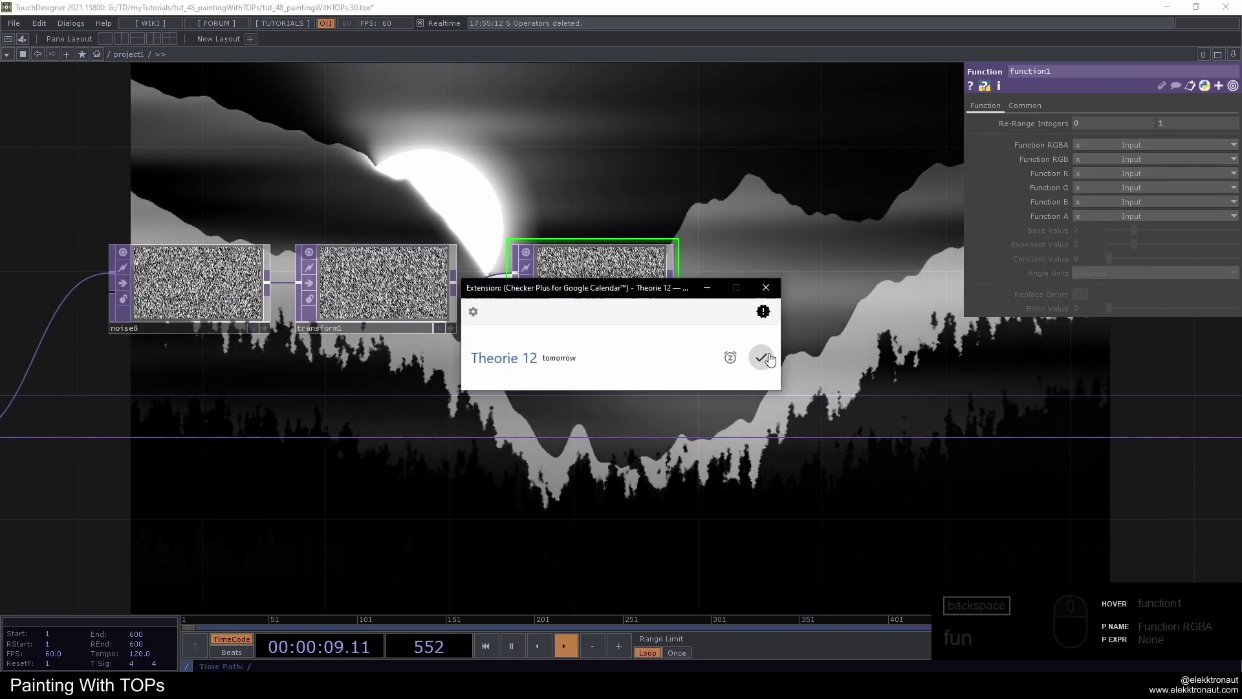
left_click(1124, 152)
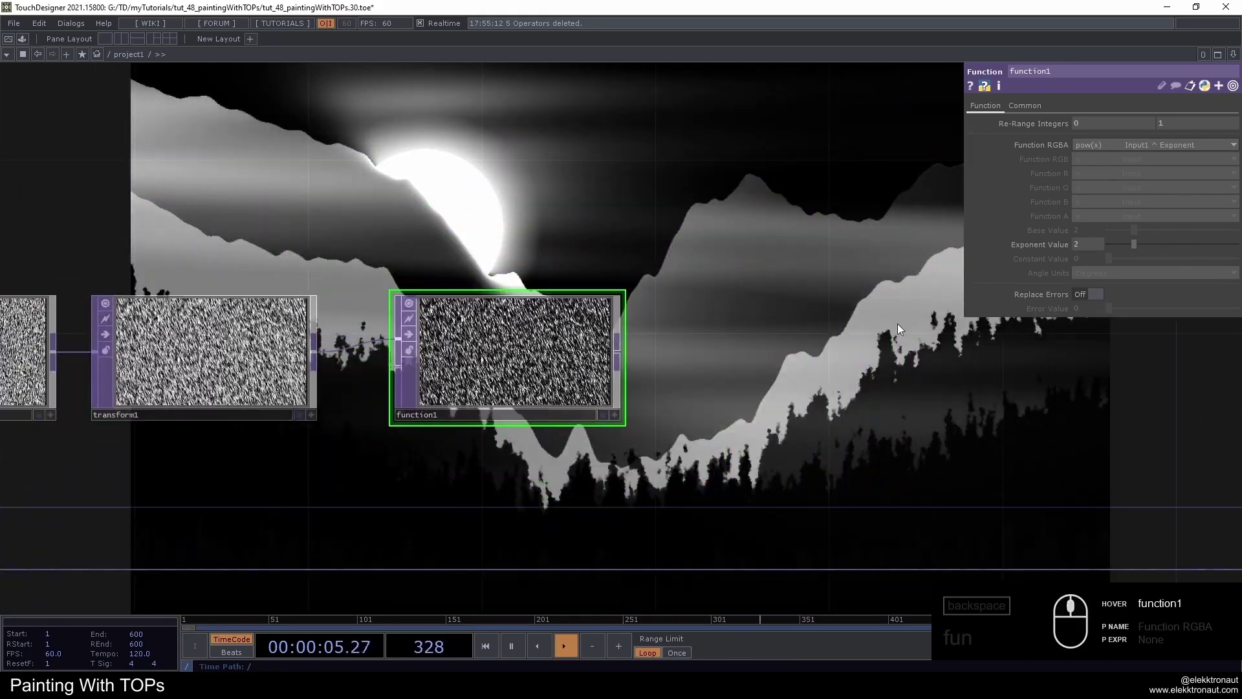
left_click(1143, 250)
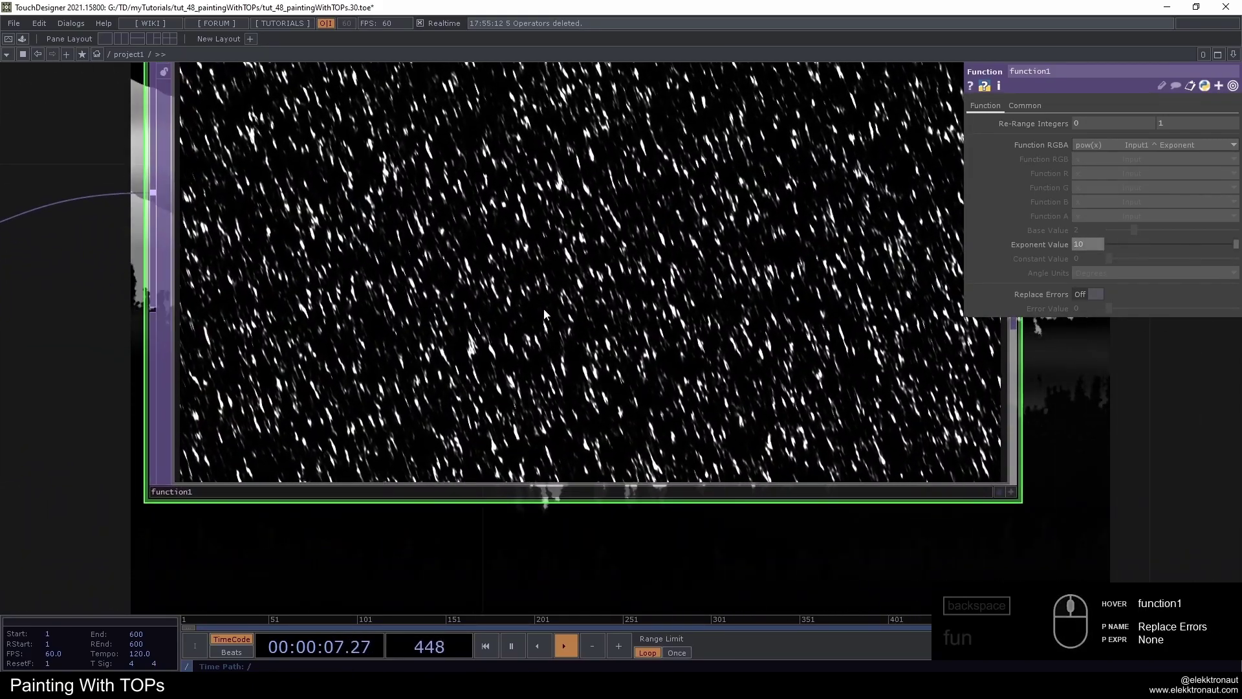
Lower noise8's offset and harmonic gain for sparser flakes and preview the snow texture.
left_click(277, 278)
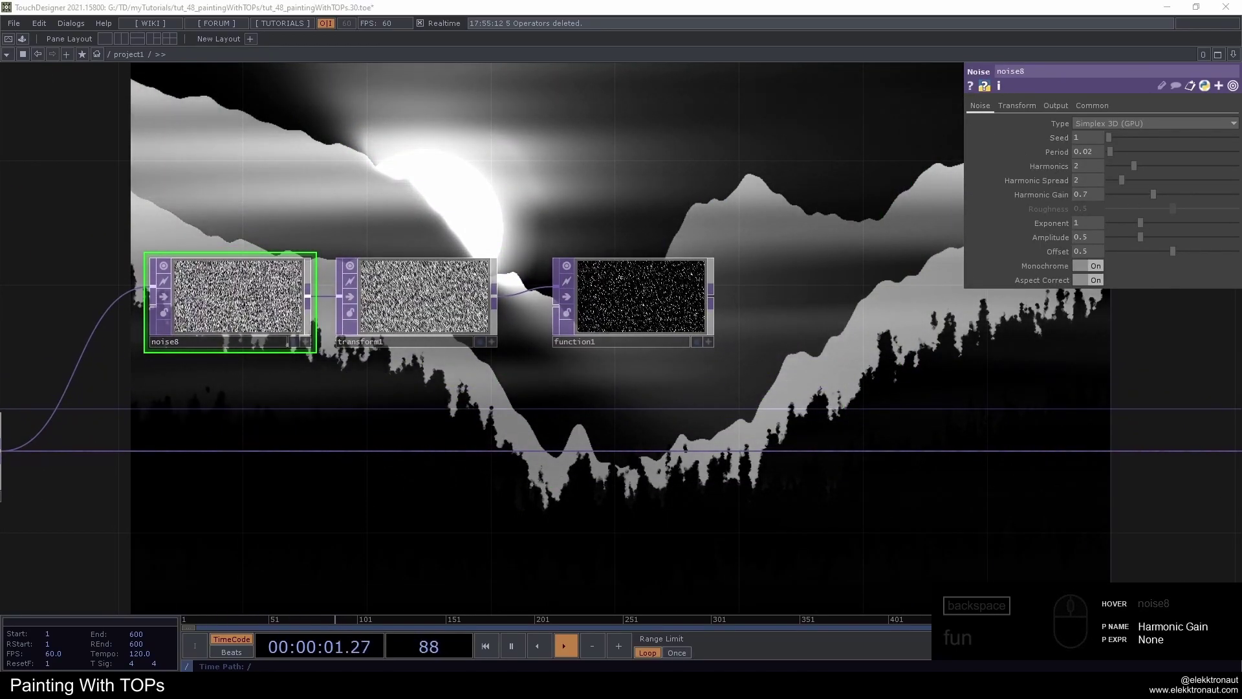
left_click(1089, 254)
middle_click(671, 284)
middle_click(668, 290)
left_click(1096, 194)
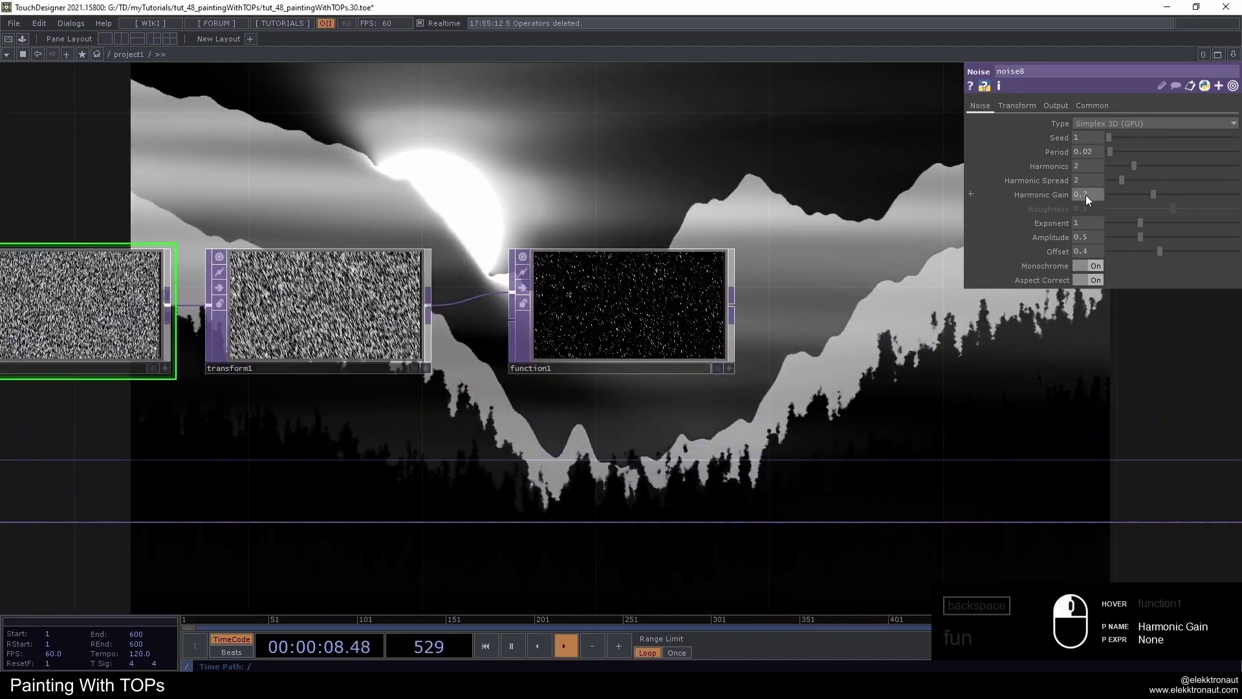
left_click(656, 185)
middle_click(676, 299)
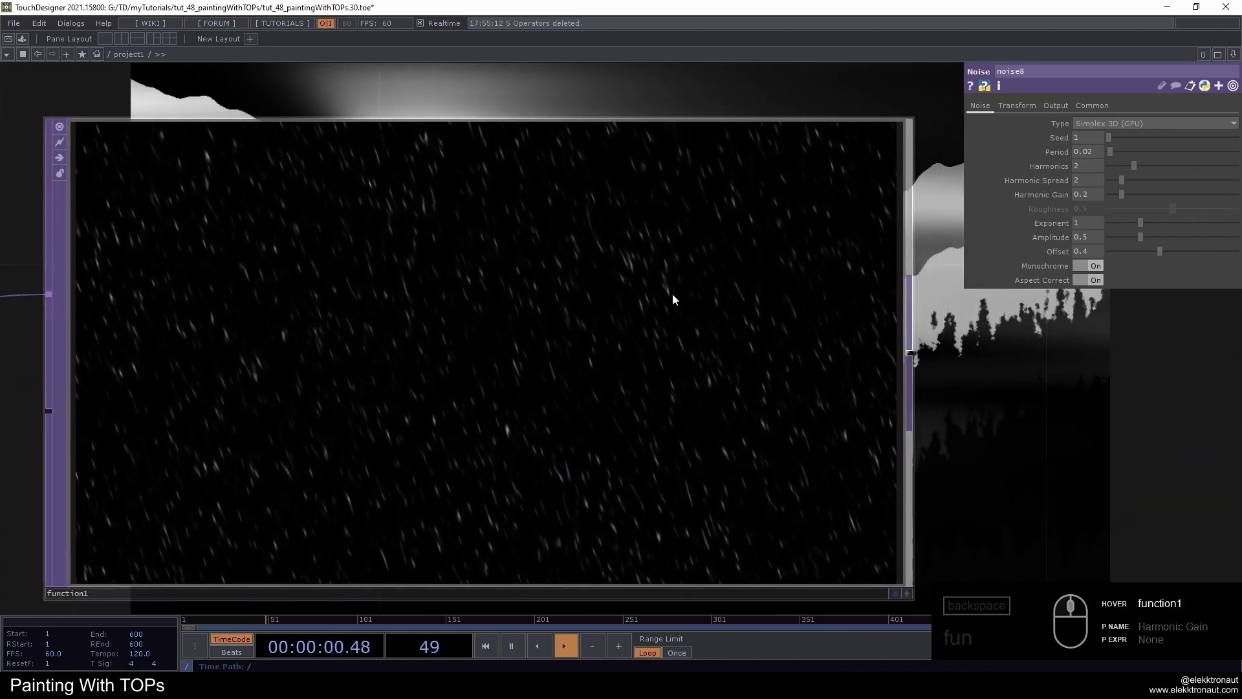
Insert comp7 on the bg wire with function1 as second input and Operation Add.
left_click(637, 378)
left_click_drag(632, 393, 647, 380)
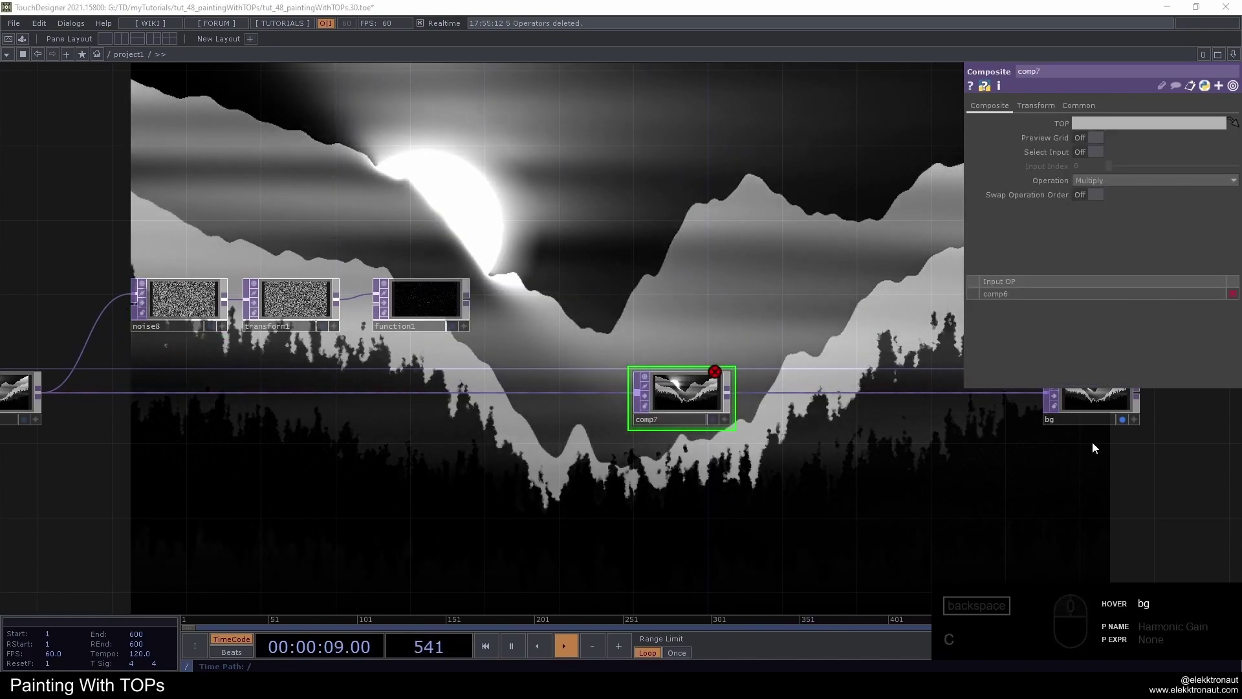
left_click(473, 308)
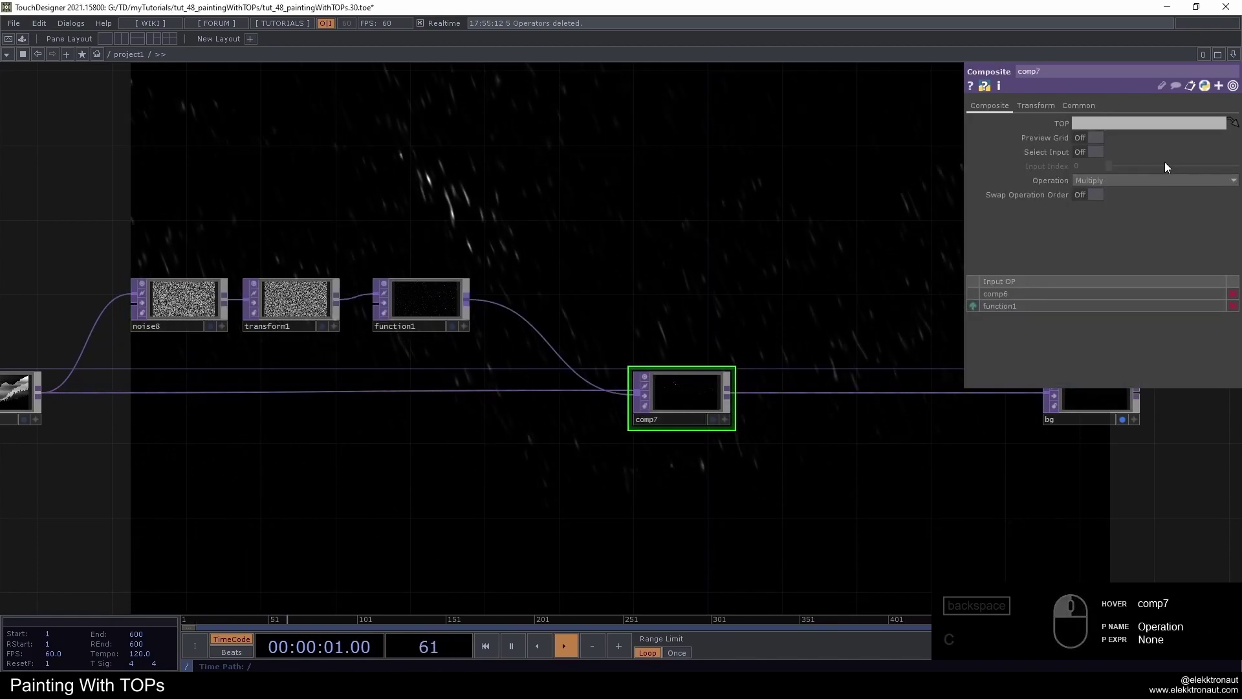
left_click_drag(1145, 187, 1118, 198)
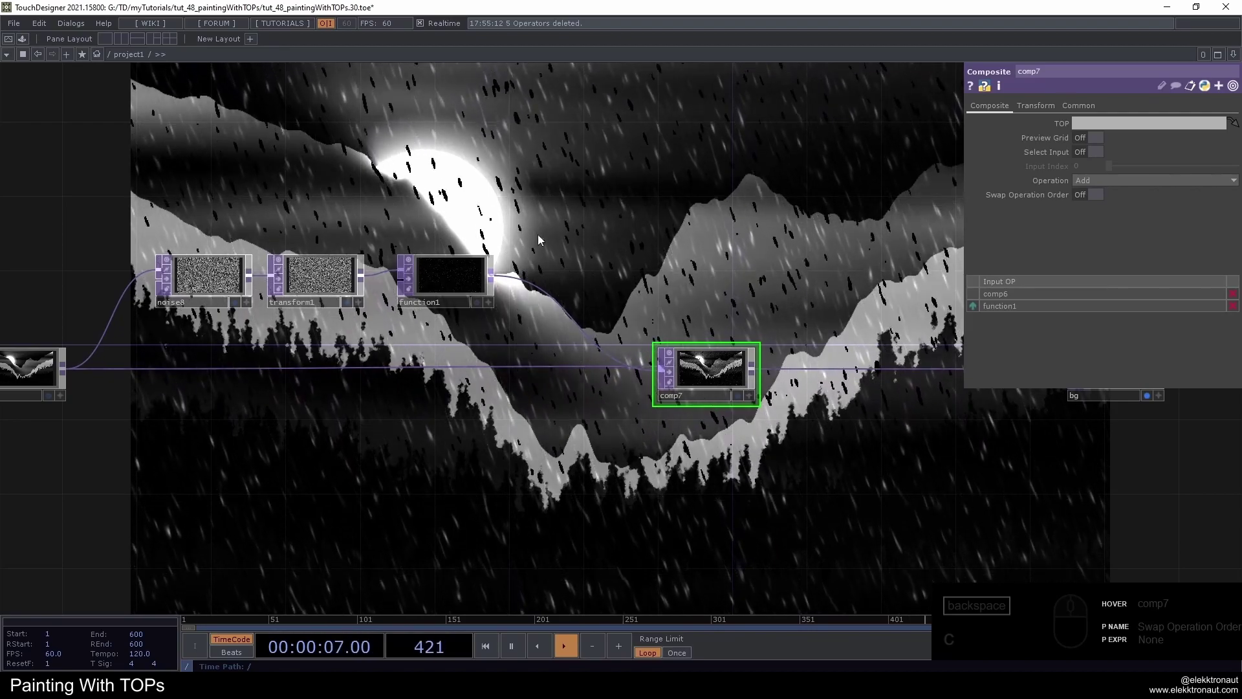
Enable Replace Errors on function1 to remove the dark blotches.
left_click(447, 281)
type("c")
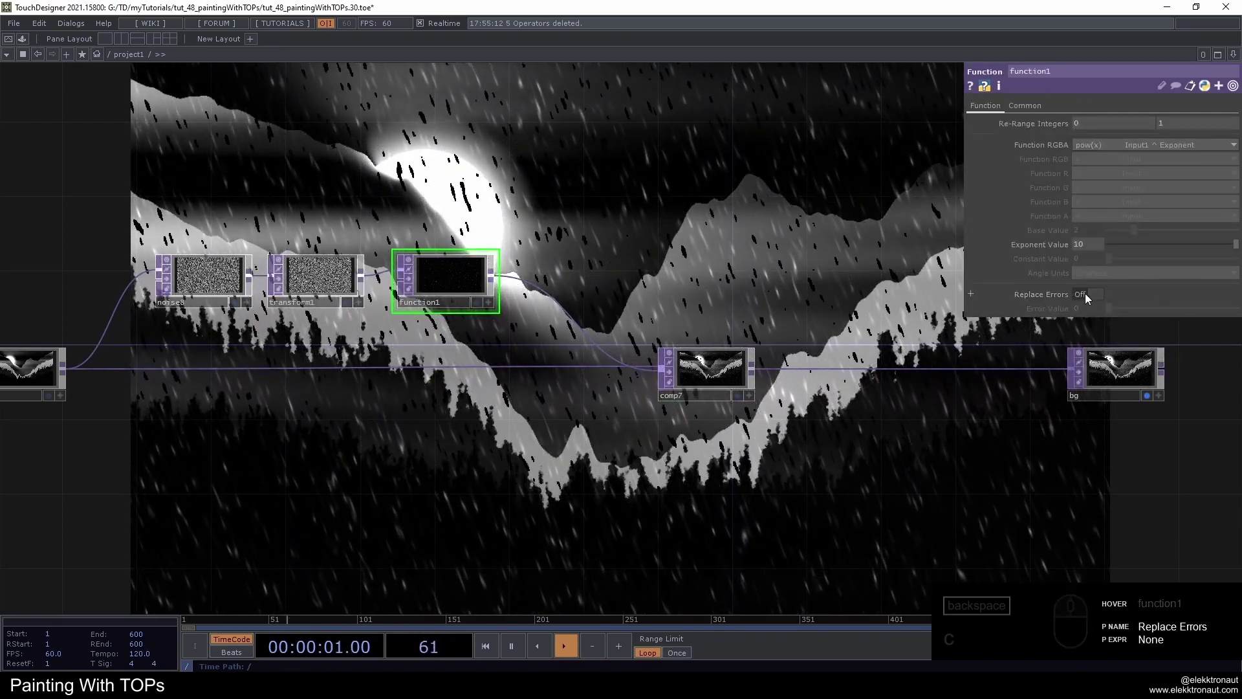
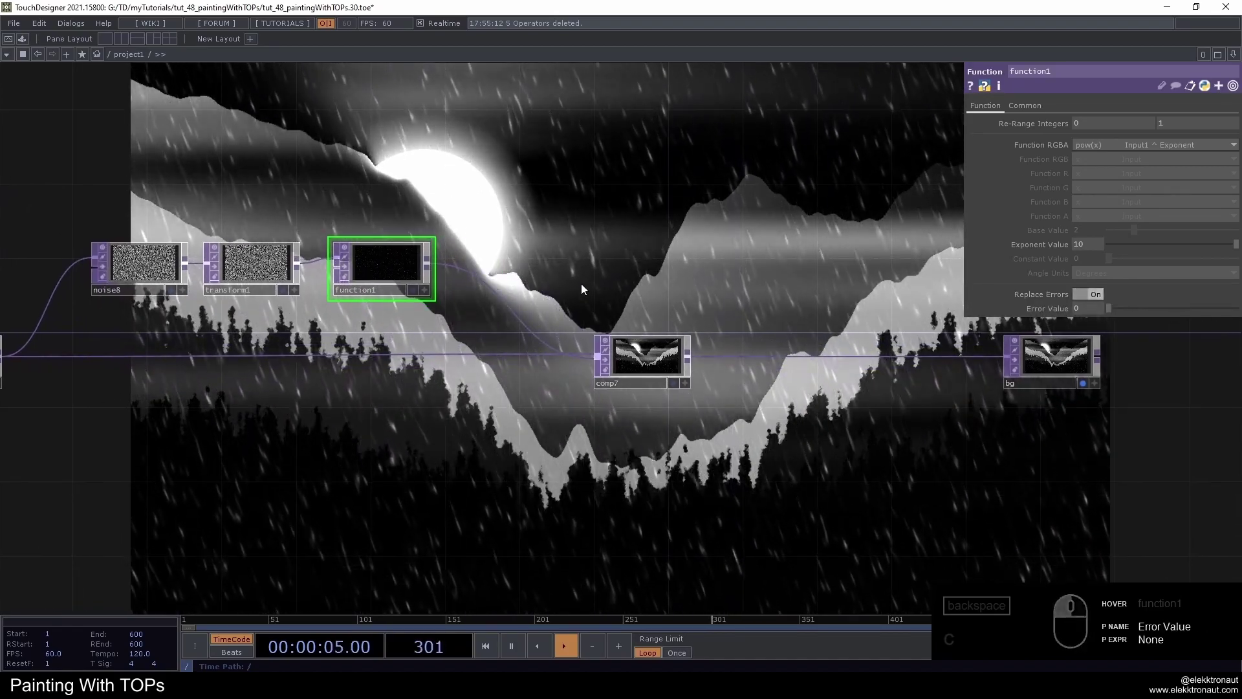
left_click(654, 260)
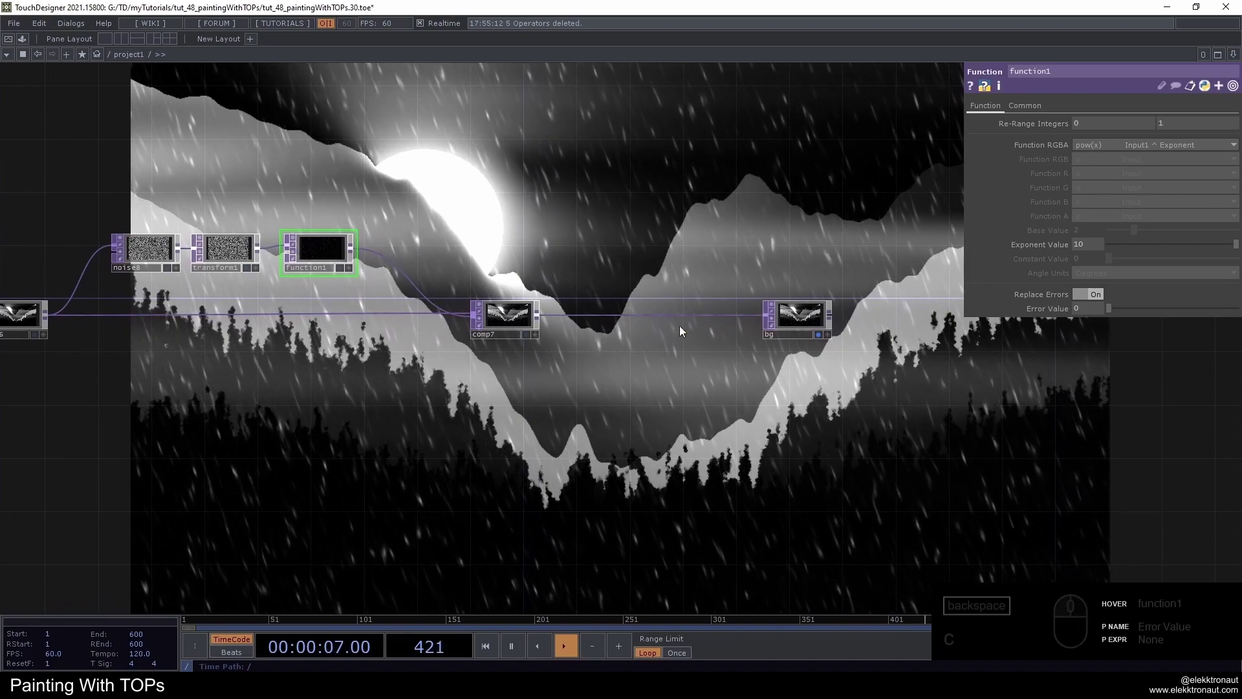
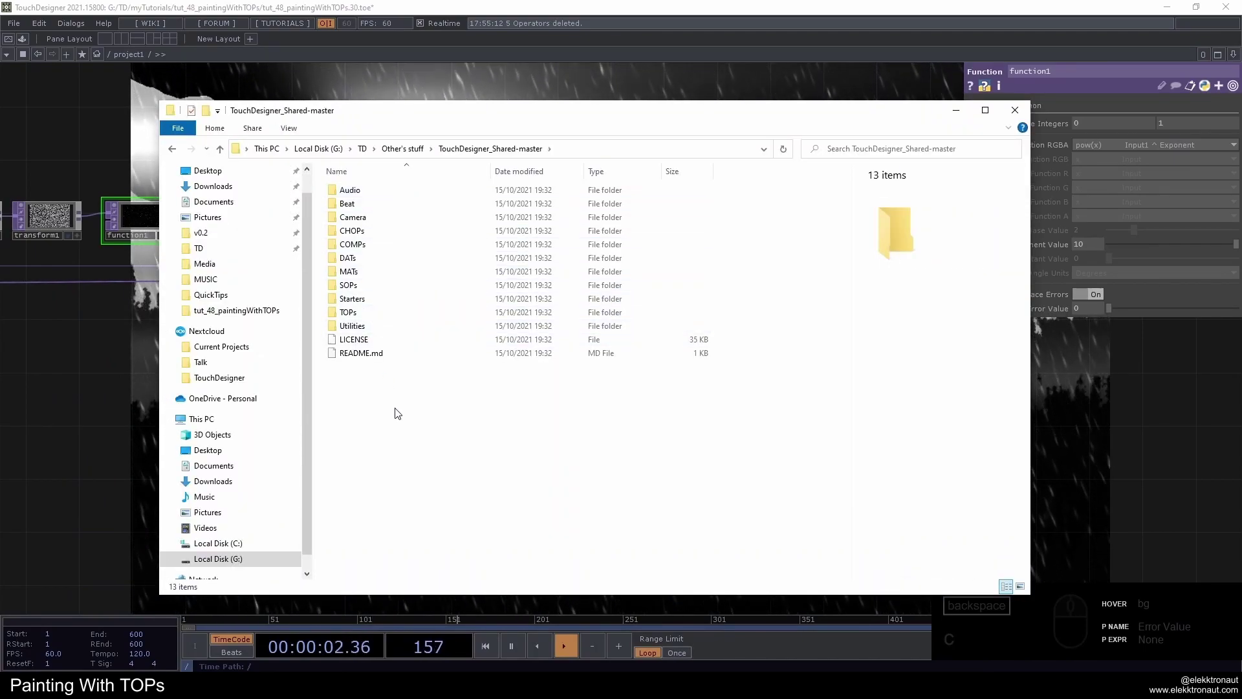
Drag barrel_blur.tox and Kuwahara_paint.tox from the shared TOPs folder into the network.
type("c")
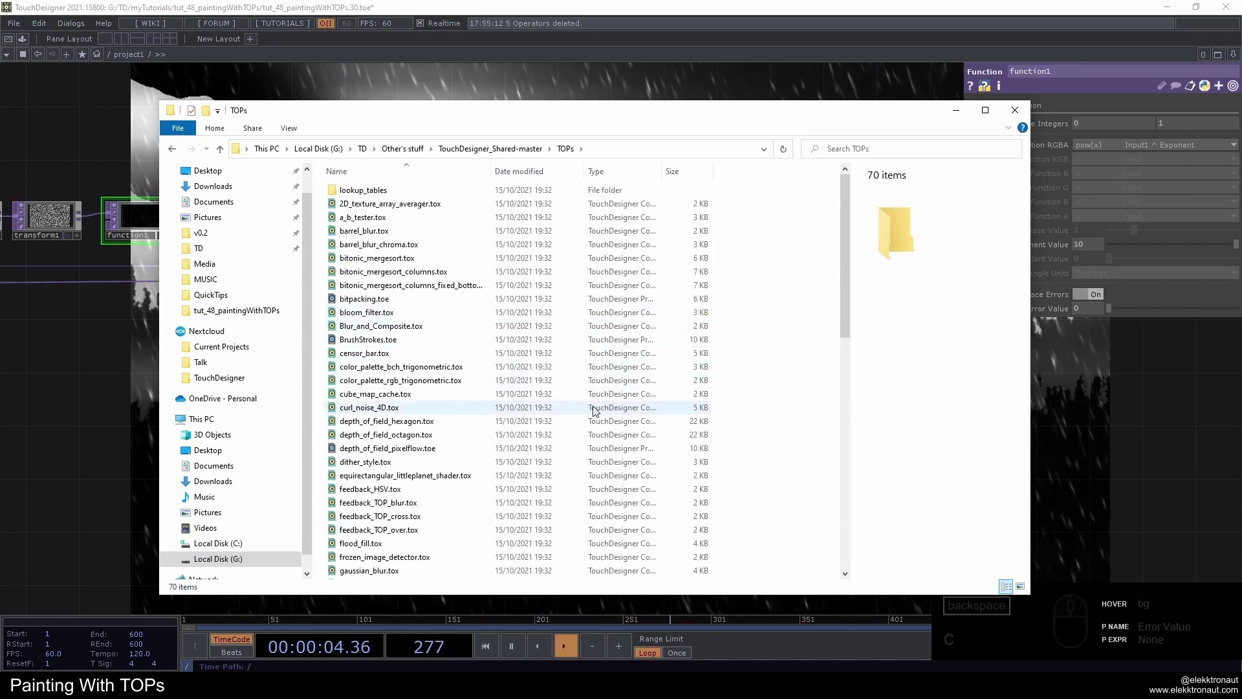
type("c")
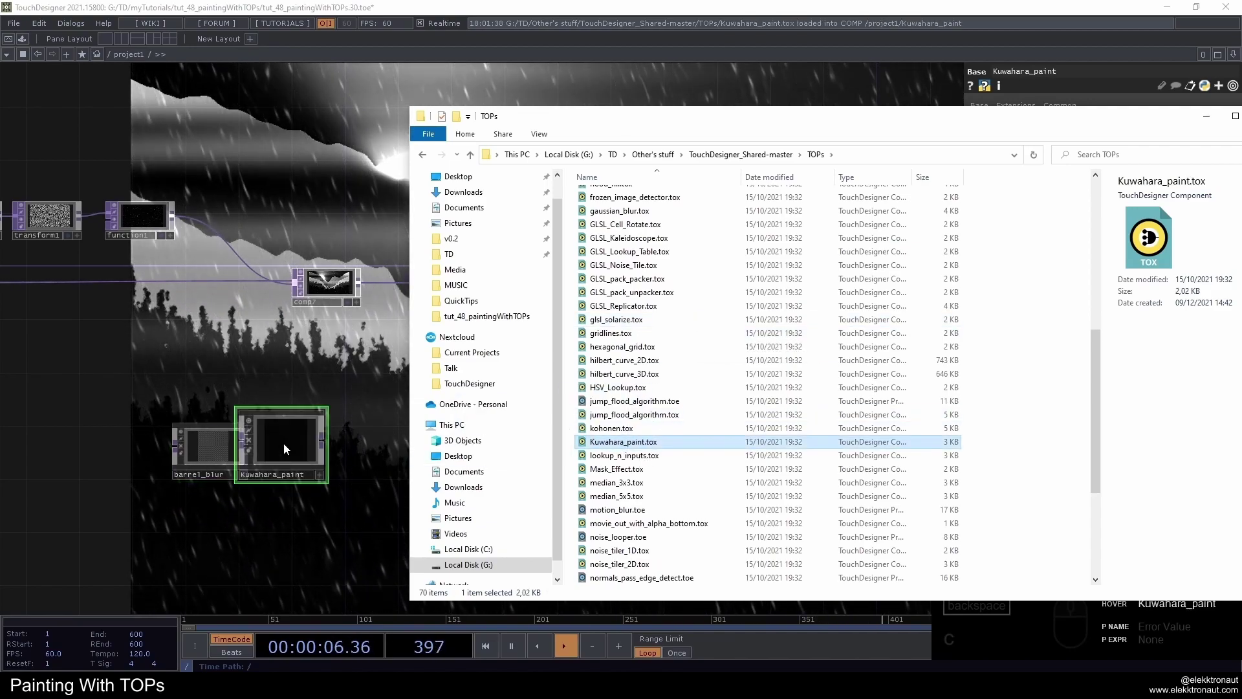
Chain comp7 → barrel_blur → Kuwahara_paint → bg.
left_click_drag(286, 466, 277, 455)
middle_click(277, 455)
left_click_drag(289, 451, 405, 227)
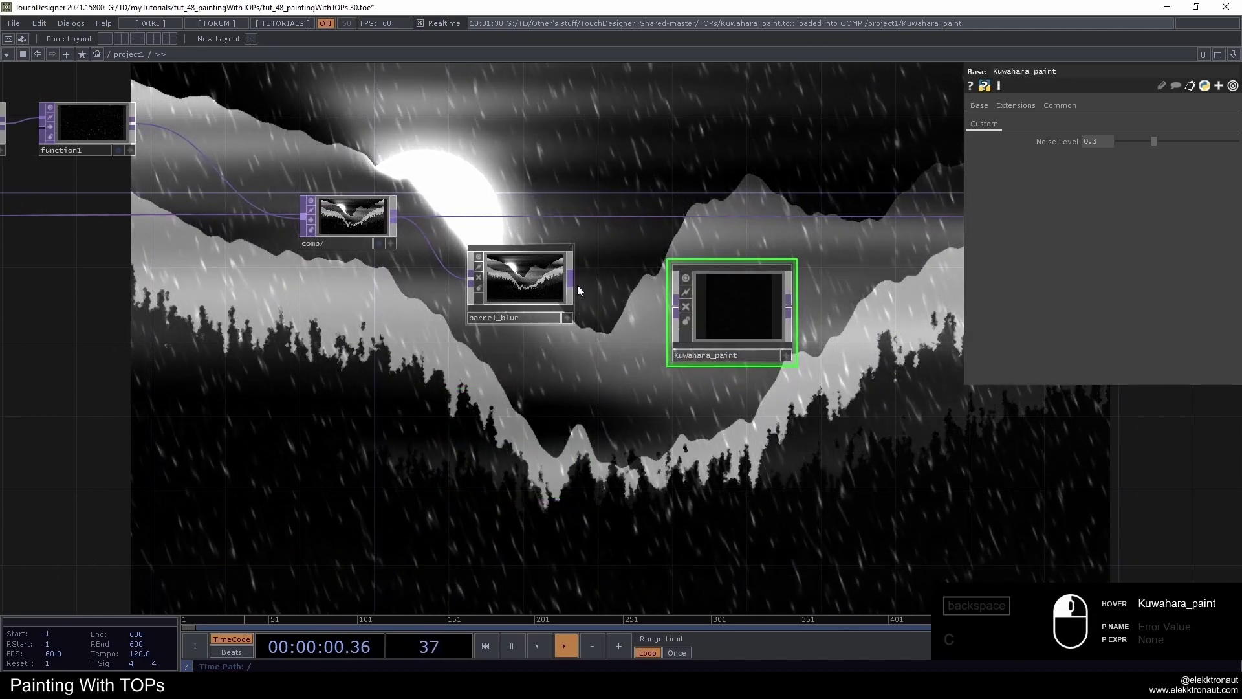
left_click_drag(603, 345, 721, 389)
left_click(689, 427)
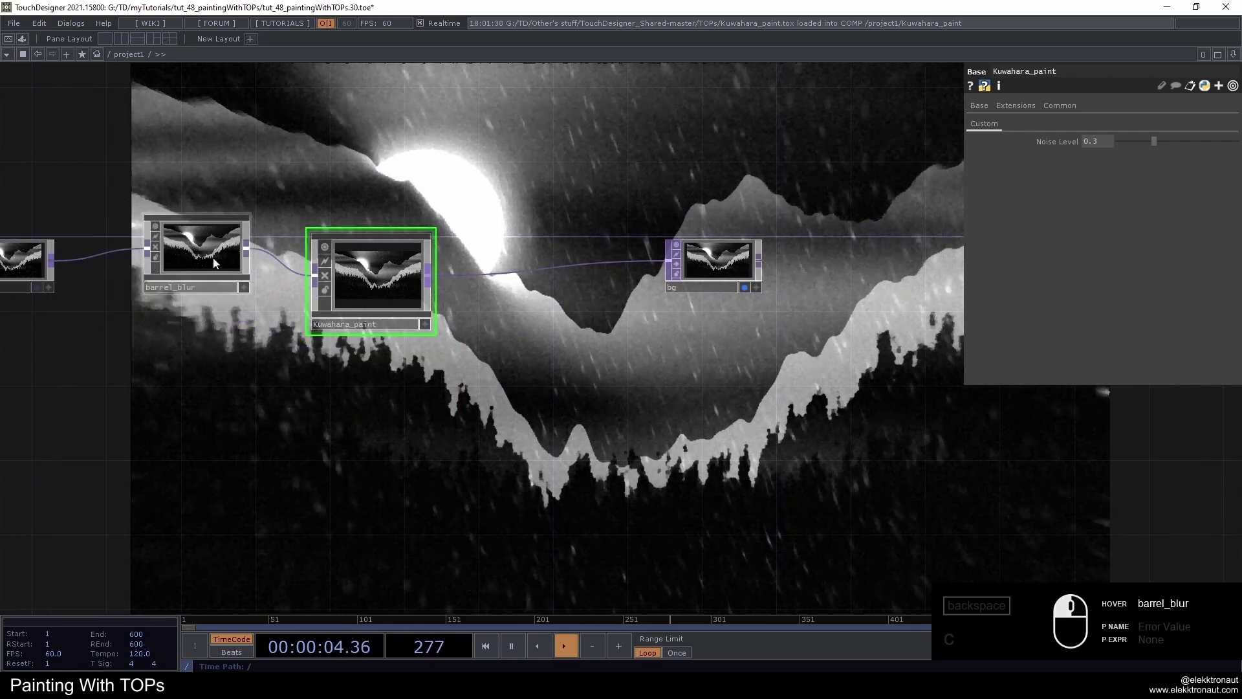
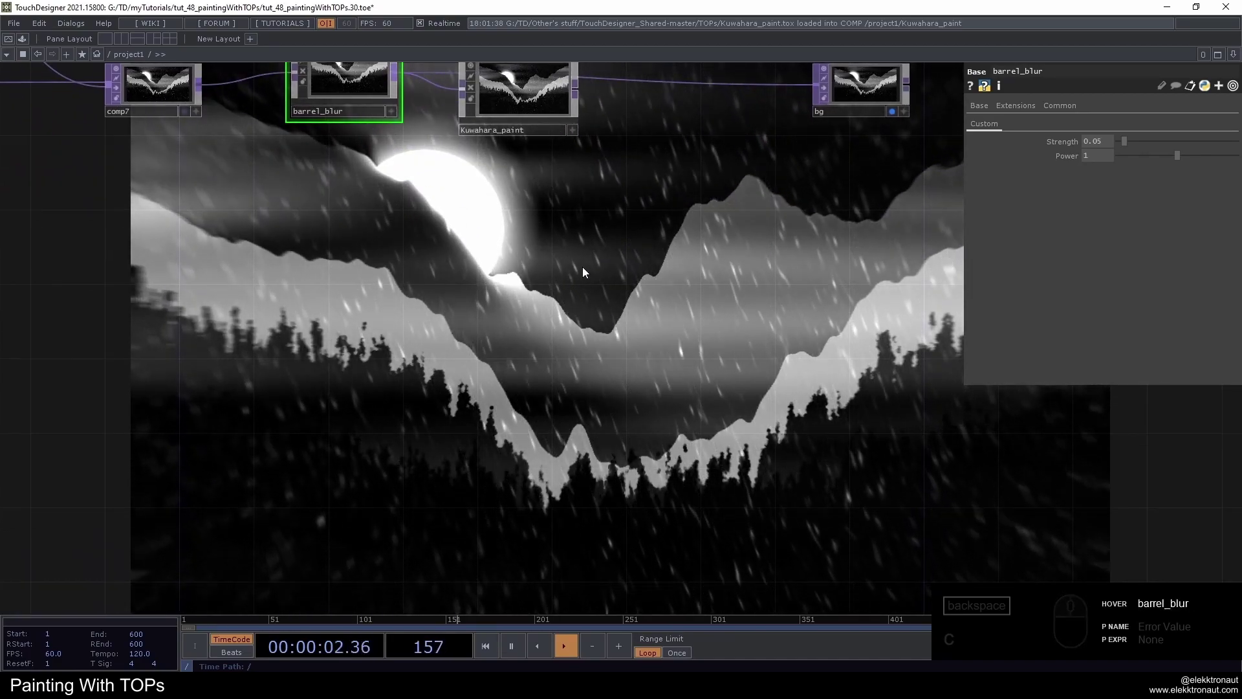
Try a different barrel blur Strength, then undo back to 0.05.
left_click_drag(1133, 151, 1085, 163)
type("c")
left_click(1090, 163)
type("c")
key("ctrl+z")
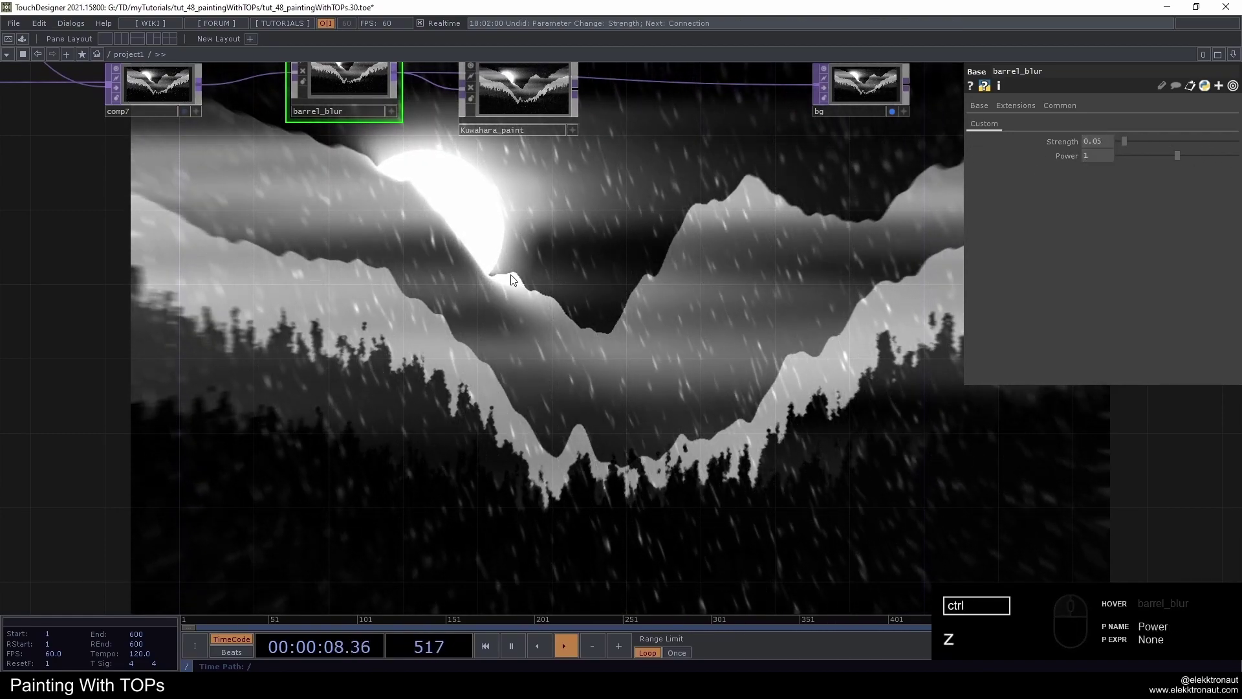
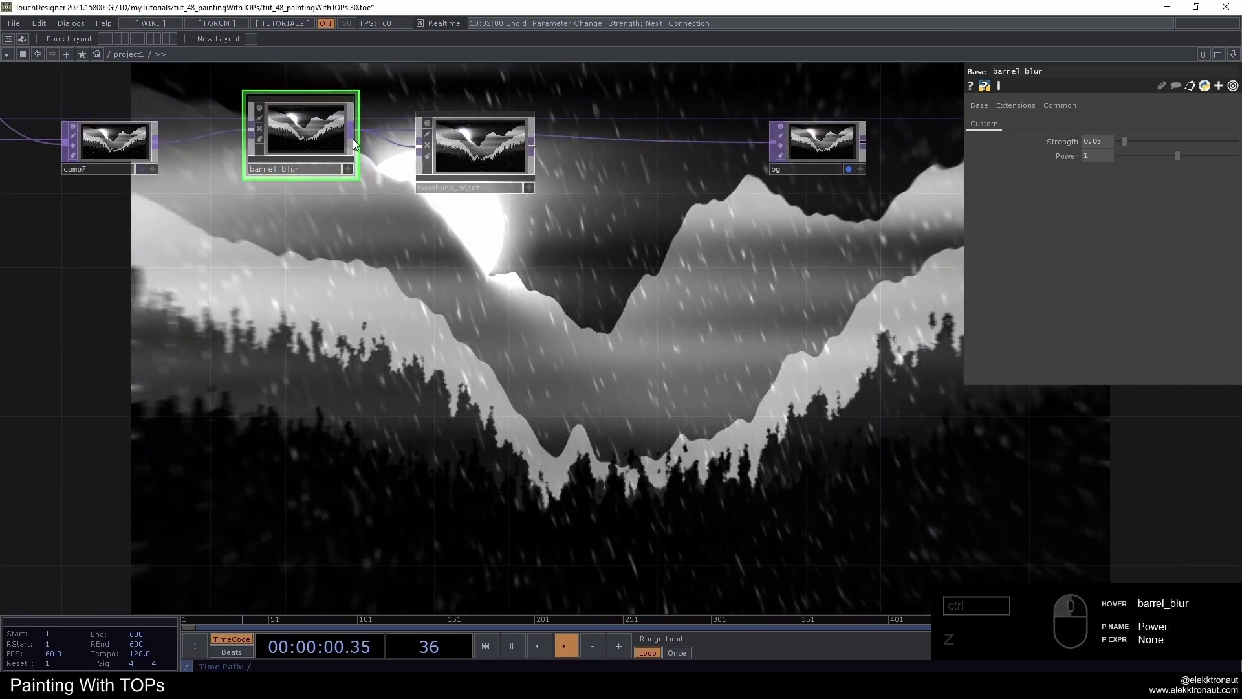
Set Kuwahara_paint's Noise Level to 0.24.
left_click(516, 152)
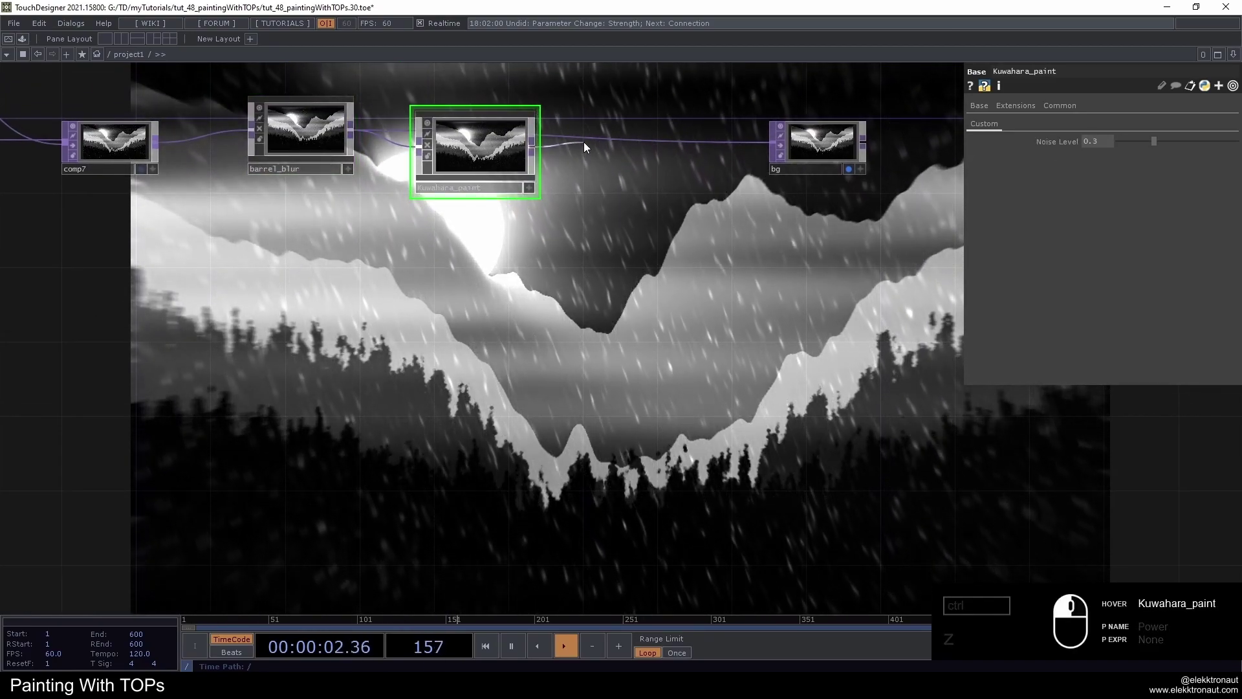
left_click(576, 262)
left_click_drag(1101, 143, 1069, 163)
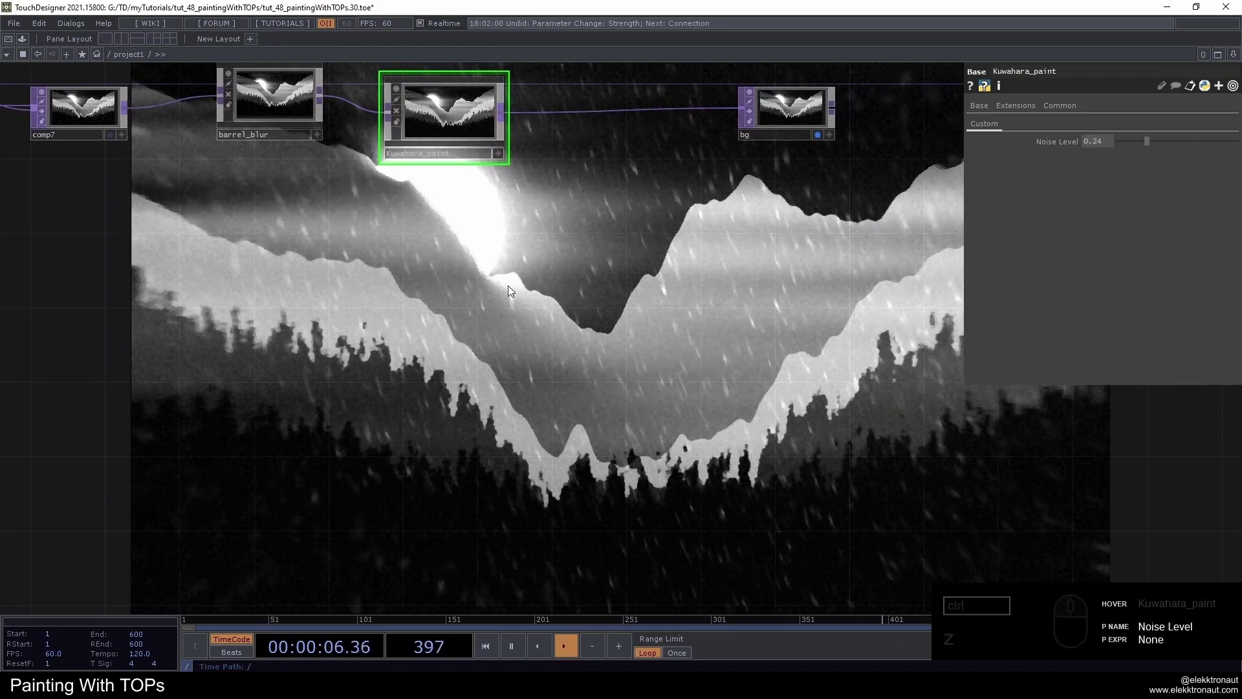
left_click(605, 265)
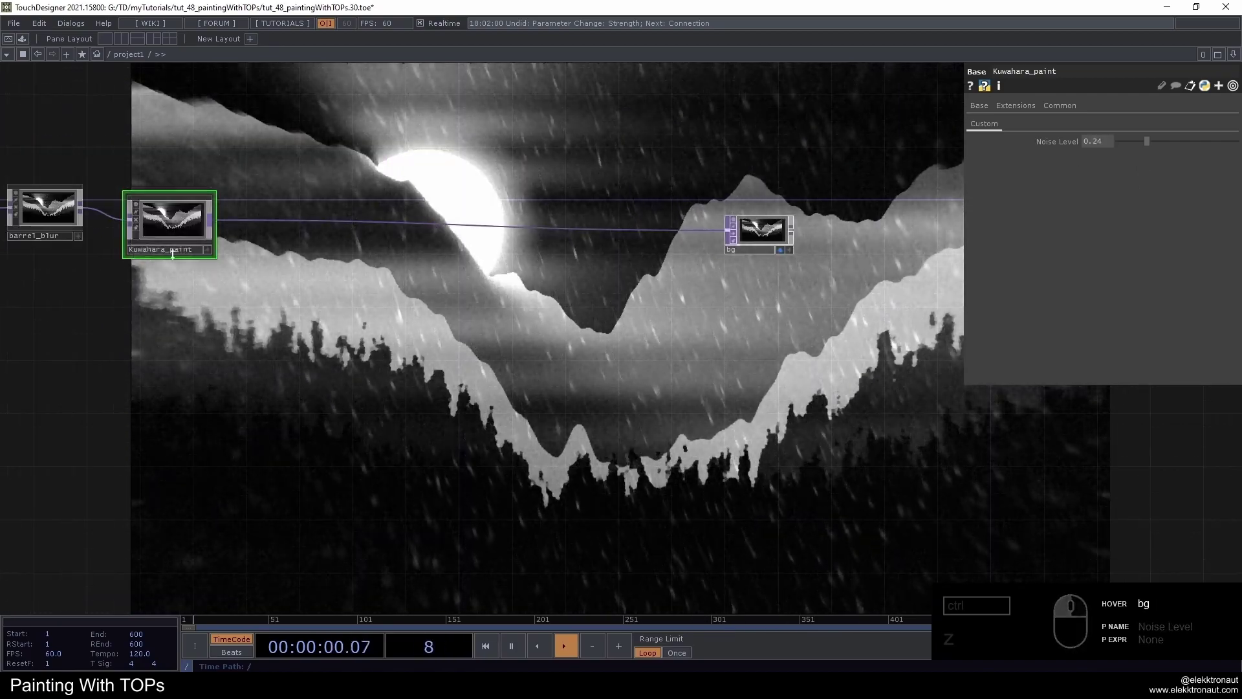
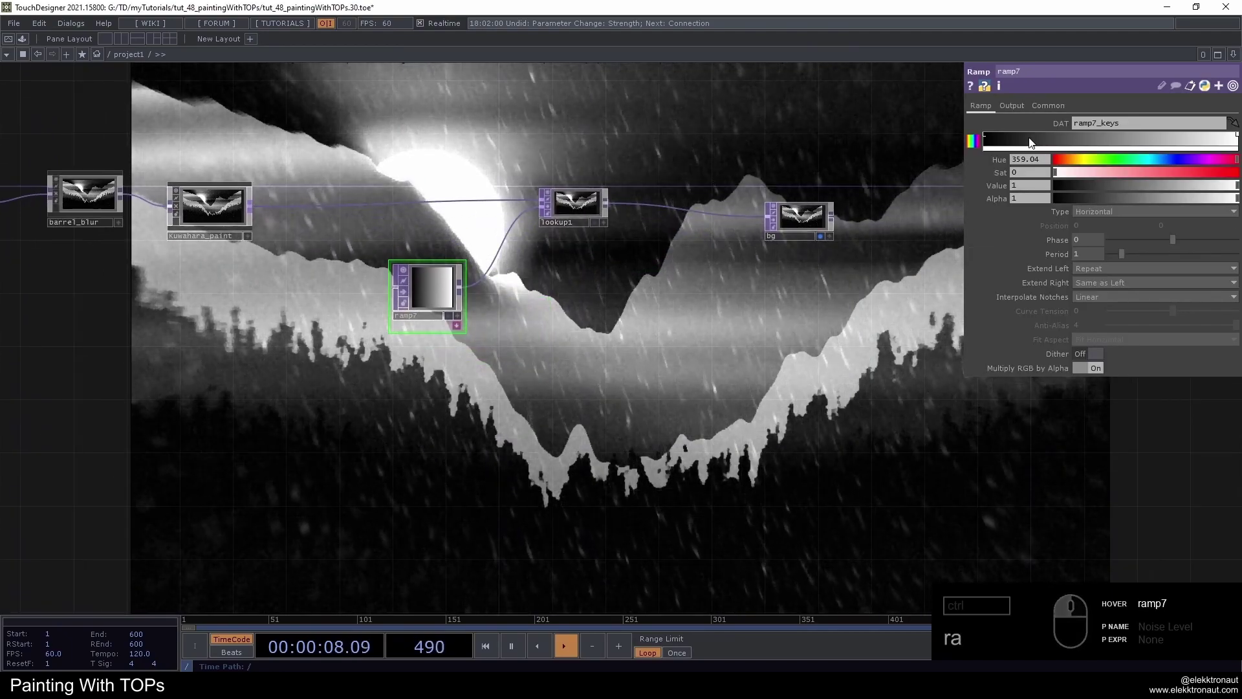
Edit ramp7's colour keys toward a soft brown sepia for the lookup tint.
left_click_drag(1062, 143, 1085, 158)
left_click(1072, 161)
left_click_drag(1075, 172, 1128, 159)
left_click_drag(1151, 139, 1095, 161)
left_click_drag(1094, 177, 1060, 171)
left_click_drag(1072, 161, 1124, 178)
left_click_drag(1169, 187, 1191, 188)
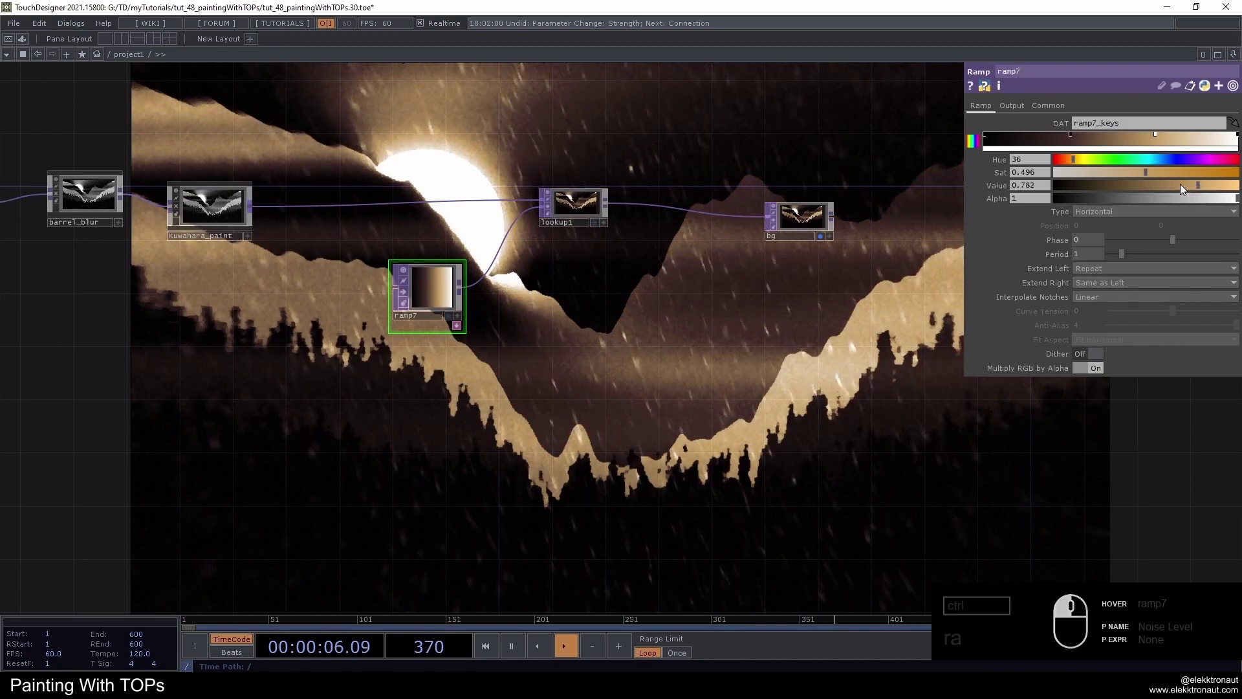
left_click_drag(1131, 176, 1114, 181)
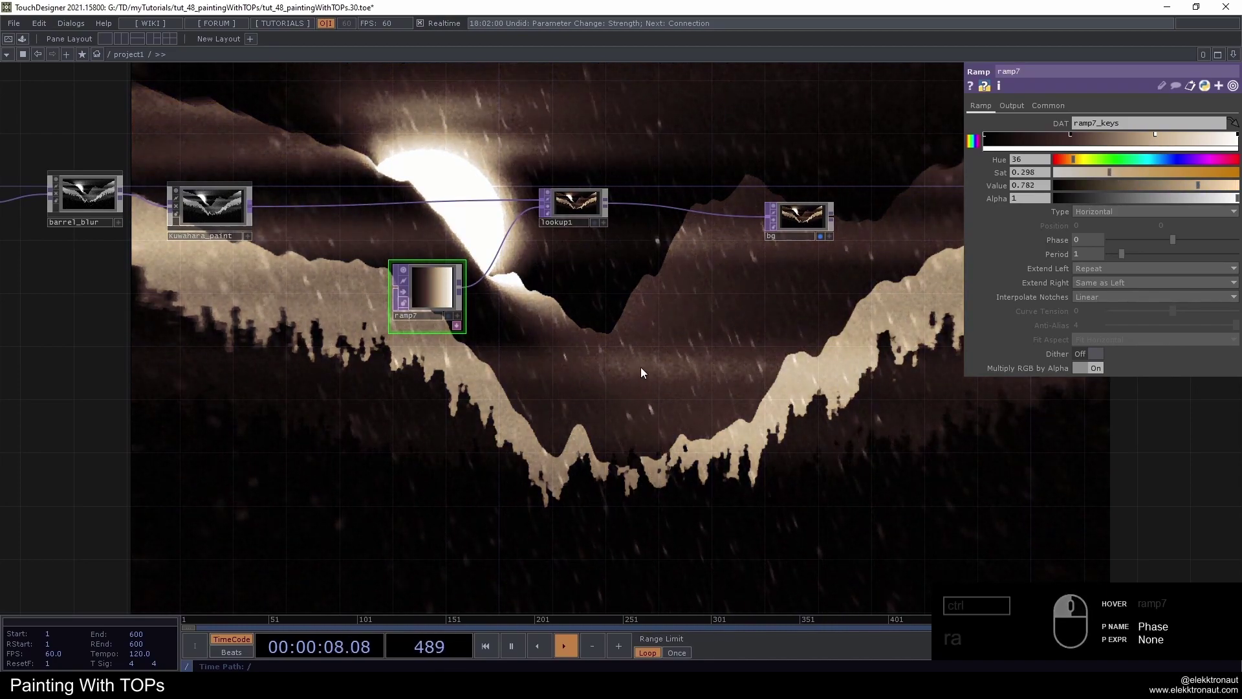
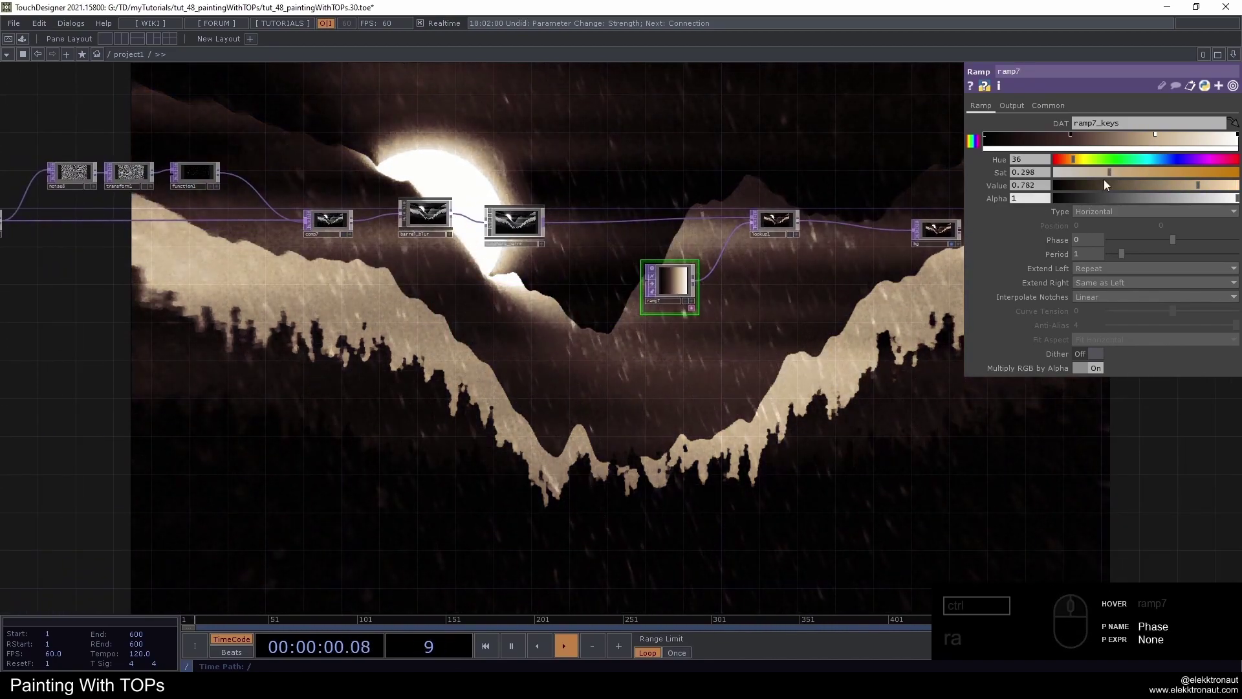
Copy-paste the sepia ramp to create ramp8 and place it in the network.
left_click(686, 290)
key("ctrl+c")
key("ctrl+v")
left_click(682, 368)
type("cv")
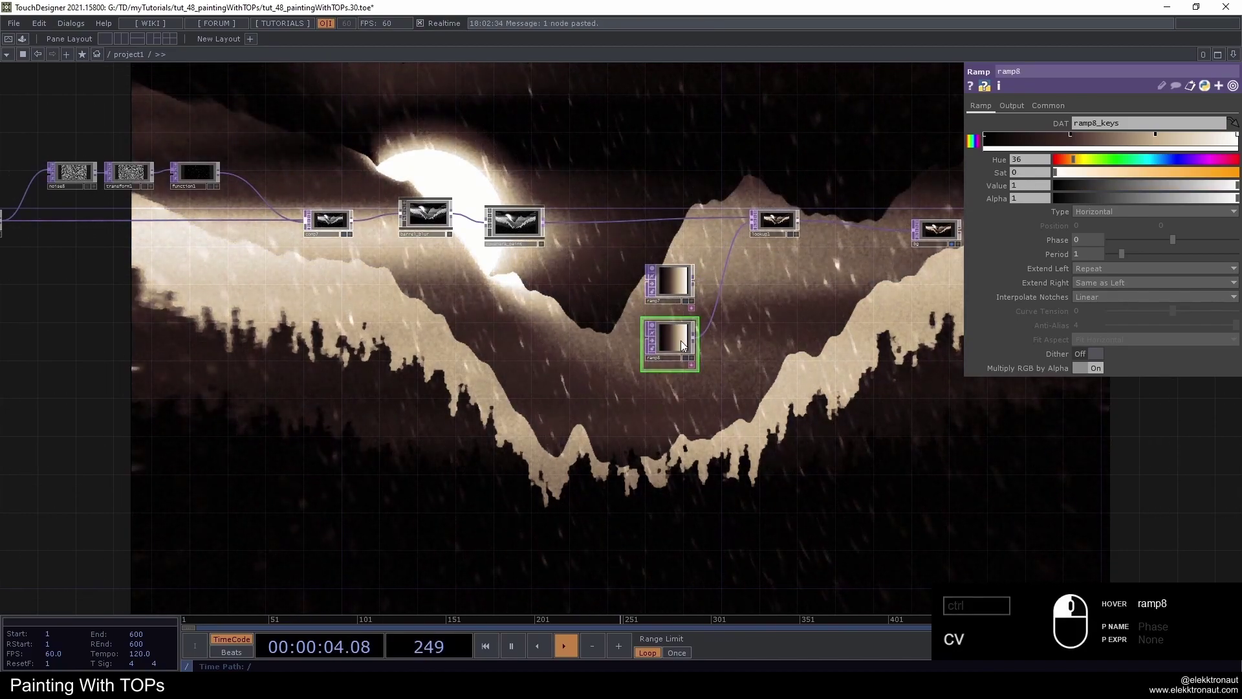
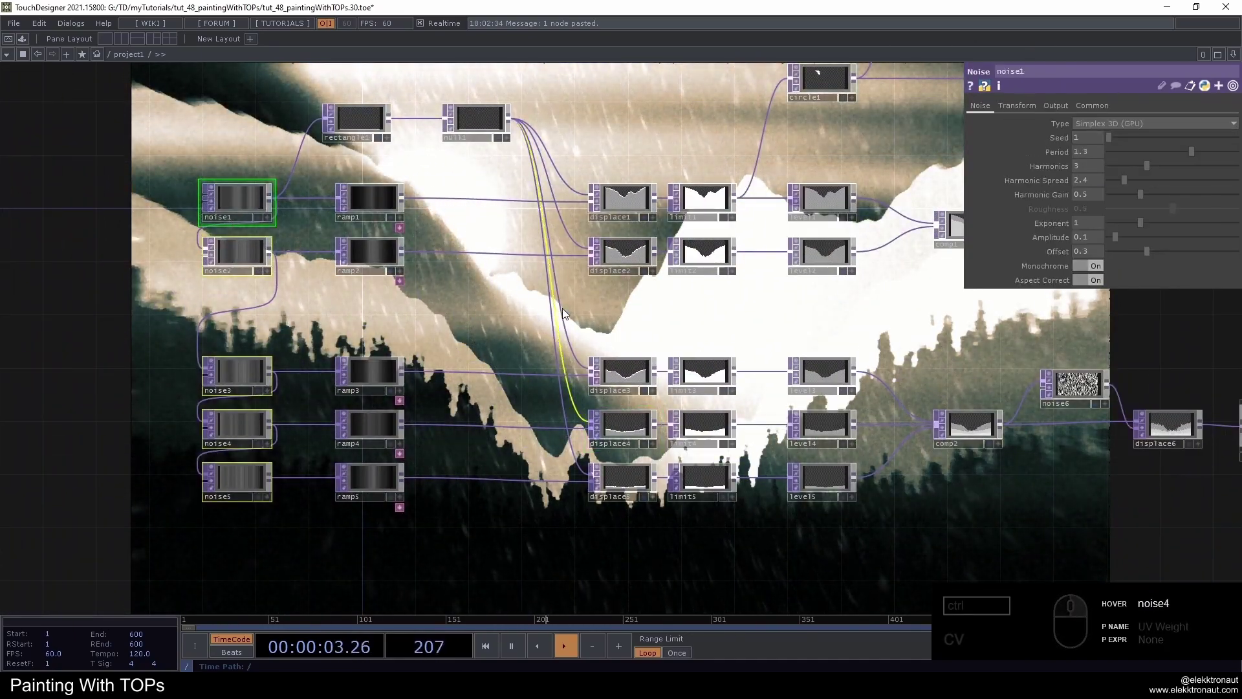
left_click_drag(427, 309, 456, 358)
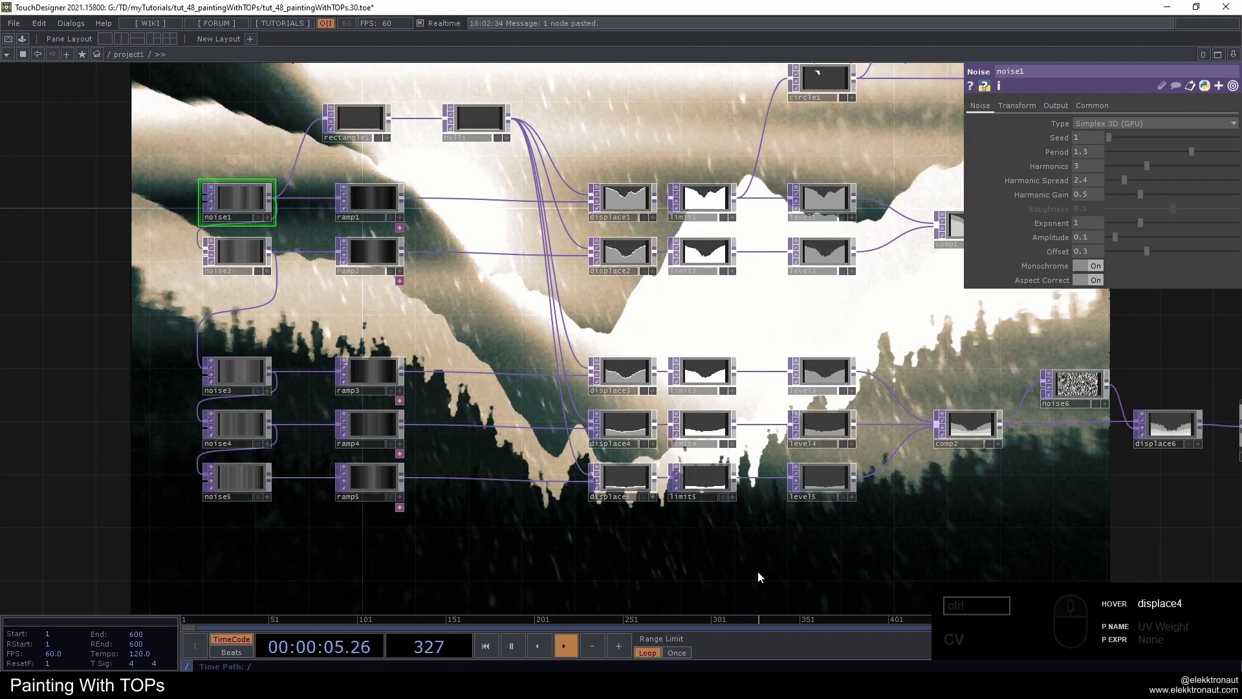
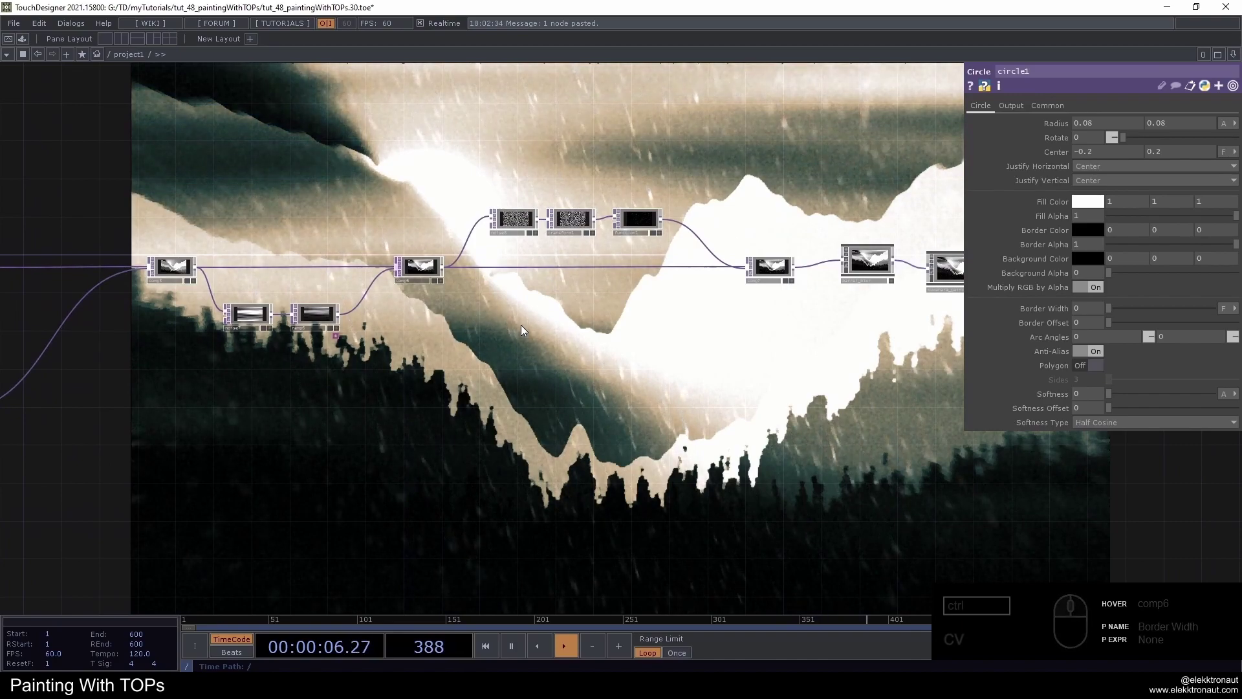
type("cv")
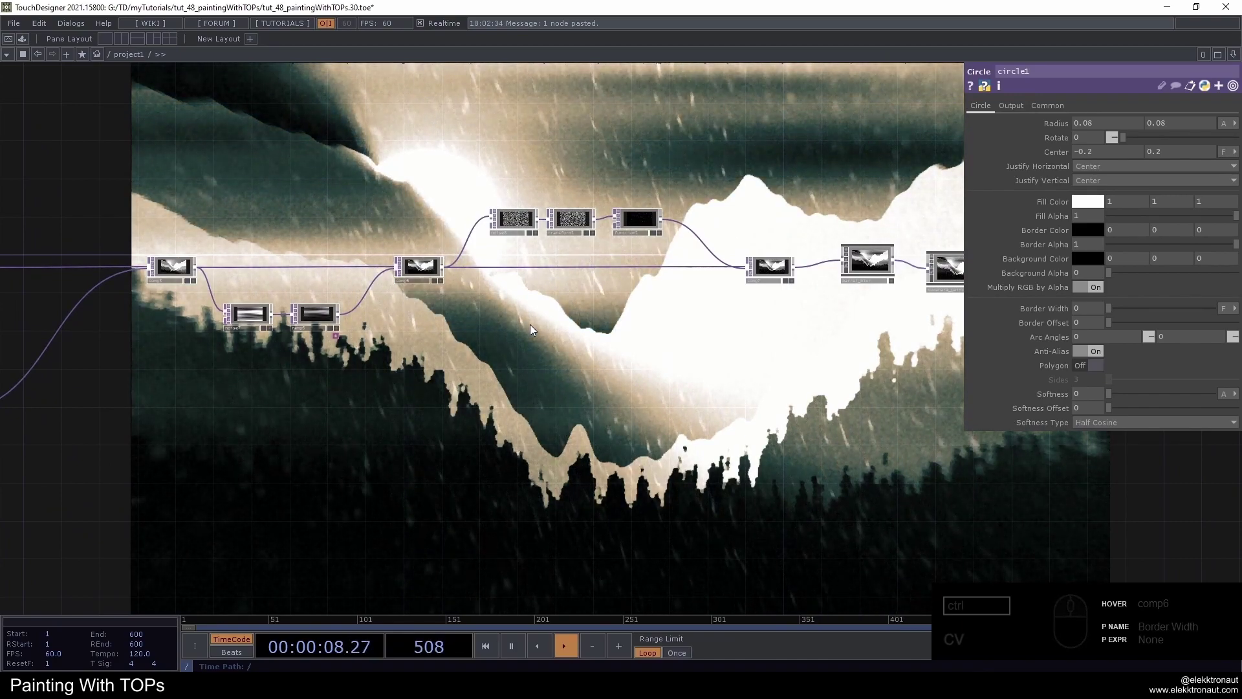
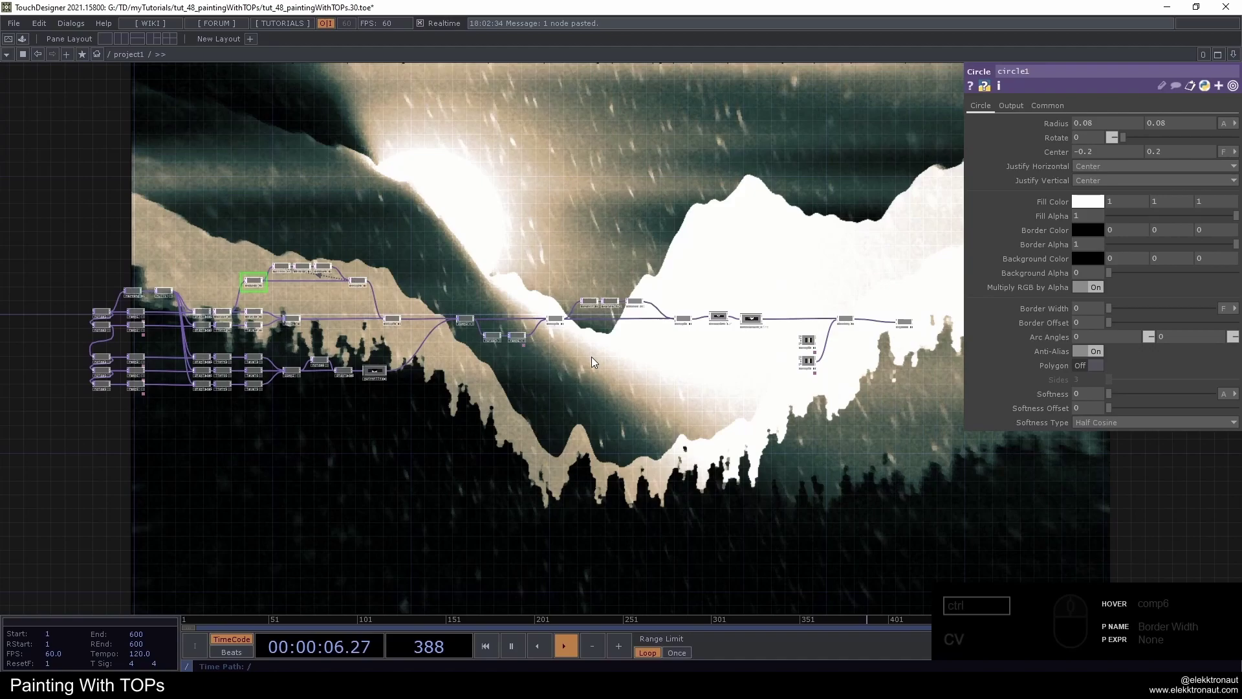
type("cv")
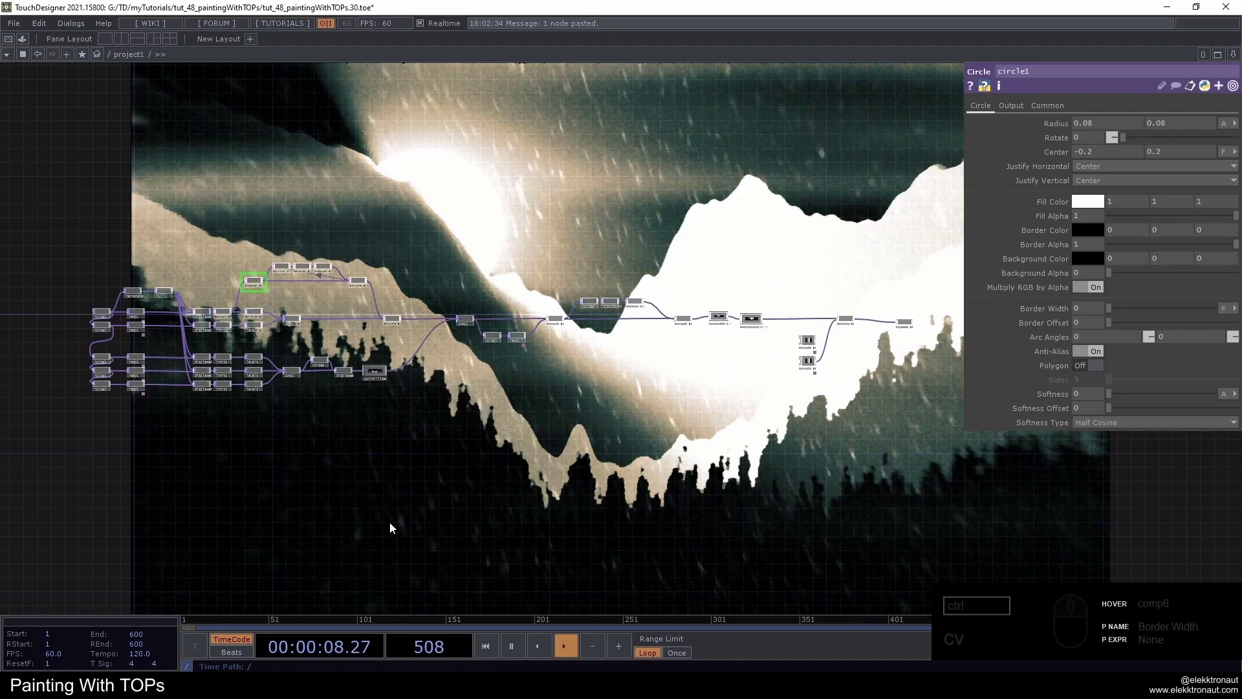